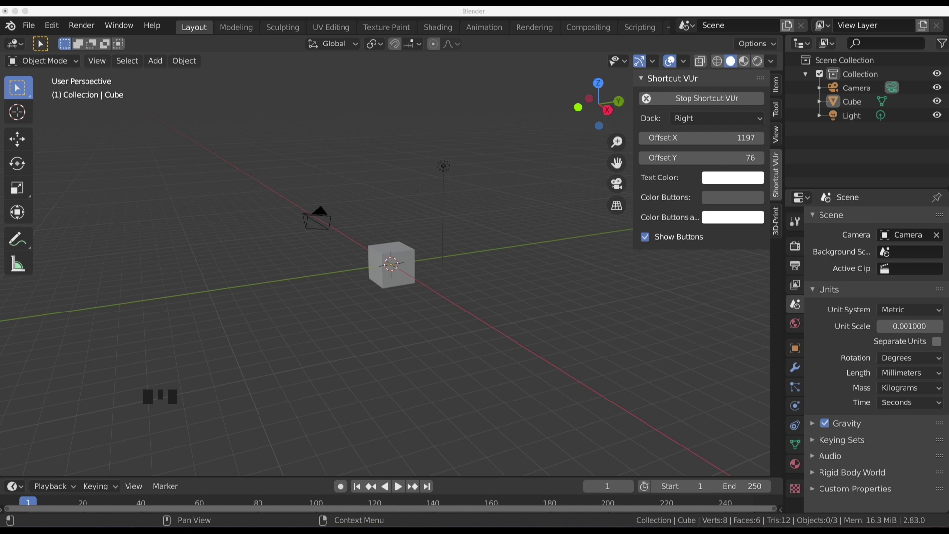
# Delete the default cube and bring in the hydrant photo as a reference image empty.
pyautogui.click(308, 149)
pyautogui.moveTo(394, 183); pyautogui.dragTo(309, 186)
pyautogui.click(309, 186)
pyautogui.press('r')
pyautogui.middleClick(340, 212)
# Add a UV sphere and rotate the reference image to face the side view.
pyautogui.press('Tab')
pyautogui.click(320, 204)
pyautogui.press('KP_5')
pyautogui.press('KP_3')
pyautogui.press('r')
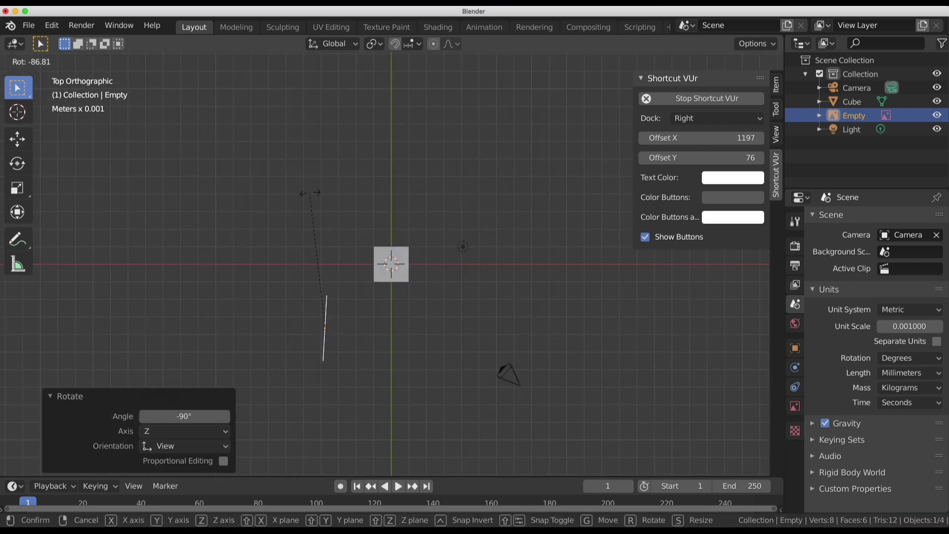
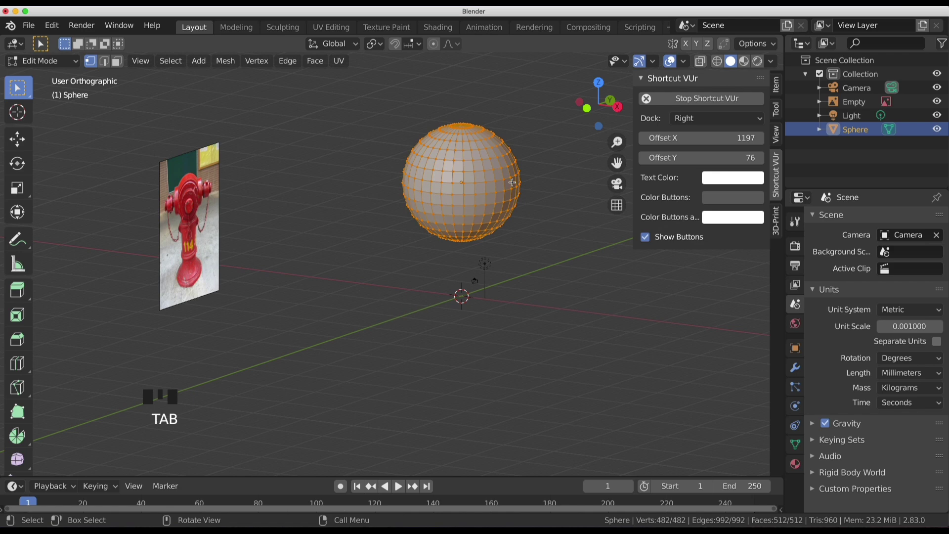
# Rotate the sphere upright in side view and set scene units to millimetres at 0.001 unit scale.
pyautogui.press('KP_3')
pyautogui.press('KP_1')
pyautogui.press('r')
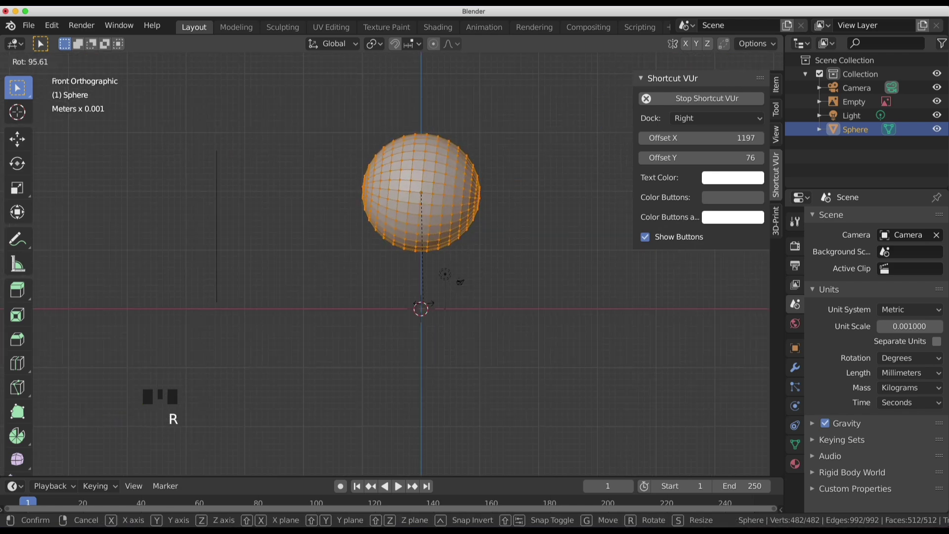
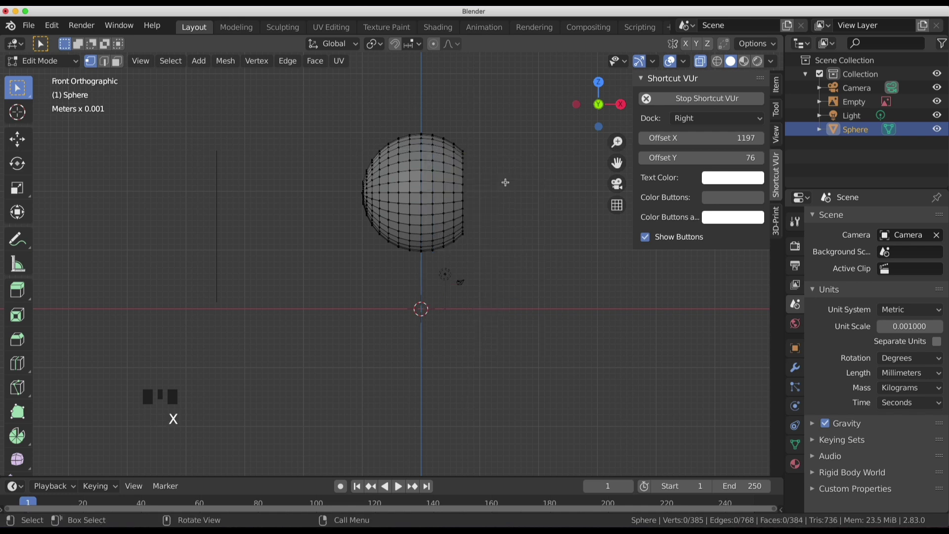
pyautogui.moveTo(492, 180); pyautogui.dragTo(469, 172)
pyautogui.click(469, 172)
pyautogui.click(471, 168)
pyautogui.click(476, 149)
pyautogui.press('f')
pyautogui.press('KP_3')
# Box-select one side of the sphere's vertices and delete them, leaving an open dome.
pyautogui.press('Tab')
pyautogui.moveTo(512, 246); pyautogui.dragTo(795, 374)
pyautogui.click(795, 375)
pyautogui.moveTo(795, 371); pyautogui.dragTo(797, 371)
pyautogui.moveTo(861, 217); pyautogui.dragTo(818, 220)
pyautogui.moveTo(526, 380); pyautogui.dragTo(376, 295)
pyautogui.press('KP_3')
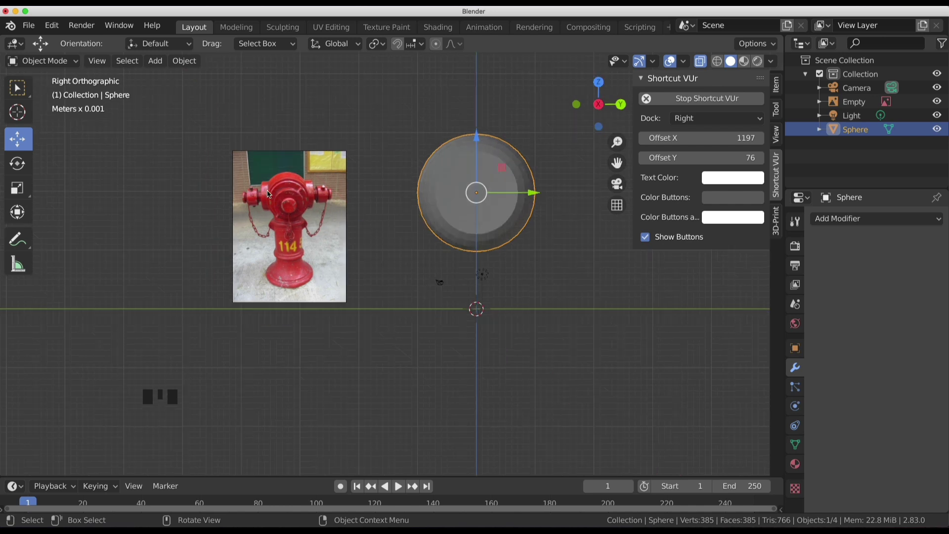
# Tidy the dome's open edge from side view and return to Object Mode.
pyautogui.moveTo(494, 227); pyautogui.dragTo(448, 201)
pyautogui.click(448, 201)
pyautogui.middleClick(537, 289)
pyautogui.press('KP_3')
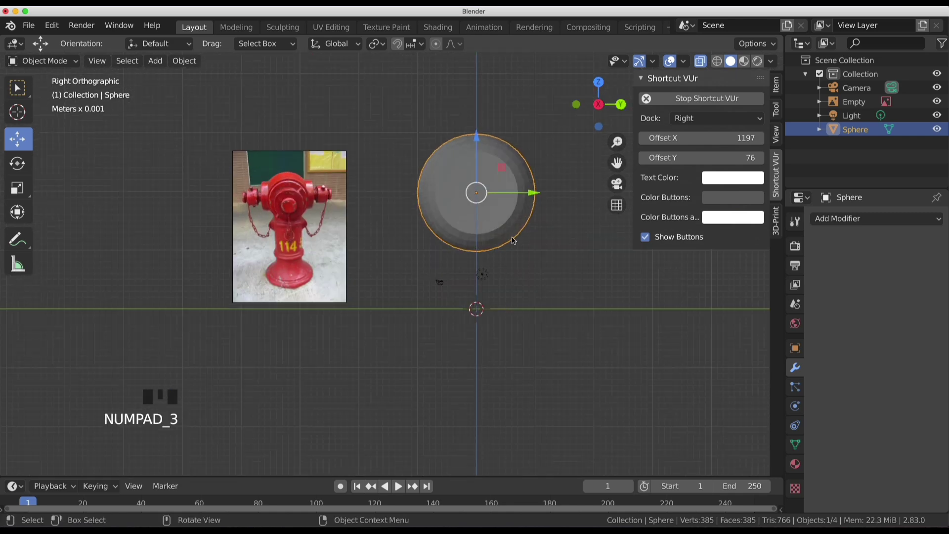
pyautogui.press('Tab')
pyautogui.moveTo(519, 237); pyautogui.dragTo(505, 246)
pyautogui.press('KP_3')
pyautogui.press('Tab')
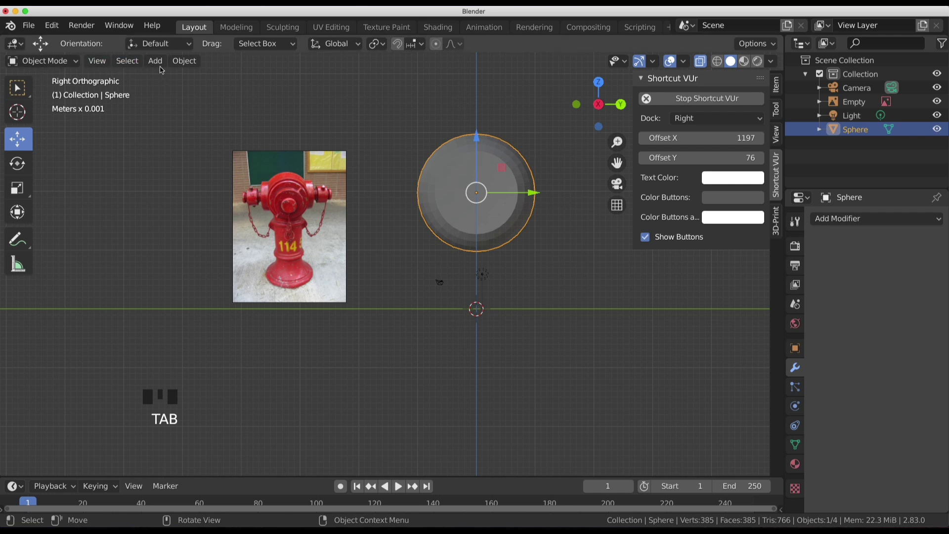
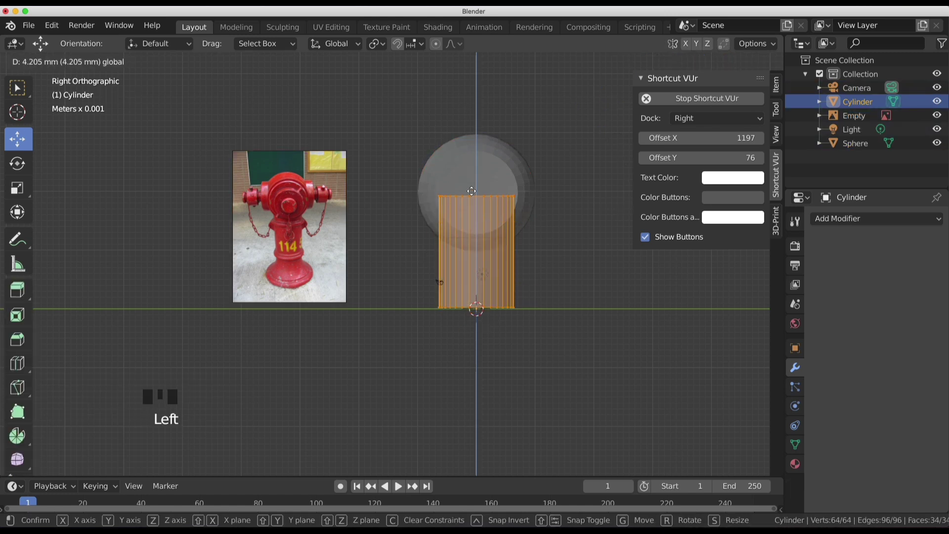
# Add a cylinder and move it beneath the dome as the hydrant body.
pyautogui.click(583, 264)
pyautogui.moveTo(578, 269); pyautogui.dragTo(583, 279)
pyautogui.scroll(3)
pyautogui.middleClick(584, 279)
pyautogui.press('Tab')
pyautogui.scroll(-3)
pyautogui.moveTo(570, 287); pyautogui.dragTo(564, 274)
pyautogui.press('KP_3')
pyautogui.moveTo(516, 263); pyautogui.dragTo(512, 283)
pyautogui.scroll(3)
pyautogui.moveTo(551, 292); pyautogui.dragTo(536, 290)
pyautogui.press('KP_3')
# Scale and reposition the body cylinder so it lines up under the sphere in side view.
pyautogui.click(573, 265)
pyautogui.press('Tab')
pyautogui.press('Tab')
pyautogui.click(544, 162)
pyautogui.press('Tab')
pyautogui.middleClick(584, 247)
pyautogui.press('KP_3')
pyautogui.click(705, 57)
pyautogui.scroll(-3)
pyautogui.moveTo(554, 244); pyautogui.dragTo(289, 265)
pyautogui.press('KP_3')
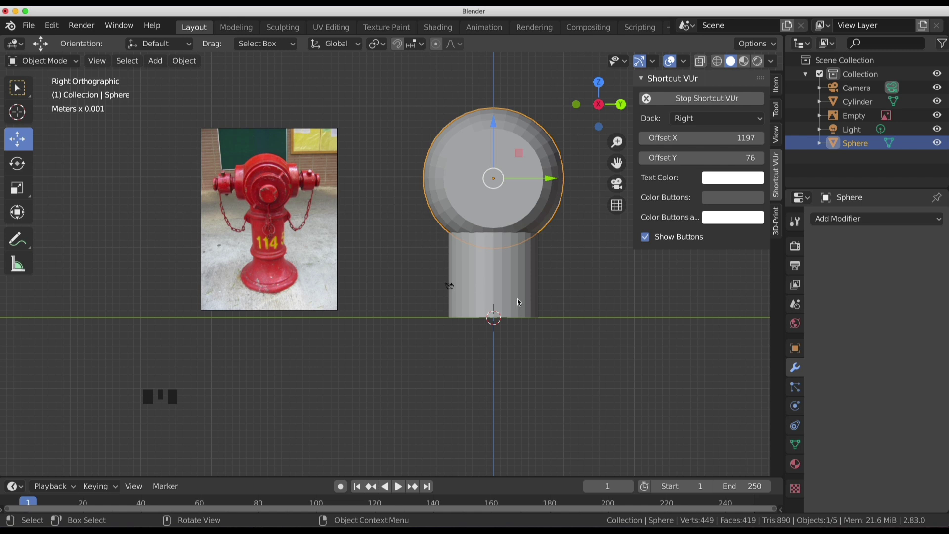
# Select the body cylinder and duplicate it with Shift+D.
pyautogui.click(521, 298)
pyautogui.moveTo(500, 281); pyautogui.dragTo(470, 319)
pyautogui.click(470, 319)
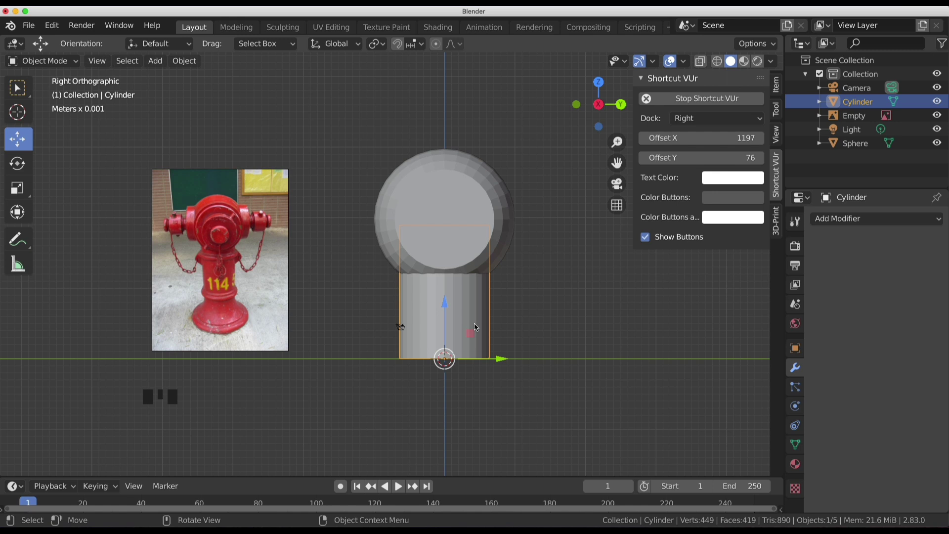
pyautogui.press('shift+d')
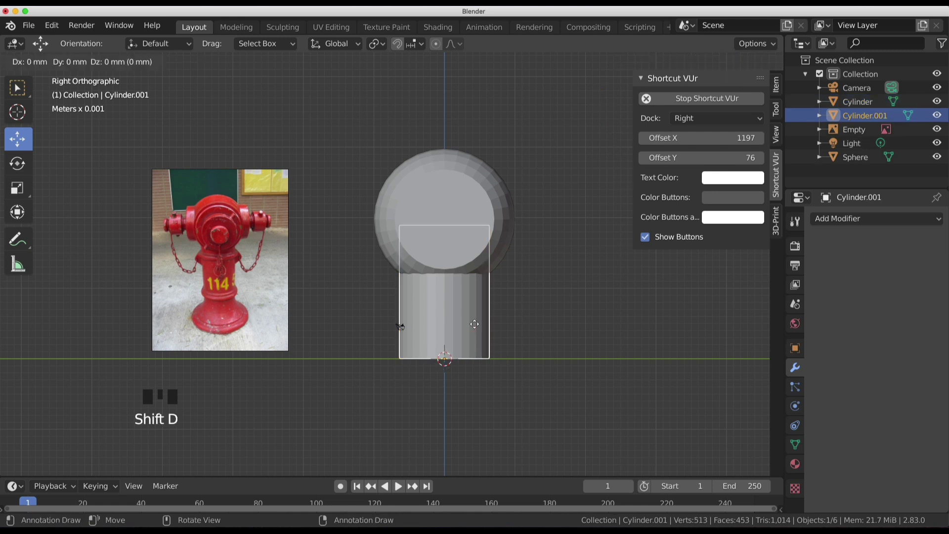
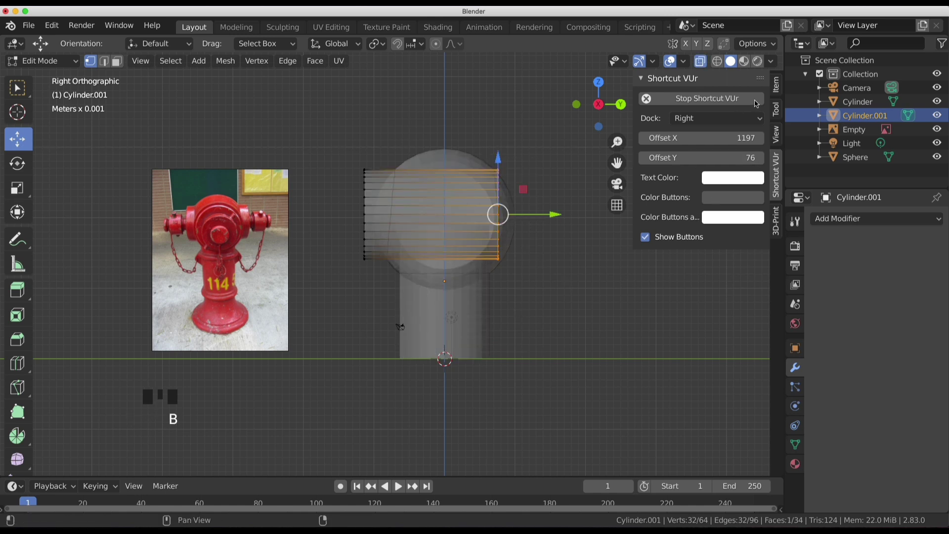
# Rotate the duplicate 90°, shorten it via N-panel Median values into a side outlet, with X-Ray on.
pyautogui.moveTo(776, 90); pyautogui.dragTo(771, 101)
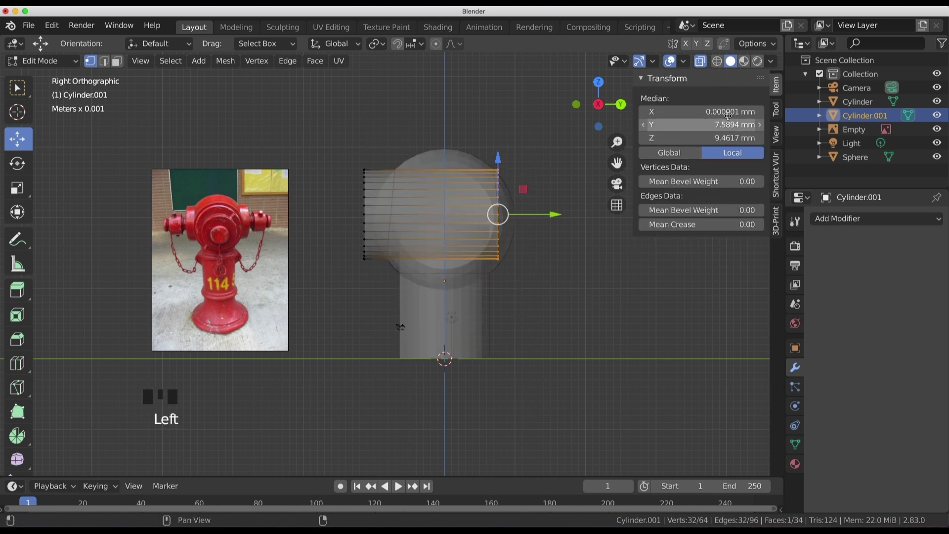
pyautogui.moveTo(726, 121); pyautogui.dragTo(726, 121)
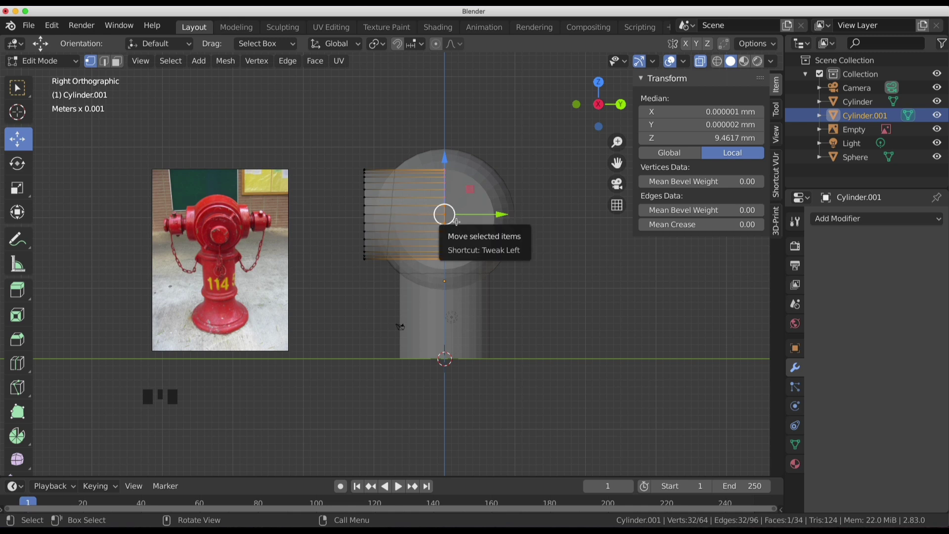
pyautogui.moveTo(462, 223); pyautogui.dragTo(474, 231)
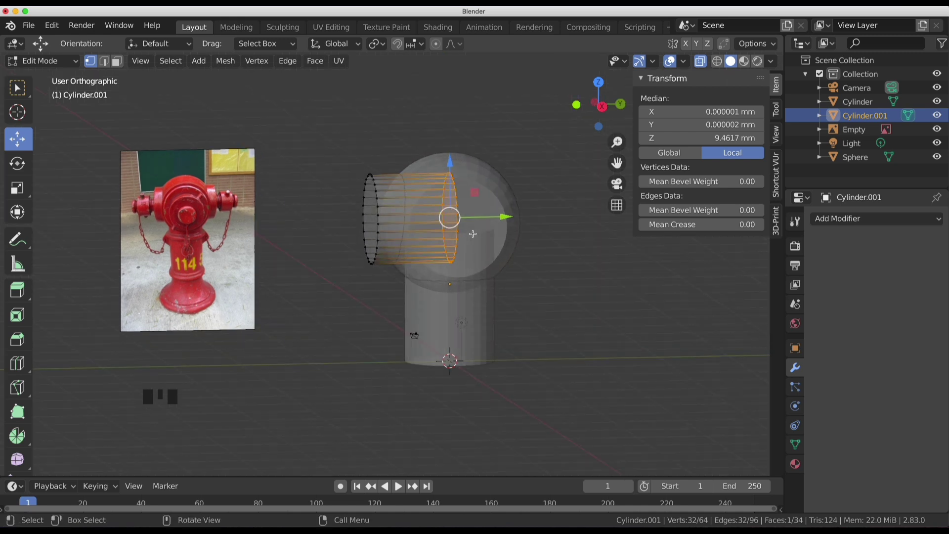
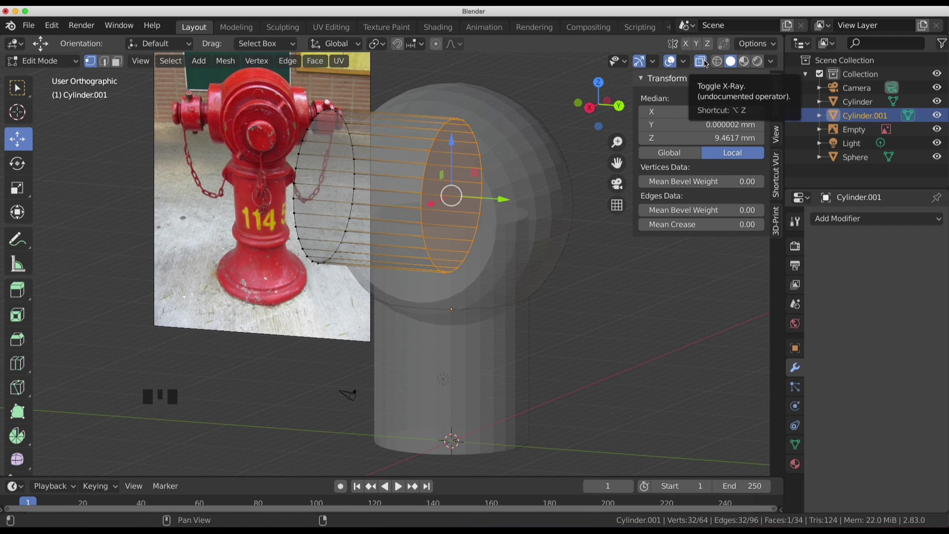
pyautogui.moveTo(706, 62); pyautogui.dragTo(540, 186)
pyautogui.press('Tab')
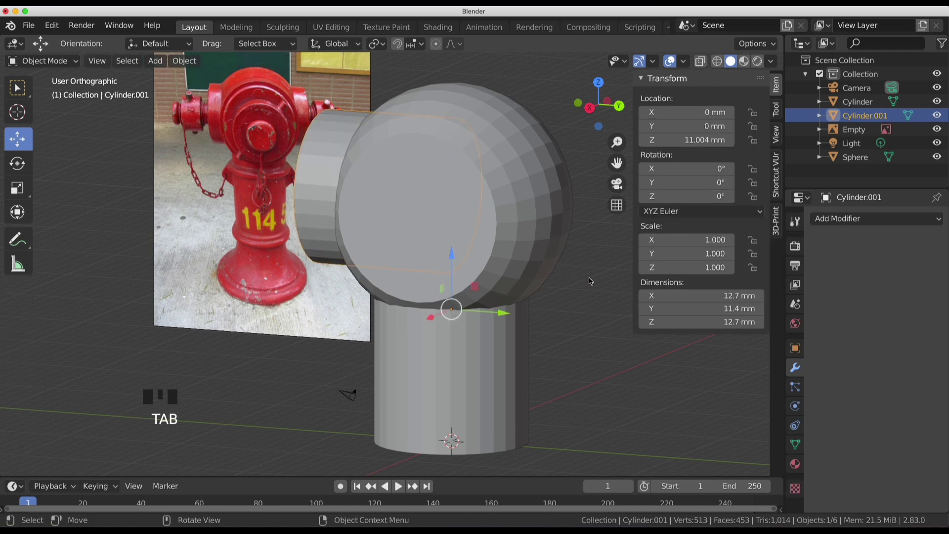
# Isolate the outlet with Shift+H and delete its end face in Face select.
pyautogui.press('shift+h')
pyautogui.click(460, 210)
pyautogui.moveTo(514, 221); pyautogui.dragTo(463, 206)
pyautogui.press('Tab')
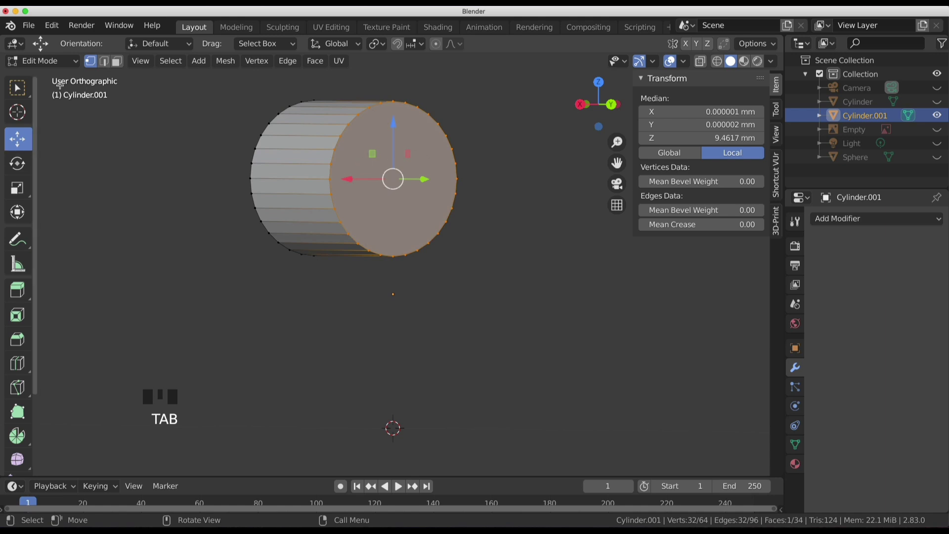
pyautogui.click(124, 67)
pyautogui.click(413, 157)
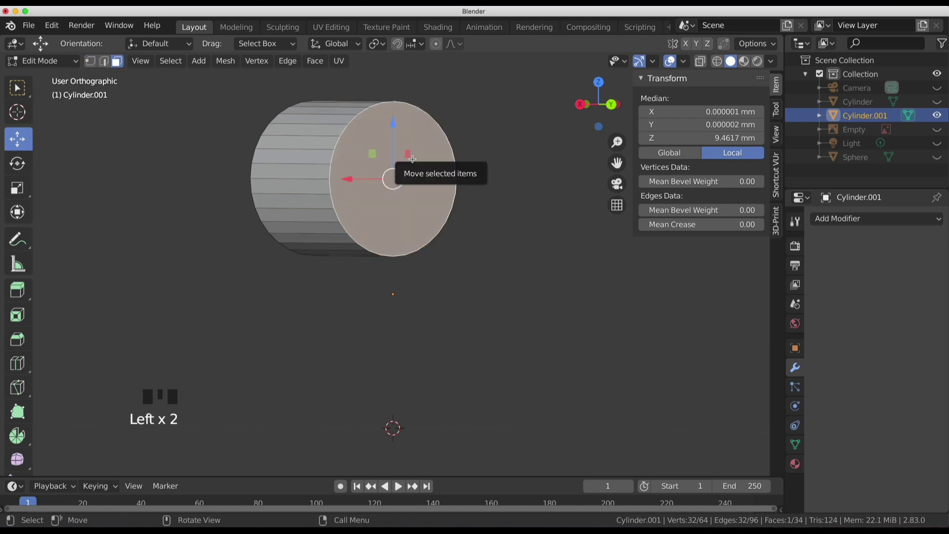
pyautogui.press('x')
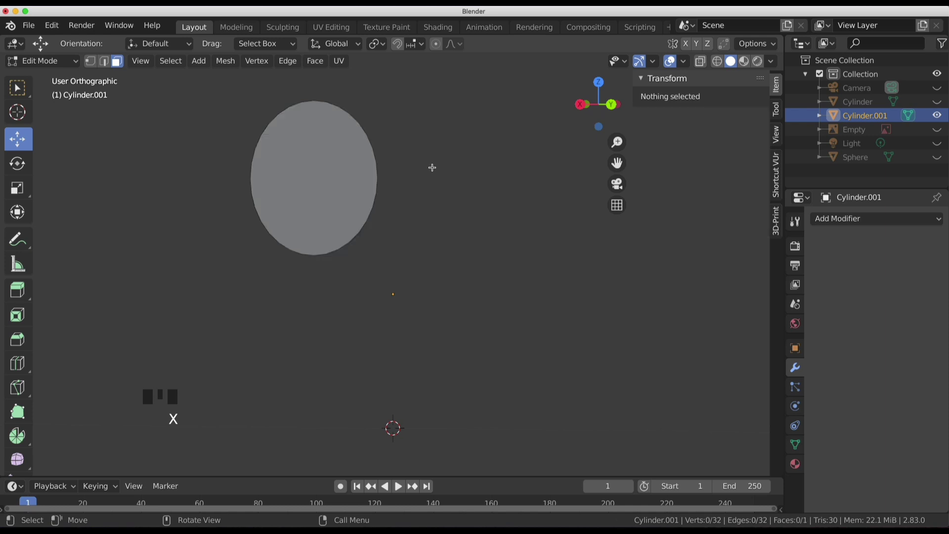
pyautogui.press('ctrl+z')
pyautogui.press('x')
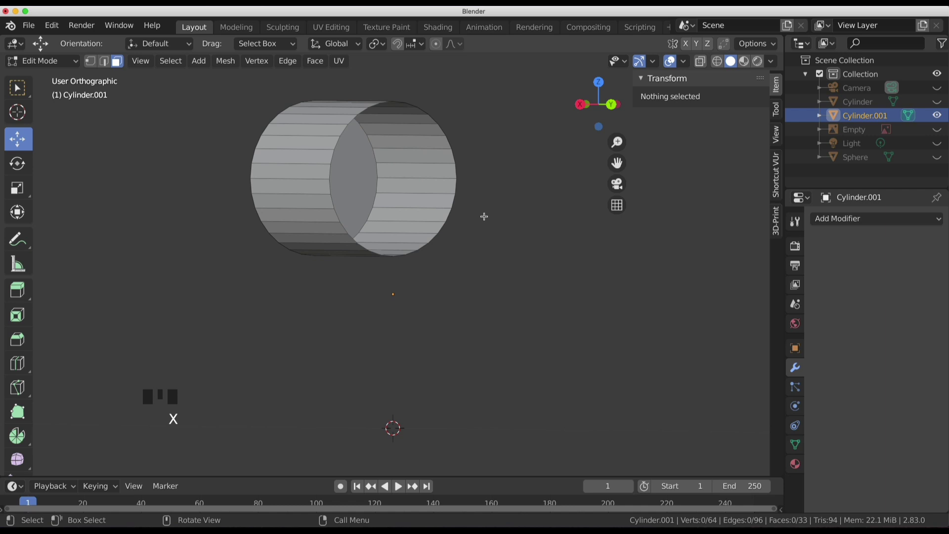
# Add a Mirror modifier on the Y axis so the outlet appears on both sides of the head.
pyautogui.moveTo(482, 225); pyautogui.dragTo(848, 219)
pyautogui.moveTo(848, 218); pyautogui.dragTo(663, 356)
pyautogui.scroll(-3)
pyautogui.moveTo(616, 316); pyautogui.dragTo(823, 290)
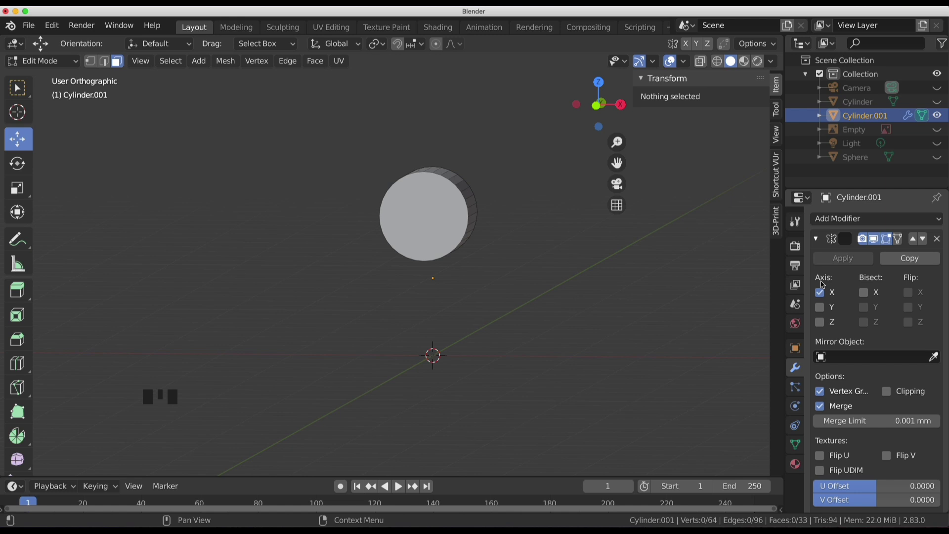
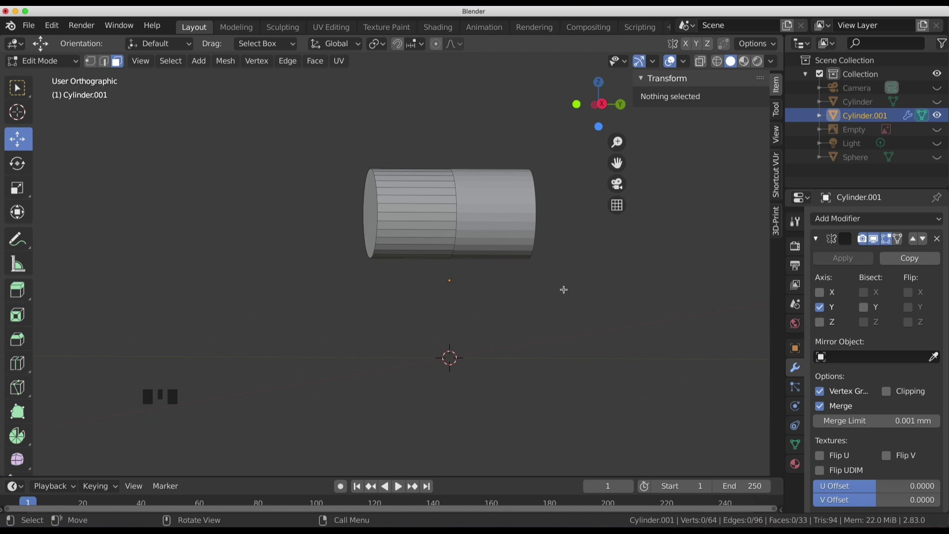
pyautogui.scroll(3)
pyautogui.press('Tab')
pyautogui.moveTo(507, 292); pyautogui.dragTo(570, 319)
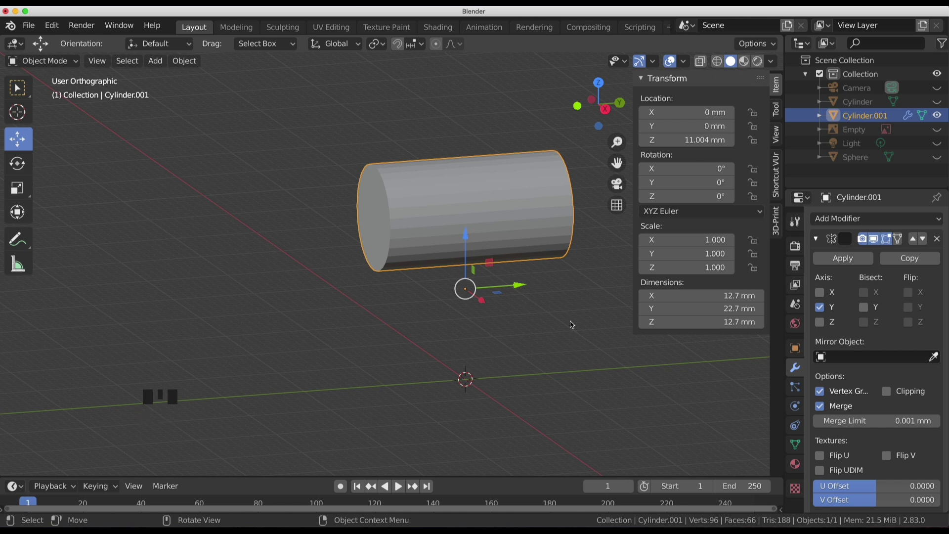
# Apply the Mirror modifier on Cylinder.001 and unhide the rest of the scene.
pyautogui.moveTo(548, 312); pyautogui.dragTo(538, 313)
pyautogui.scroll(-3)
pyautogui.click(556, 355)
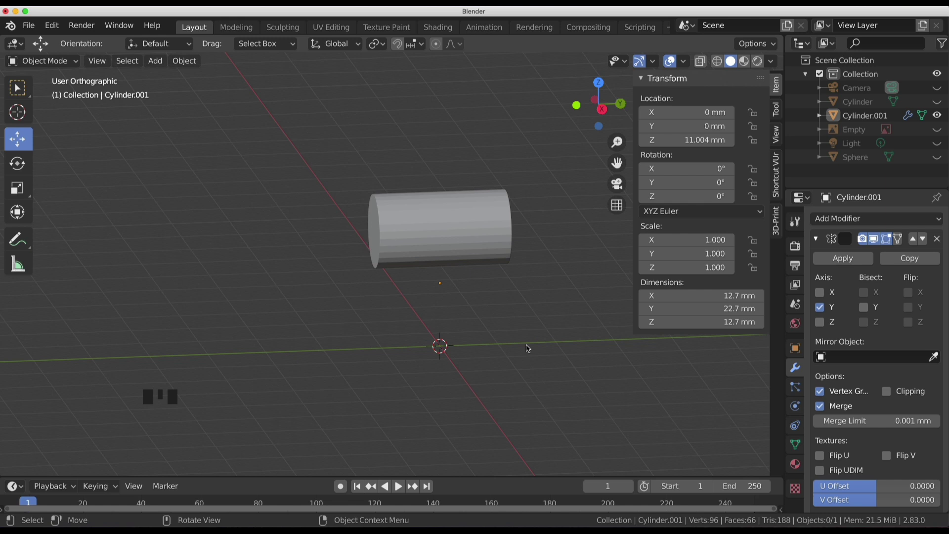
pyautogui.click(521, 363)
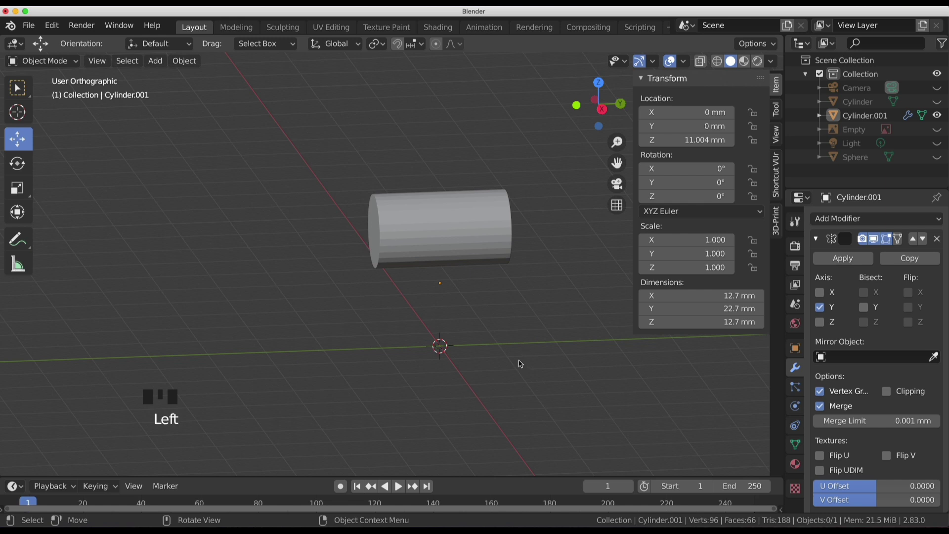
pyautogui.press('alt+h')
pyautogui.click(518, 361)
pyautogui.press('KP_3')
# Select the mirrored outlet and work on its outer end face in Edit Mode.
pyautogui.click(498, 230)
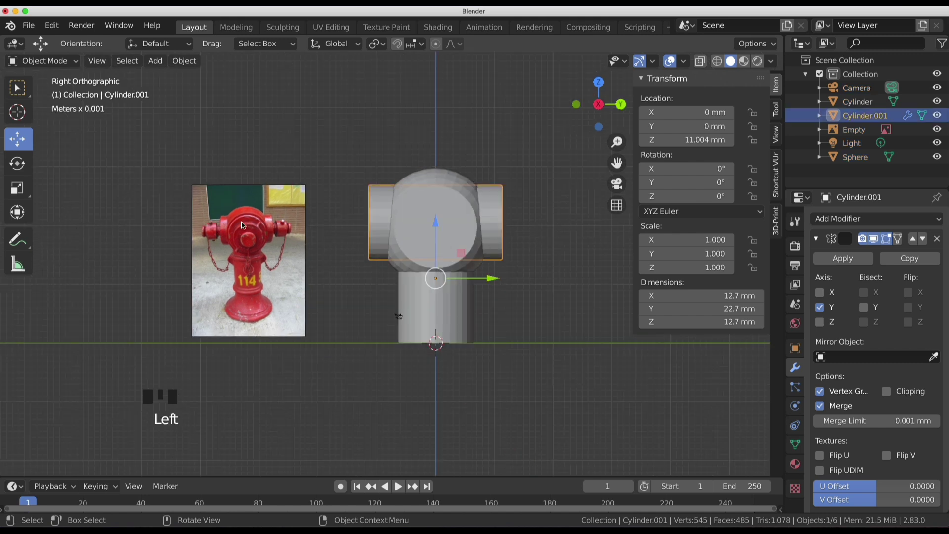
pyautogui.moveTo(385, 226); pyautogui.dragTo(429, 222)
pyautogui.click(428, 223)
pyautogui.click(520, 226)
pyautogui.press('Tab')
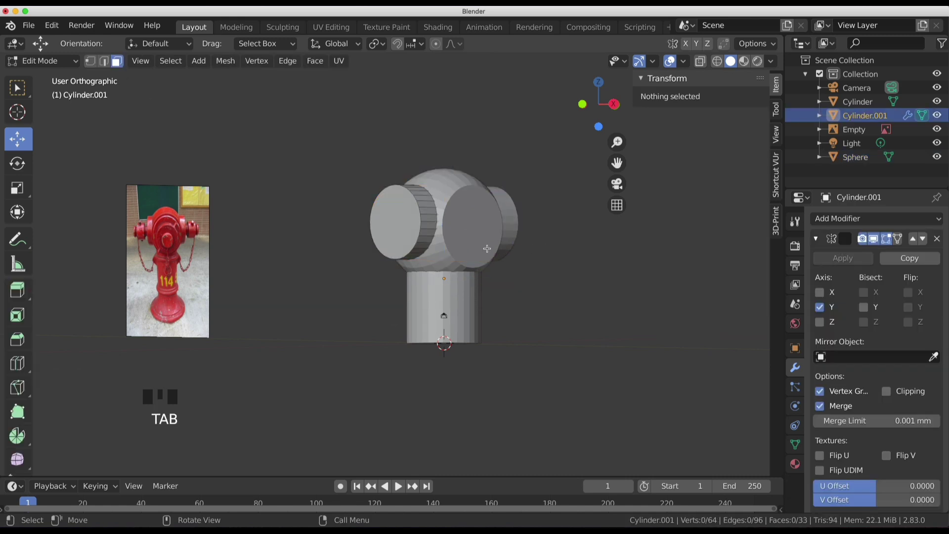
pyautogui.press('a')
pyautogui.press('Tab')
pyautogui.moveTo(463, 298); pyautogui.dragTo(525, 233)
pyautogui.press('Tab')
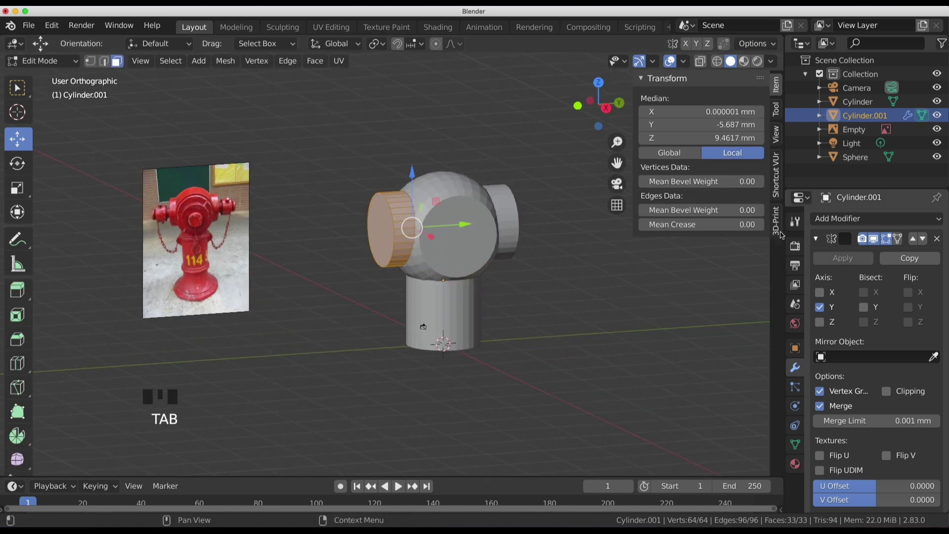
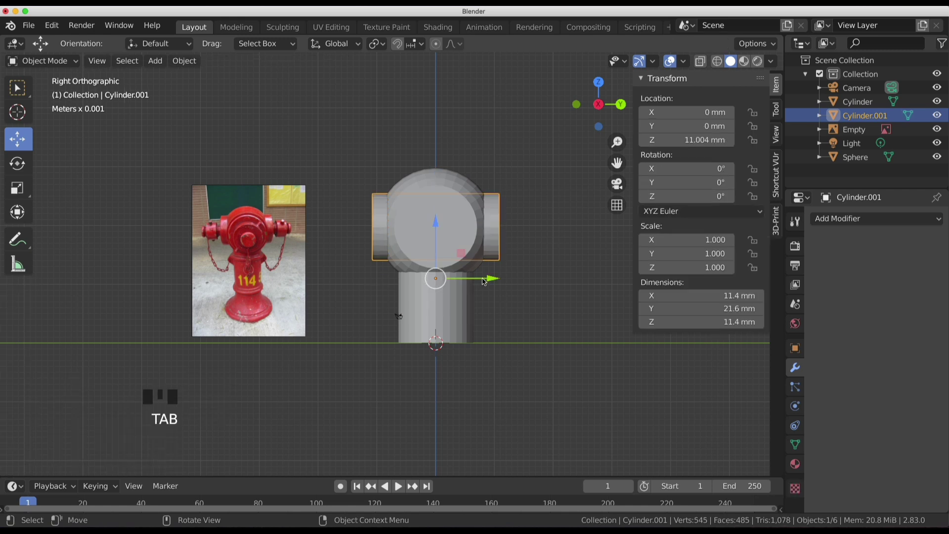
# Raise the body cylinder's top vertices along Z so the pipe reaches inside the head.
pyautogui.click(458, 321)
pyautogui.moveTo(549, 341); pyautogui.dragTo(540, 338)
pyautogui.press('KP_3')
pyautogui.press('Tab')
pyautogui.press('Tab')
pyautogui.press('a')
pyautogui.press('s')
pyautogui.press('Tab')
pyautogui.press('a')
pyautogui.click(435, 175)
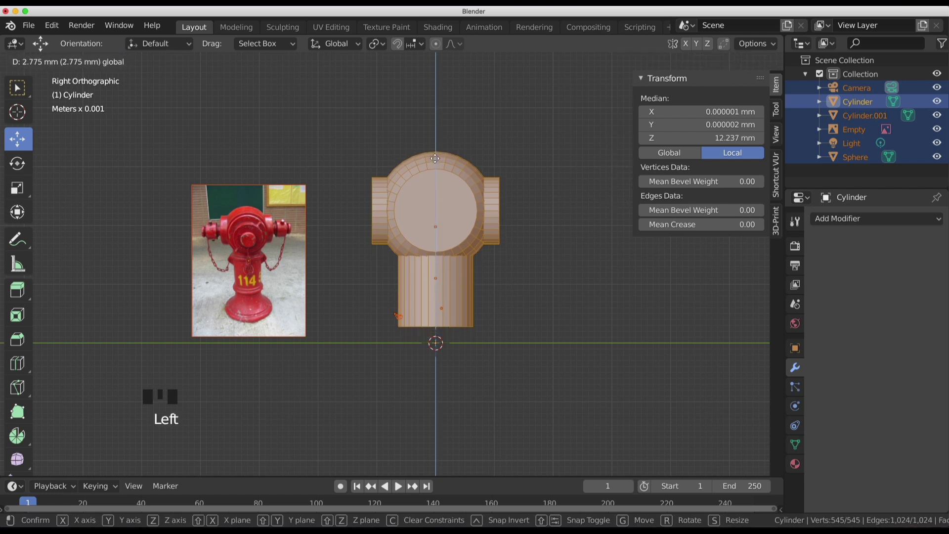
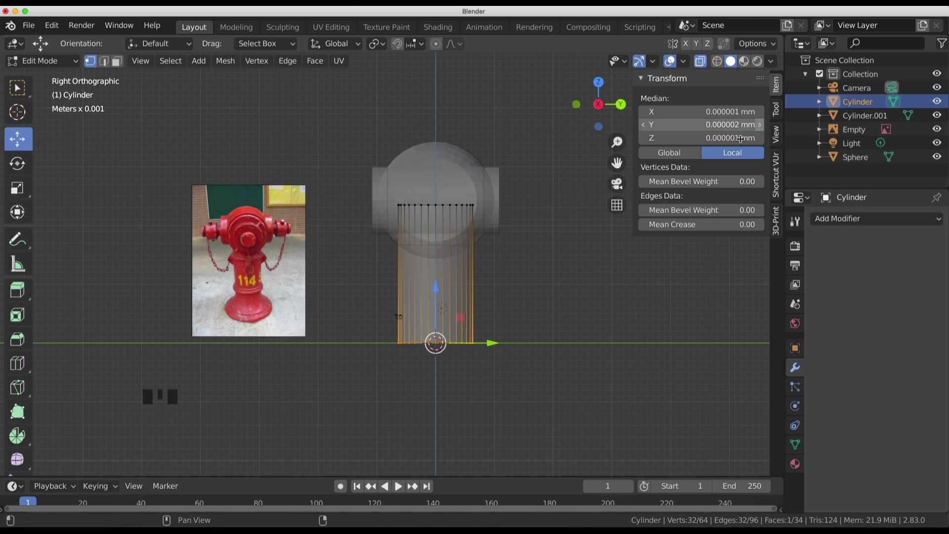
pyautogui.press('Tab')
# Select the Camera and Light in the Outliner for removal.
pyautogui.click(547, 247)
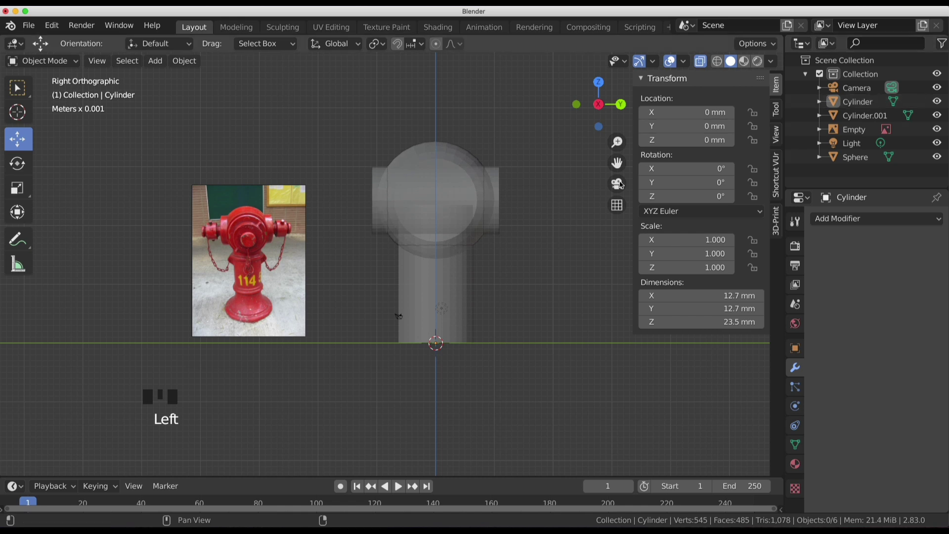
pyautogui.click(938, 83)
pyautogui.doubleClick(939, 128)
pyautogui.moveTo(938, 142); pyautogui.dragTo(906, 142)
pyautogui.click(843, 140)
pyautogui.moveTo(843, 139); pyautogui.dragTo(867, 92)
pyautogui.click(867, 92)
pyautogui.moveTo(865, 88); pyautogui.dragTo(491, 223)
# Delete the camera and light, leaving the cylinders, sphere and reference empty.
pyautogui.moveTo(491, 223); pyautogui.dragTo(523, 250)
pyautogui.press('Tab')
pyautogui.click(548, 268)
pyautogui.press('Tab')
pyautogui.click(699, 57)
# Select the body cylinder and show its empty modifier stack.
pyautogui.middleClick(464, 285)
pyautogui.press('KP_3')
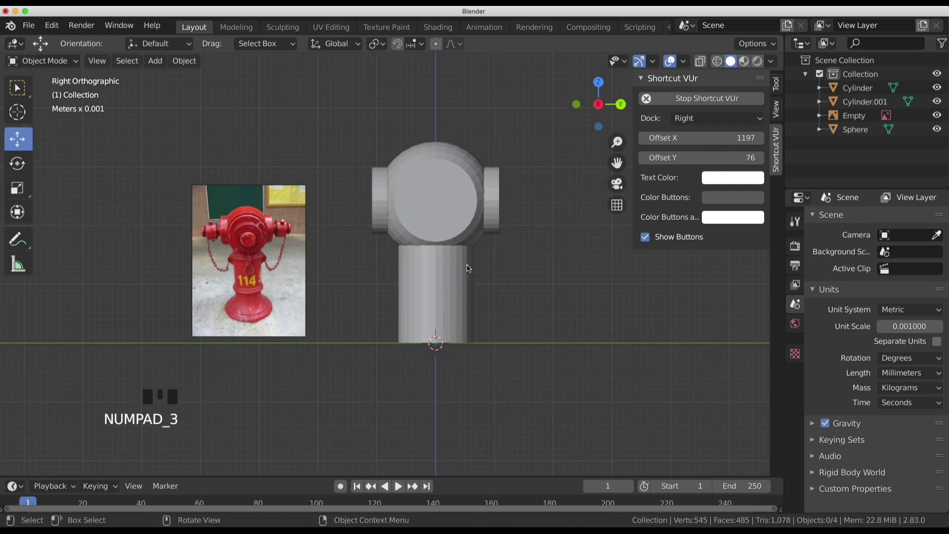
pyautogui.moveTo(423, 271); pyautogui.dragTo(449, 275)
pyautogui.click(449, 275)
pyautogui.press('KP_3')
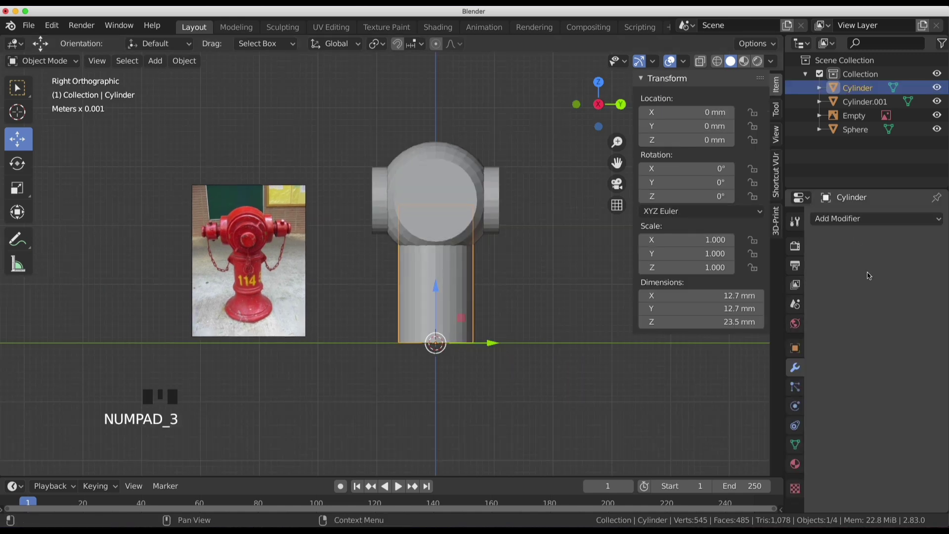
# Add a Subdivision Surface (Ctrl+1), crease the bottom edges and insert supporting loops near top and bottom.
pyautogui.moveTo(856, 219); pyautogui.dragTo(675, 444)
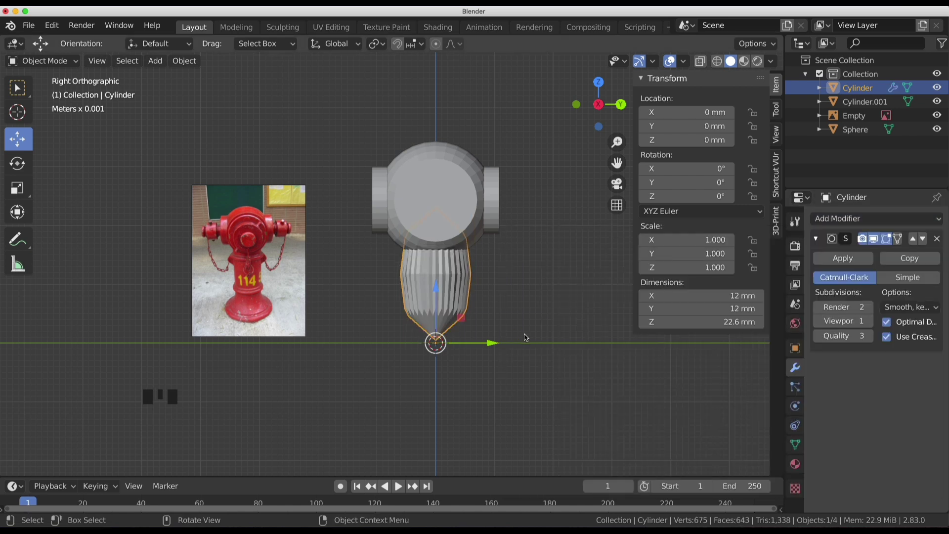
pyautogui.press('Tab')
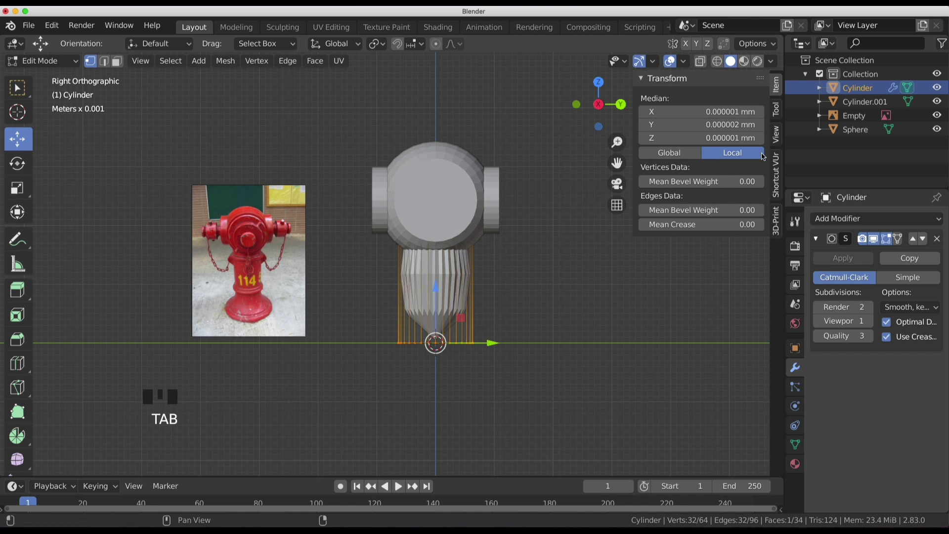
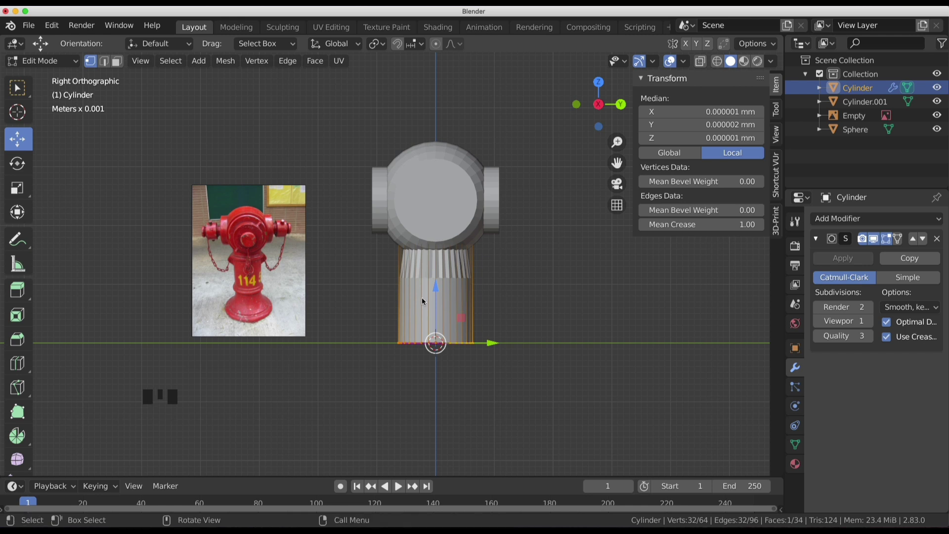
pyautogui.press('ctrl+r')
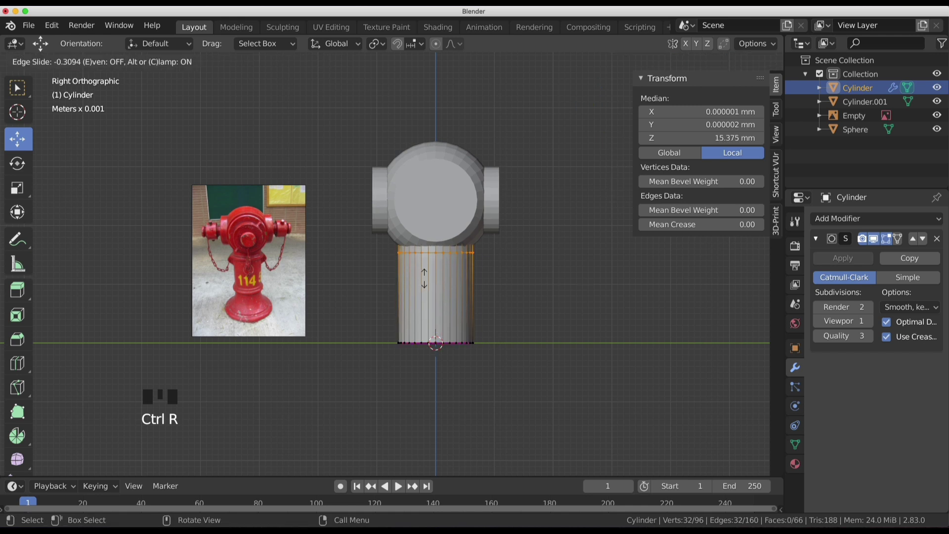
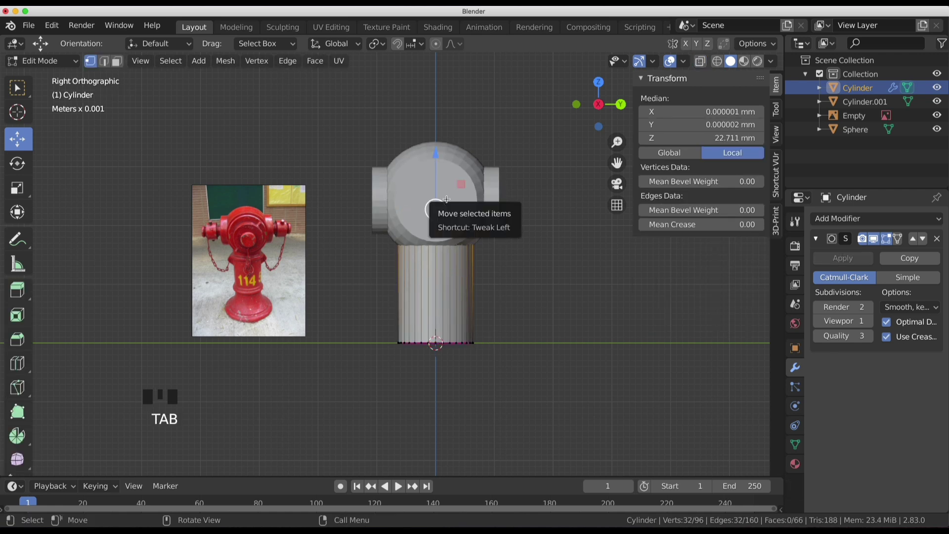
pyautogui.click(705, 62)
pyautogui.press('g')
pyautogui.press('g')
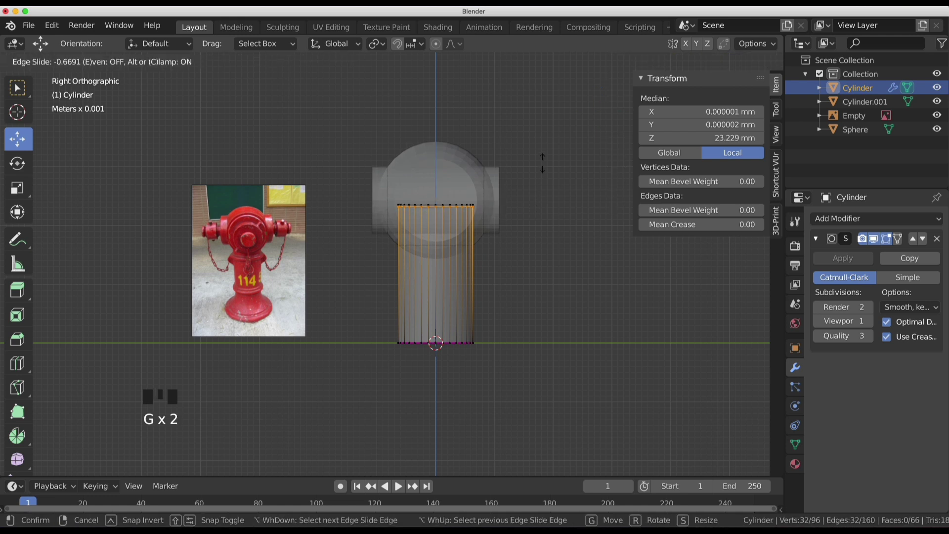
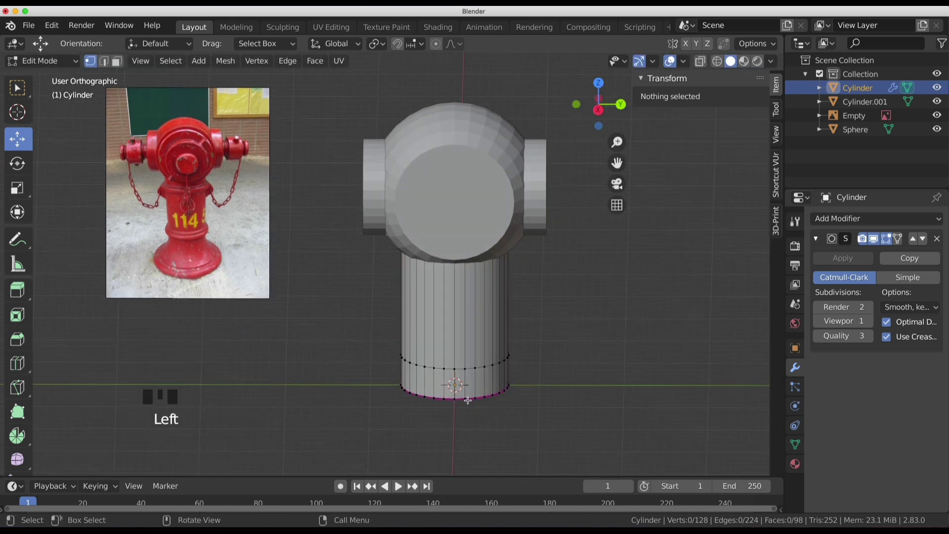
# Scale the bottom edge ring outward into a wide base and add loop cuts just above the flare.
pyautogui.click(472, 397)
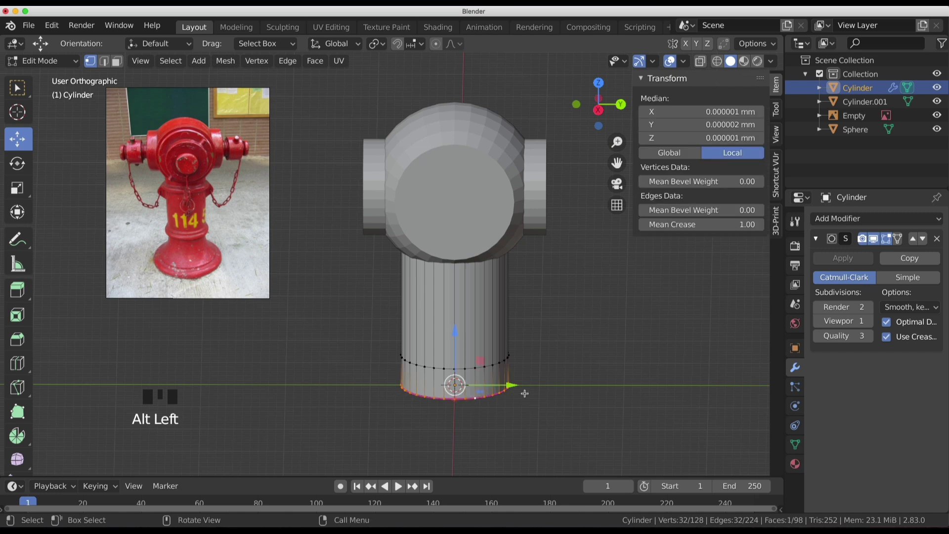
pyautogui.press('s')
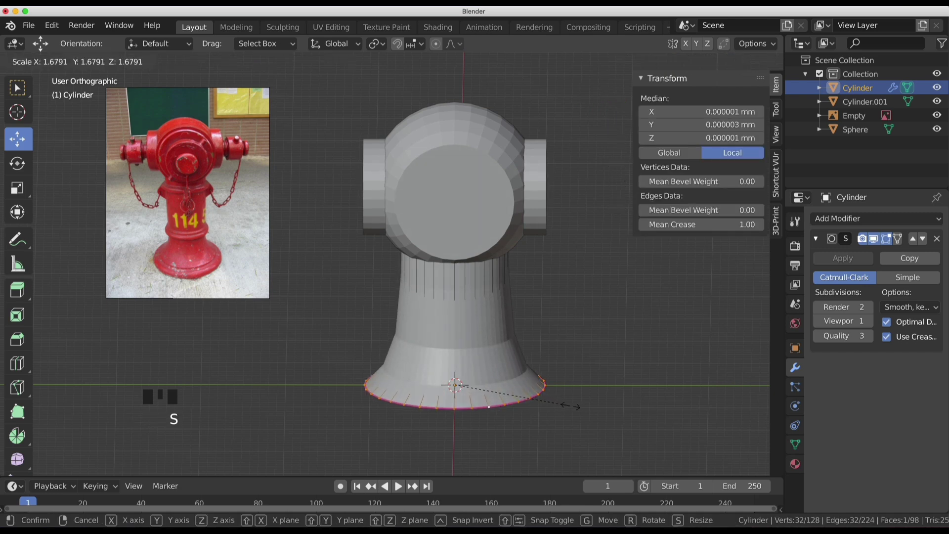
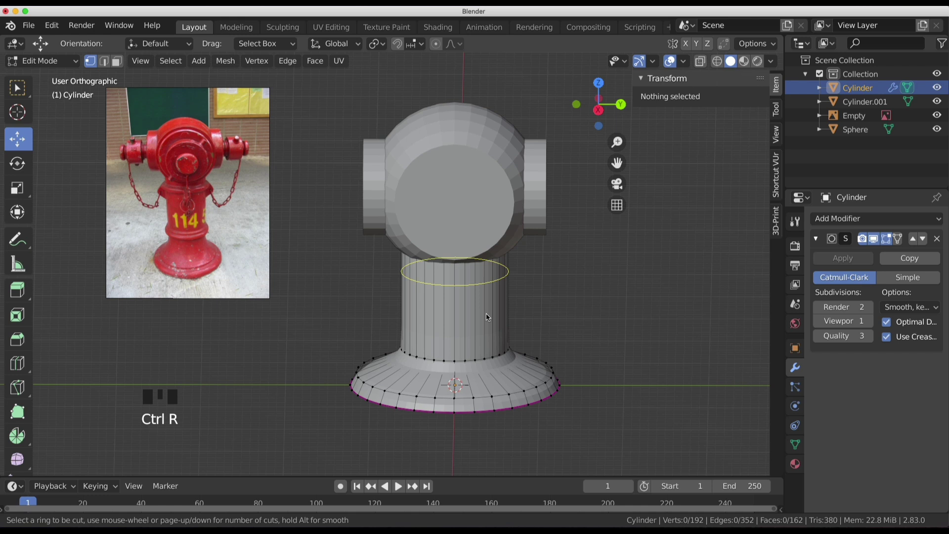
pyautogui.press('ctrl+z')
pyautogui.click(538, 335)
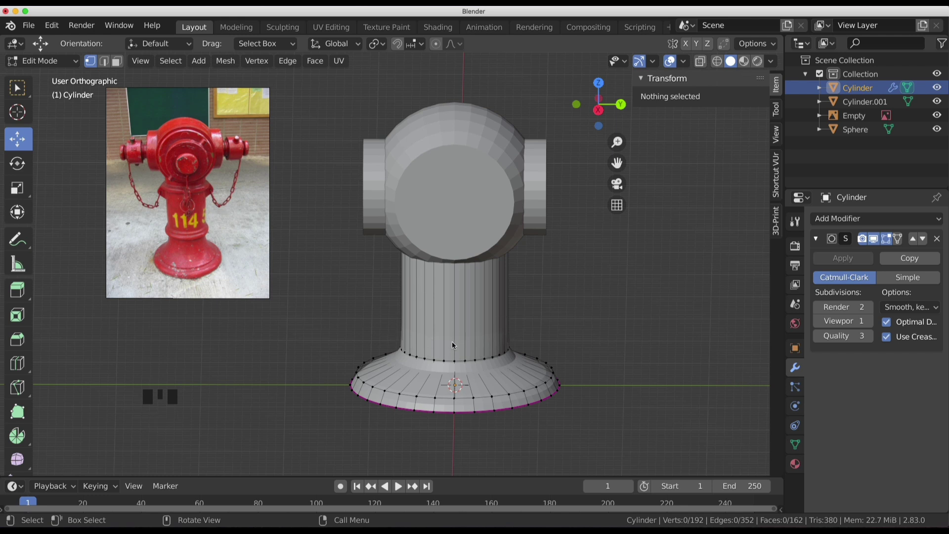
pyautogui.press('ctrl+r')
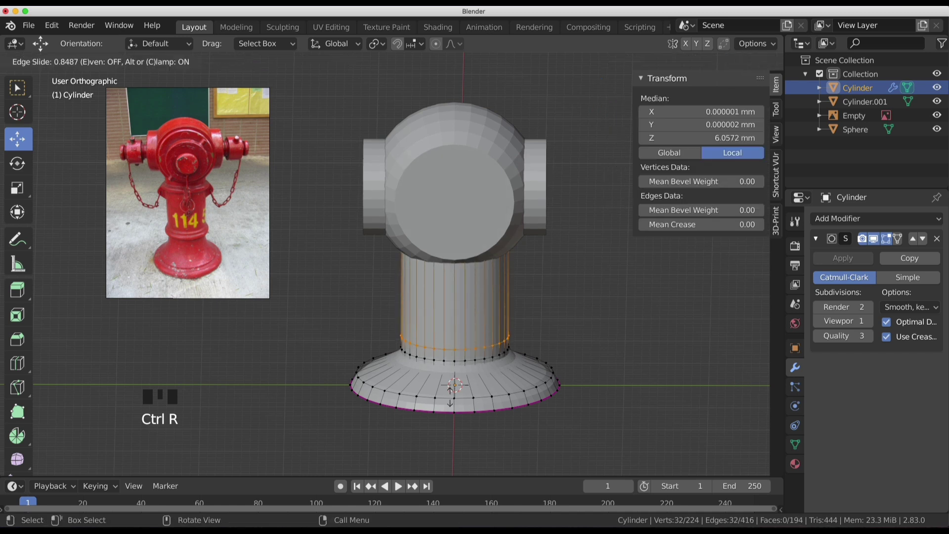
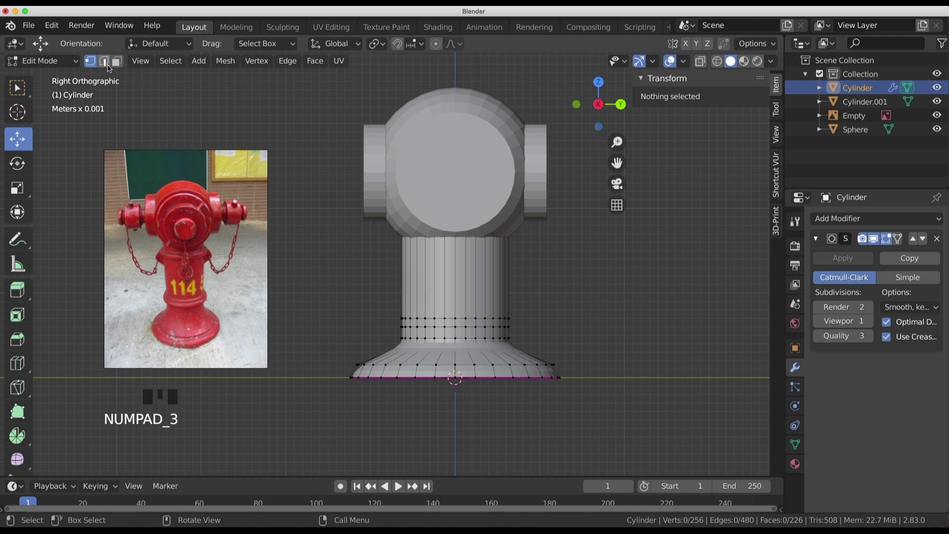
# Select the face ring above the flared base and extrude it outward into a raised band.
pyautogui.click(113, 62)
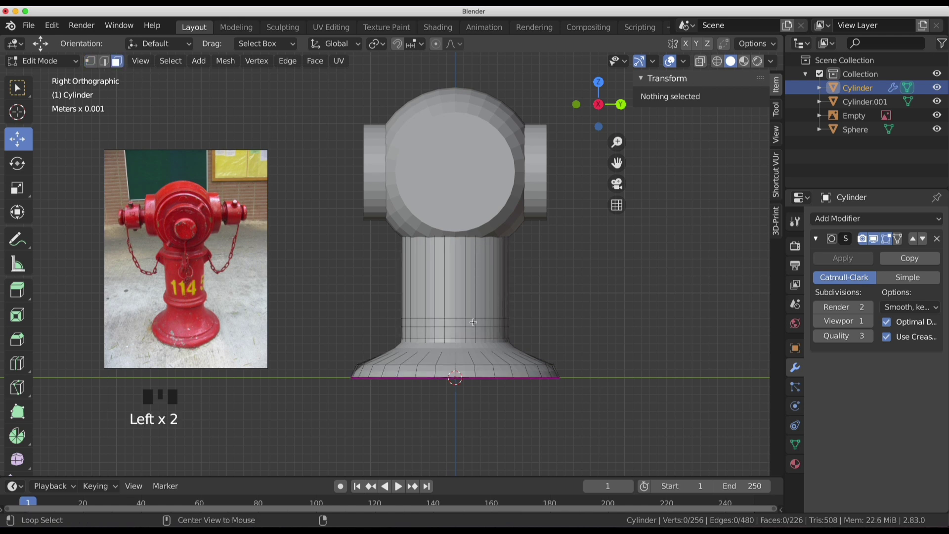
pyautogui.click(475, 320)
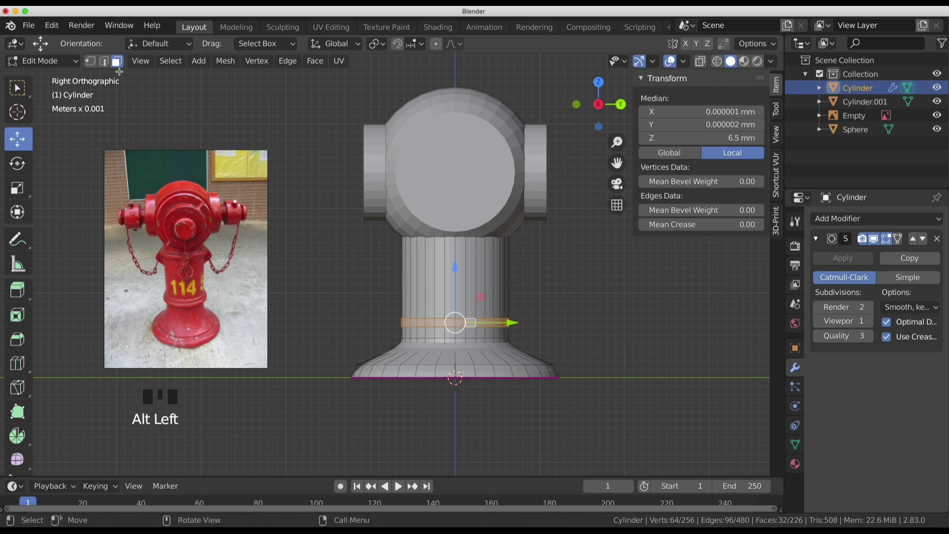
pyautogui.click(95, 64)
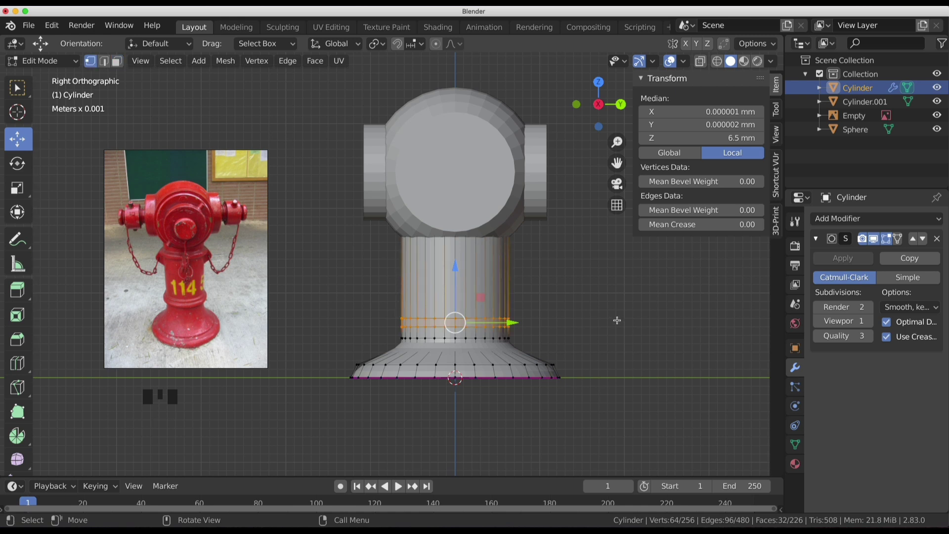
pyautogui.press('e')
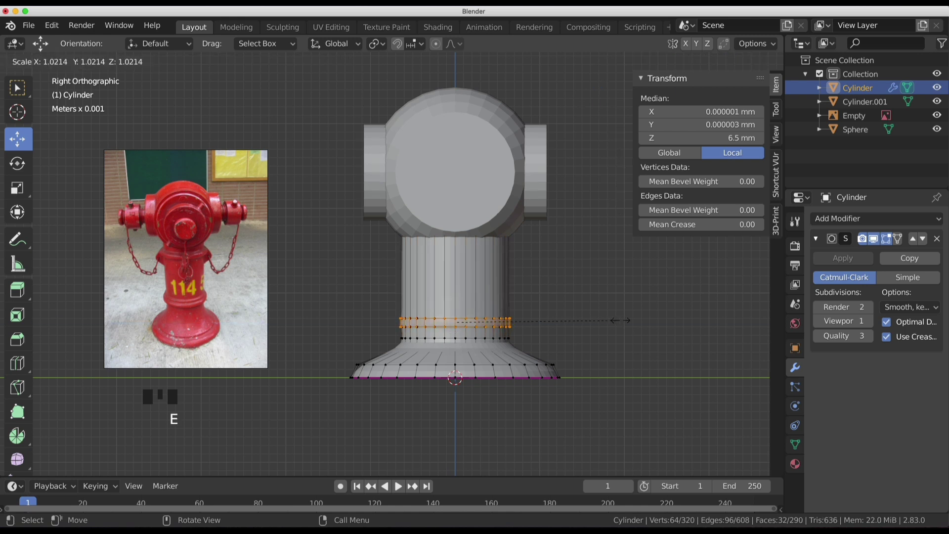
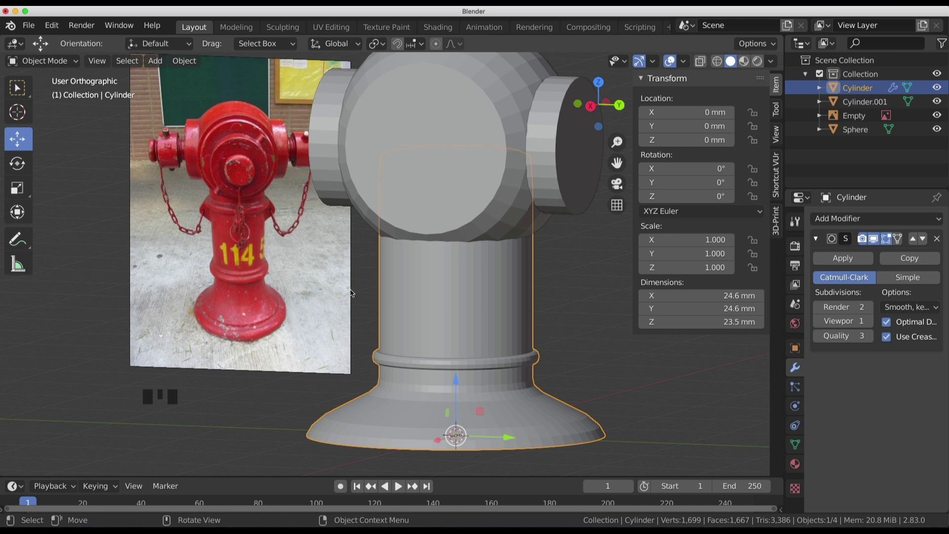
# Return to editing the body mesh and inspect the base and rings from the side view.
pyautogui.press('KP_3')
pyautogui.scroll(-3)
pyautogui.moveTo(474, 247); pyautogui.dragTo(465, 297)
pyautogui.click(533, 441)
pyautogui.scroll(-3)
pyautogui.press('Tab')
pyautogui.moveTo(488, 365); pyautogui.dragTo(532, 324)
pyautogui.press('KP_3')
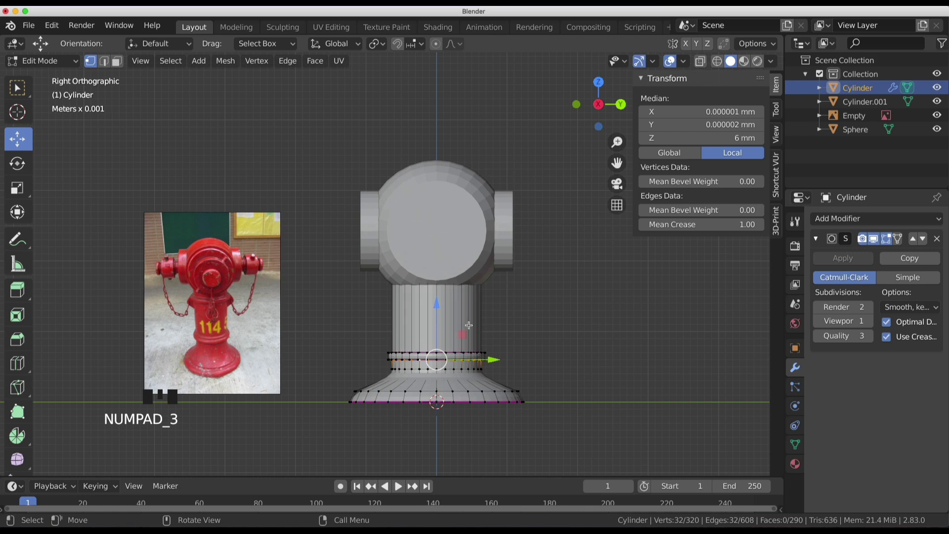
pyautogui.scroll(3)
pyautogui.middleClick(482, 395)
pyautogui.scroll(-3)
pyautogui.scroll(3)
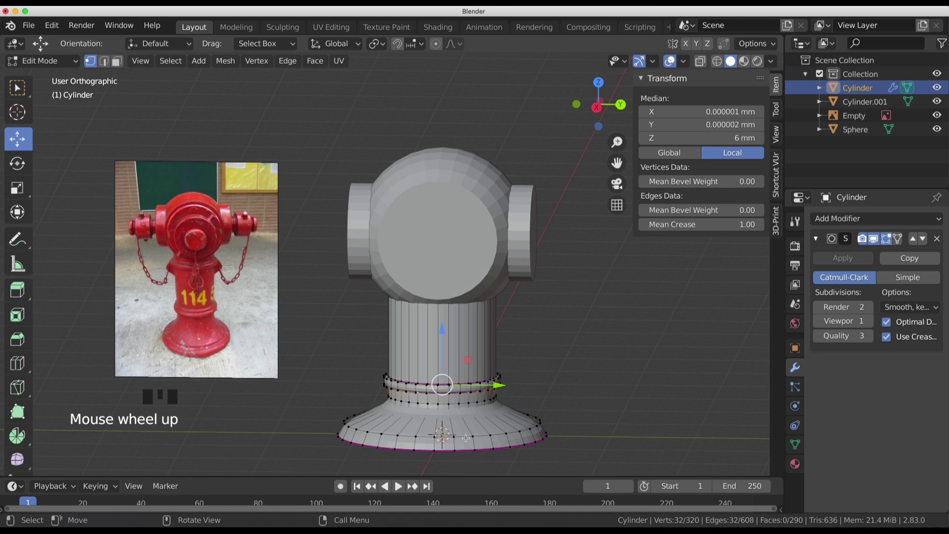
# Shrink the base's bottom ring slightly and add a loop cut slid toward the base rim.
pyautogui.click(466, 435)
pyautogui.press('s')
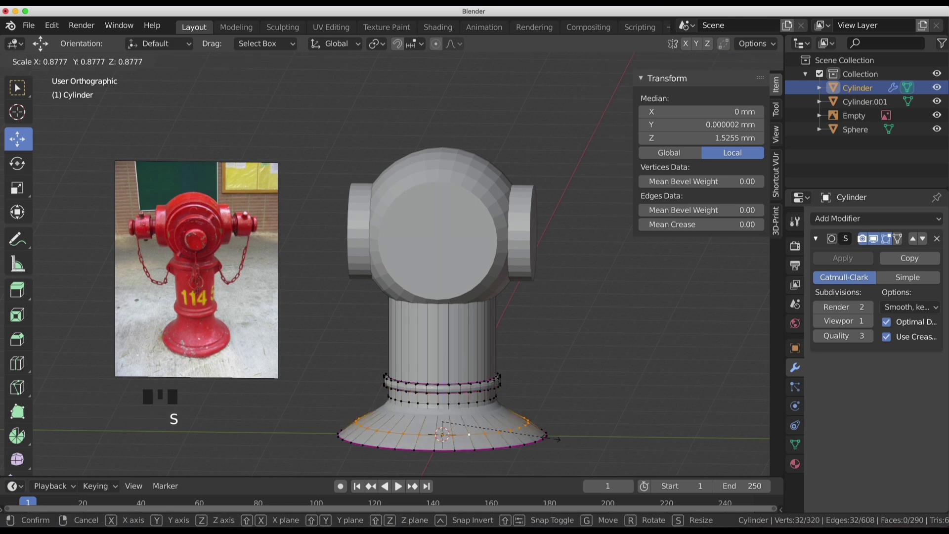
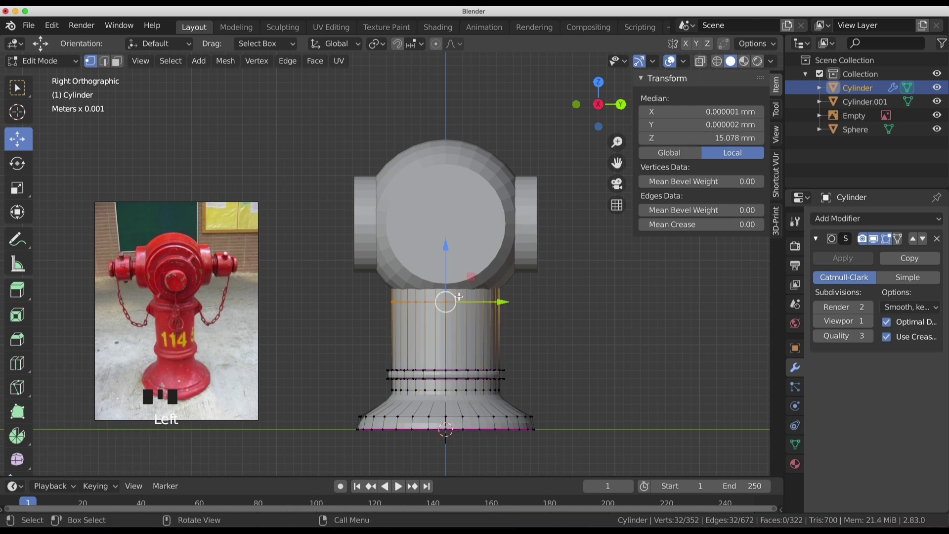
pyautogui.press('ctrl+r')
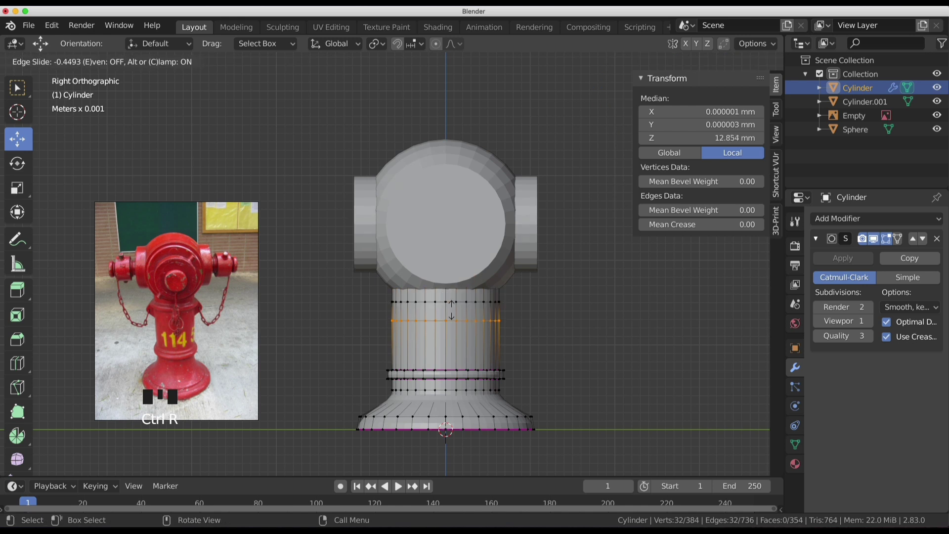
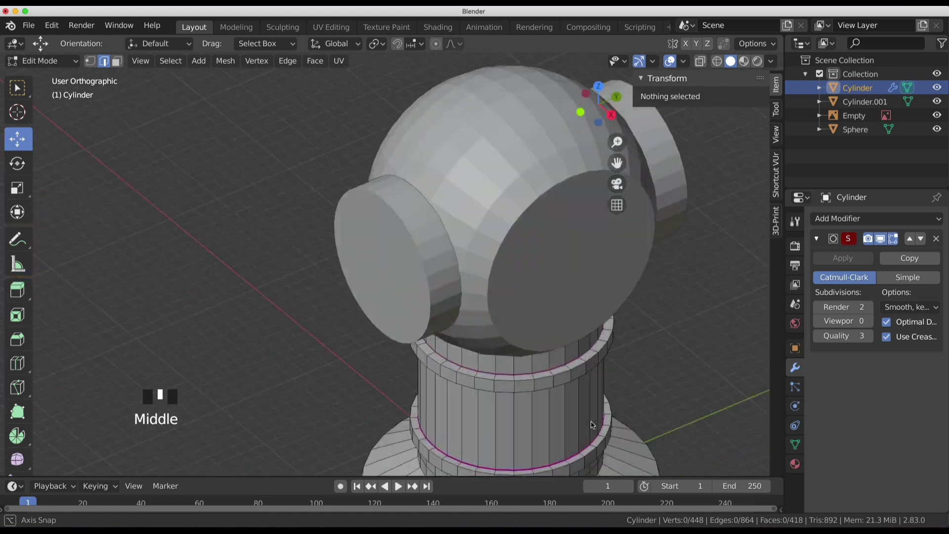
# Leave mesh editing and orbit around the subdivided body to check its rings and flared base.
pyautogui.scroll(-3)
pyautogui.moveTo(873, 322); pyautogui.dragTo(654, 359)
pyautogui.press('Tab')
pyautogui.scroll(-3)
pyautogui.middleClick(606, 335)
pyautogui.press('KP_3')
pyautogui.scroll(3)
pyautogui.scroll(-3)
pyautogui.moveTo(565, 294); pyautogui.dragTo(430, 277)
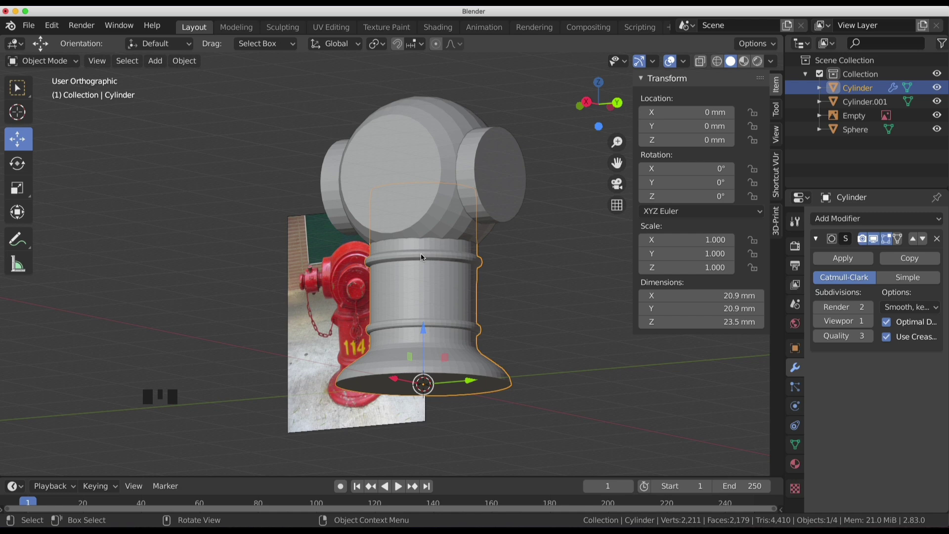
# Select the hydrant body and review it in front and side views.
pyautogui.click(411, 328)
pyautogui.click(444, 335)
pyautogui.click(448, 330)
pyautogui.moveTo(559, 380); pyautogui.dragTo(582, 383)
pyautogui.press('Tab')
pyautogui.scroll(-3)
pyautogui.middleClick(522, 356)
pyautogui.press('w')
pyautogui.press('KP_1')
pyautogui.press('KP_3')
pyautogui.scroll(3)
pyautogui.scroll(-3)
# Select the side outlet cylinder (Cylinder.001) and enter mesh editing on it.
pyautogui.click(460, 211)
pyautogui.moveTo(557, 257); pyautogui.dragTo(586, 280)
pyautogui.press('Tab')
pyautogui.moveTo(555, 249); pyautogui.dragTo(151, 246)
pyautogui.scroll(-3)
pyautogui.moveTo(454, 247); pyautogui.dragTo(397, 232)
pyautogui.click(398, 232)
pyautogui.press('Tab')
pyautogui.moveTo(387, 221); pyautogui.dragTo(428, 259)
pyautogui.scroll(3)
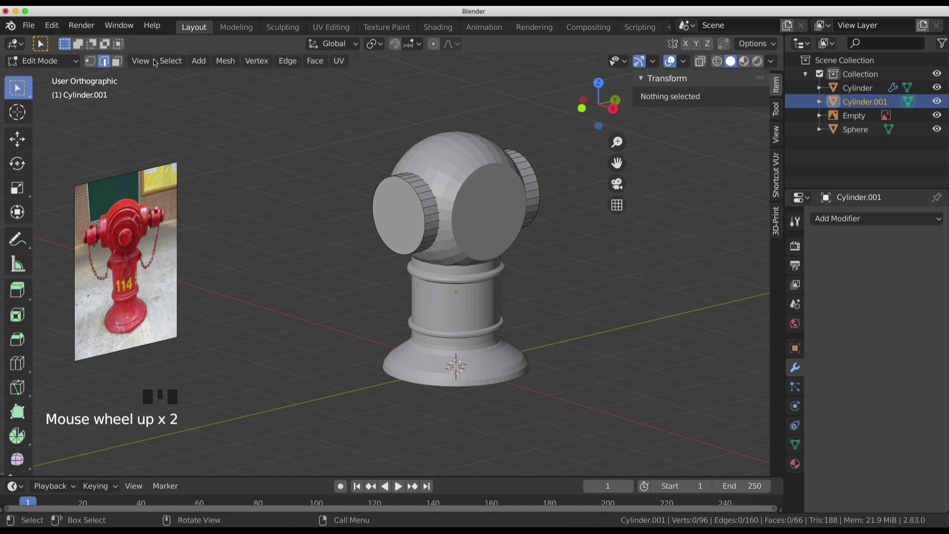
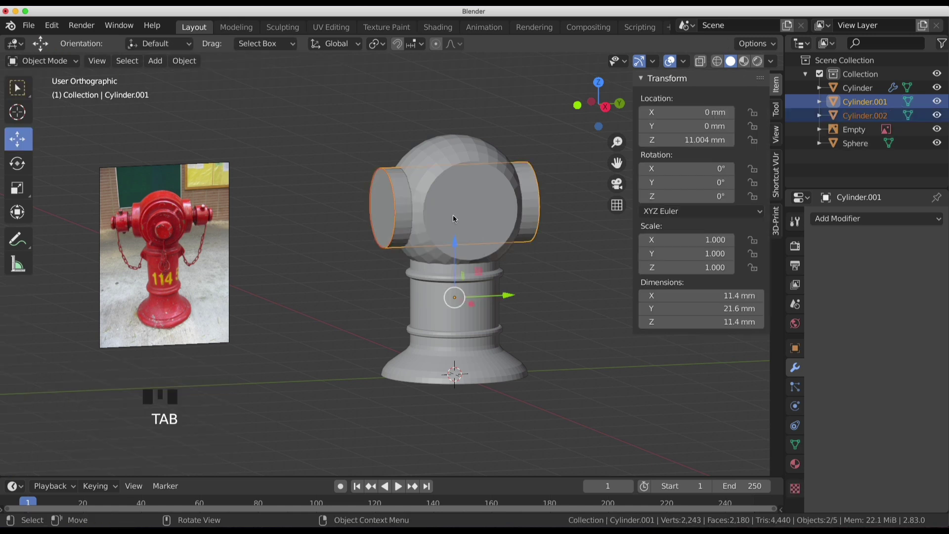
# Scale the duplicated outlet cylinder to zero on Y, flattening it into a thin disc.
pyautogui.press('Tab')
pyautogui.press('Tab')
pyautogui.click(388, 212)
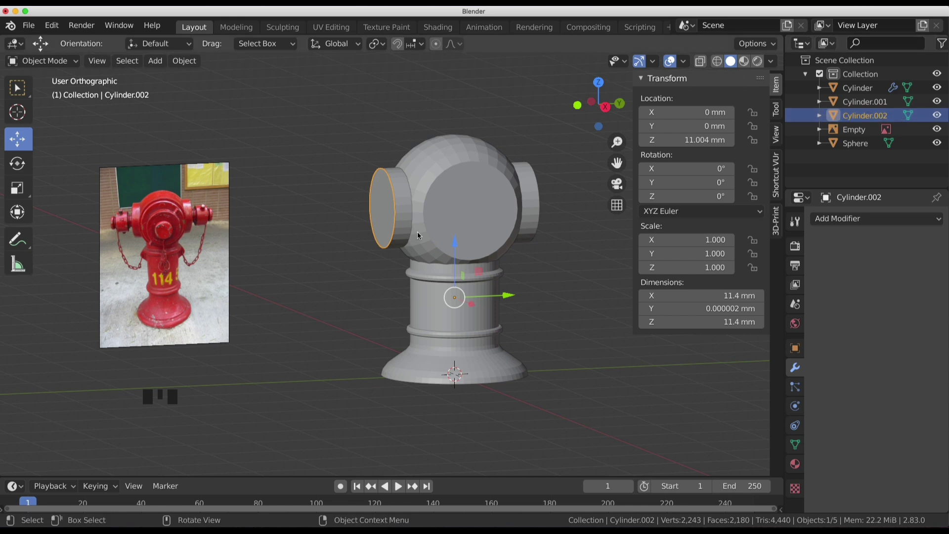
# Toggle in and out of editing the disc while checking it from the right side view.
pyautogui.middleClick(413, 234)
pyautogui.press('KP_3')
pyautogui.press('Tab')
pyautogui.moveTo(386, 216); pyautogui.dragTo(397, 217)
pyautogui.press('a')
pyautogui.press('KP_3')
pyautogui.press('Tab')
pyautogui.press('a')
pyautogui.press('Tab')
pyautogui.moveTo(403, 205); pyautogui.dragTo(382, 202)
pyautogui.press('Tab')
pyautogui.click(382, 202)
pyautogui.press('Tab')
pyautogui.press('Tab')
pyautogui.click(380, 206)
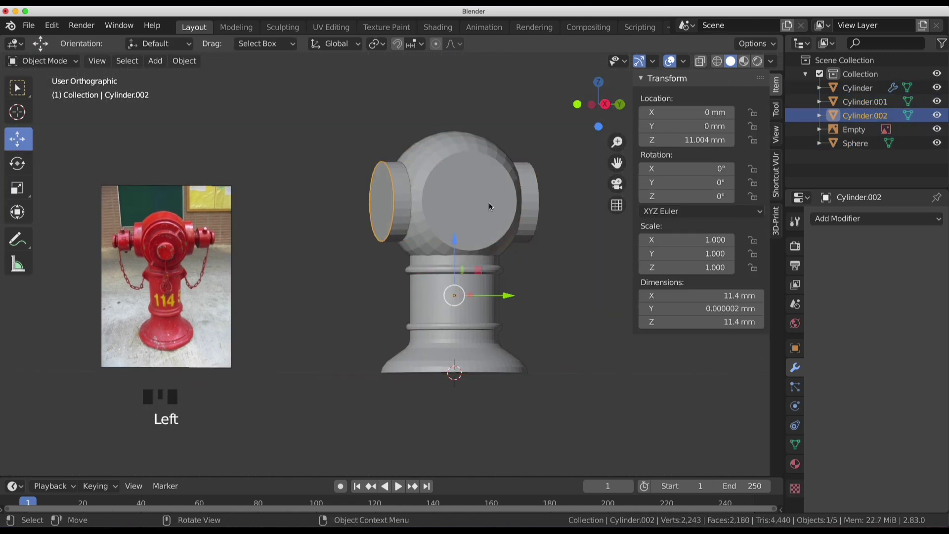
pyautogui.press('KP_3')
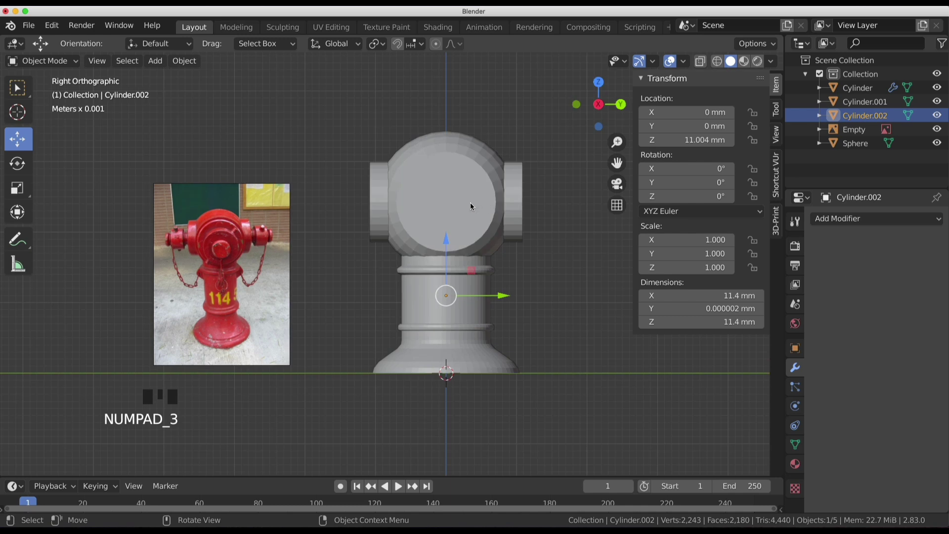
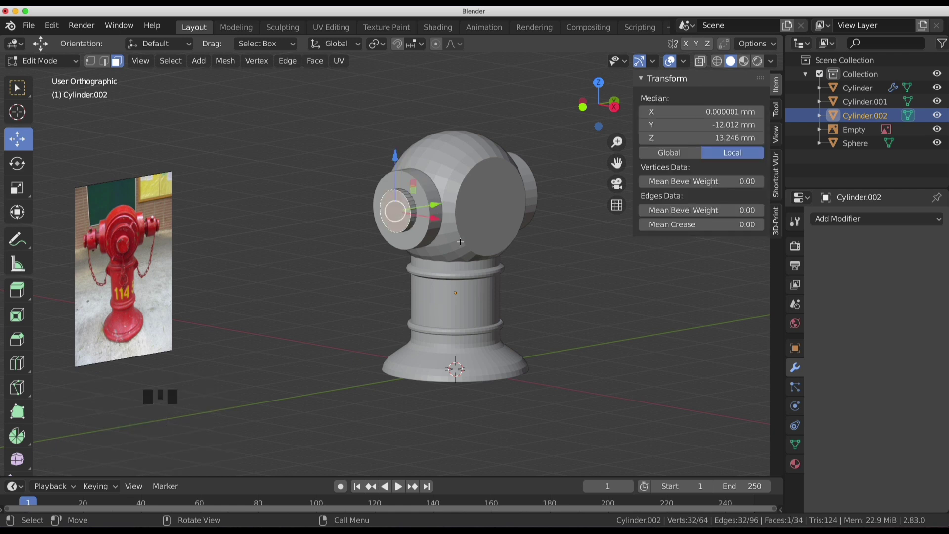
# Enlarge the disc's inset ring and extrude the cap faces outward along Y into a stepped nozzle.
pyautogui.press('e')
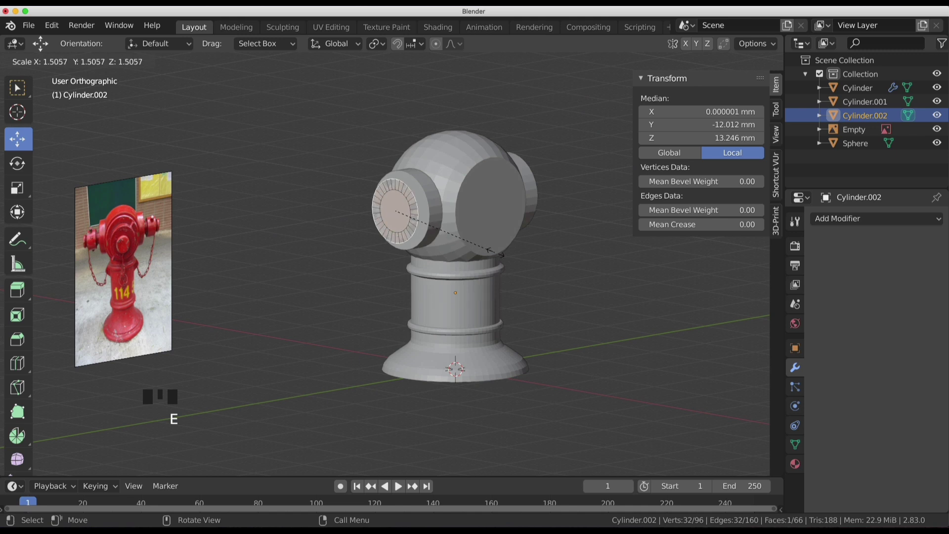
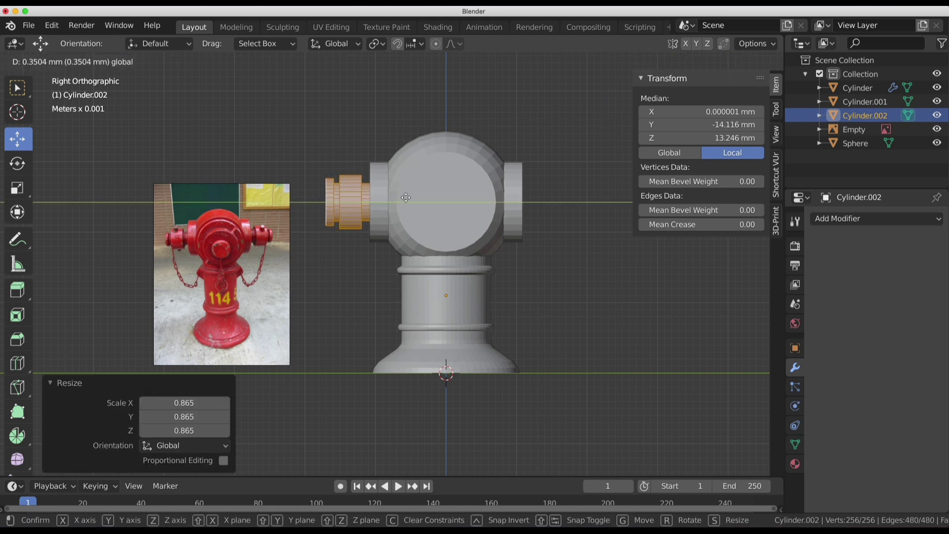
pyautogui.press('Tab')
pyautogui.moveTo(473, 226); pyautogui.dragTo(446, 219)
pyautogui.press('KP_3')
pyautogui.click(361, 206)
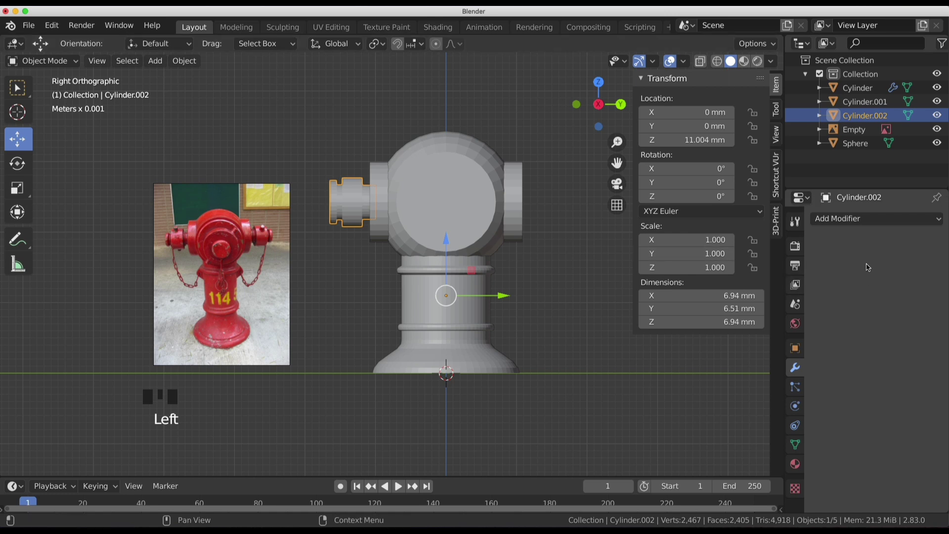
# Add a Subdivision Surface modifier to the cap (Cylinder.002) and enter its mesh editing.
pyautogui.moveTo(862, 225); pyautogui.dragTo(380, 209)
pyautogui.press('Tab')
pyautogui.moveTo(388, 211); pyautogui.dragTo(419, 223)
pyautogui.scroll(3)
pyautogui.click(278, 202)
pyautogui.click(326, 171)
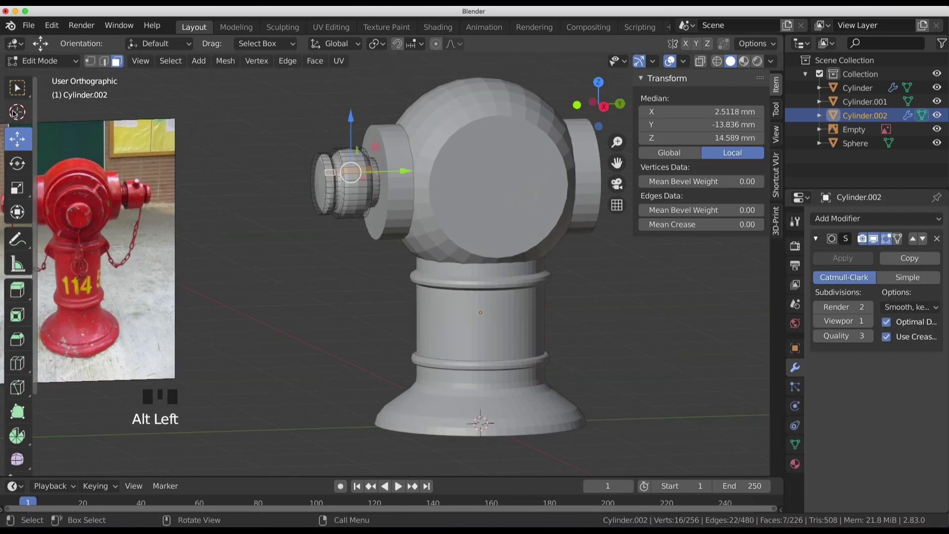
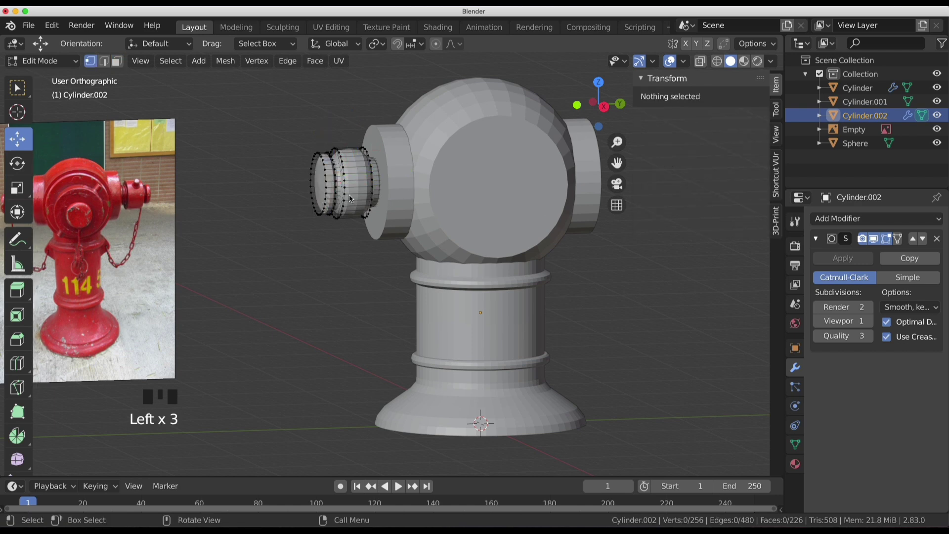
# Select the cap's rim edge loops, including the outer rim, to keep them crisp.
pyautogui.moveTo(344, 219); pyautogui.dragTo(329, 214)
pyautogui.press('KP_3')
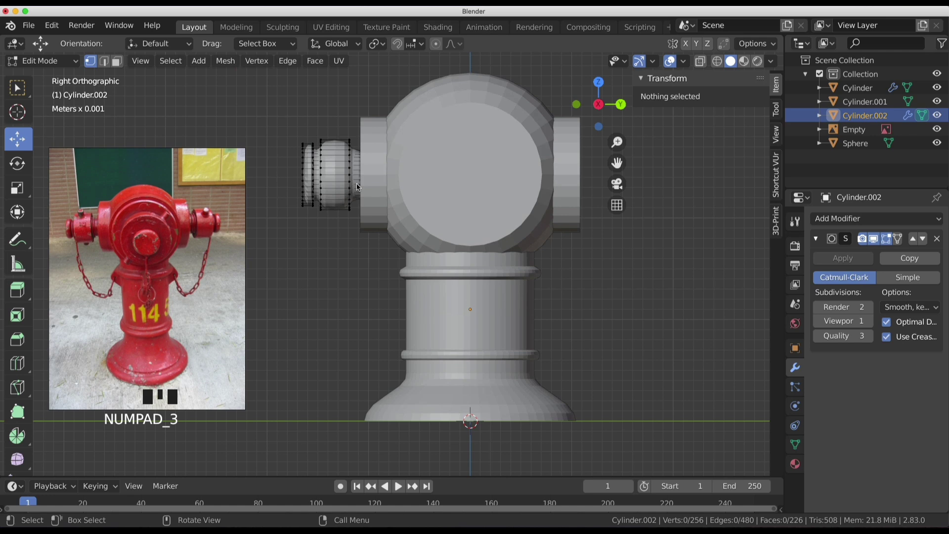
pyautogui.moveTo(343, 185); pyautogui.dragTo(332, 184)
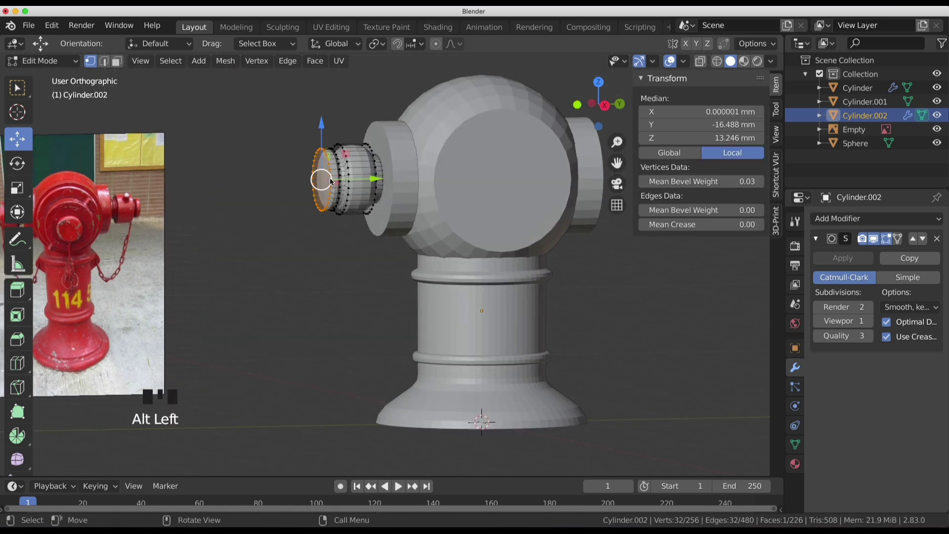
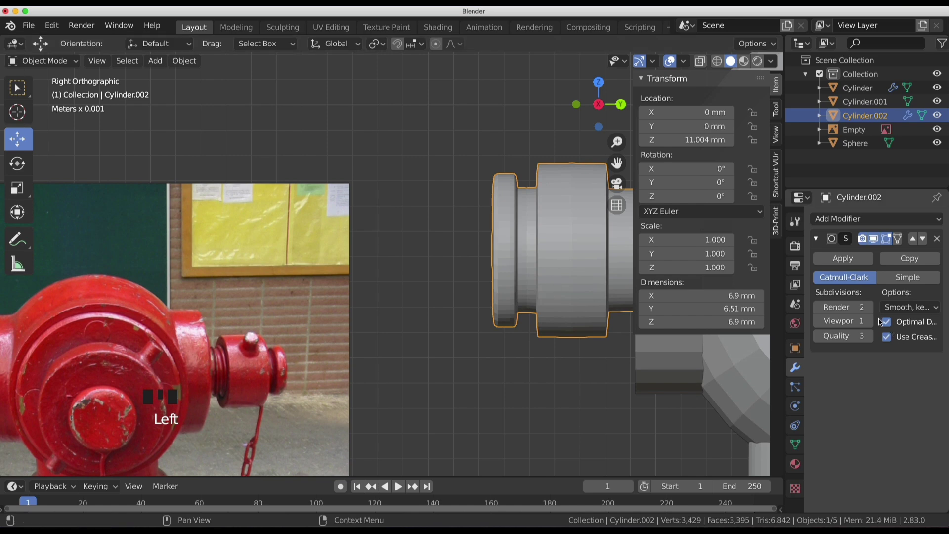
# Select the dome sphere and add subdivision surface smoothing to it.
pyautogui.click(873, 320)
pyautogui.scroll(-3)
pyautogui.press('q')
pyautogui.click(538, 236)
pyautogui.scroll(-3)
pyautogui.moveTo(454, 320); pyautogui.dragTo(493, 323)
pyautogui.scroll(-3)
pyautogui.moveTo(489, 315); pyautogui.dragTo(558, 260)
pyautogui.click(558, 261)
pyautogui.moveTo(858, 221); pyautogui.dragTo(573, 263)
pyautogui.moveTo(582, 264); pyautogui.dragTo(873, 323)
pyautogui.moveTo(873, 323); pyautogui.dragTo(564, 230)
pyautogui.click(525, 189)
pyautogui.press('Tab')
# Add an edge loop near the dome's round opening and slide it toward the rim.
pyautogui.scroll(3)
pyautogui.middleClick(625, 215)
pyautogui.press('ctrl+r')
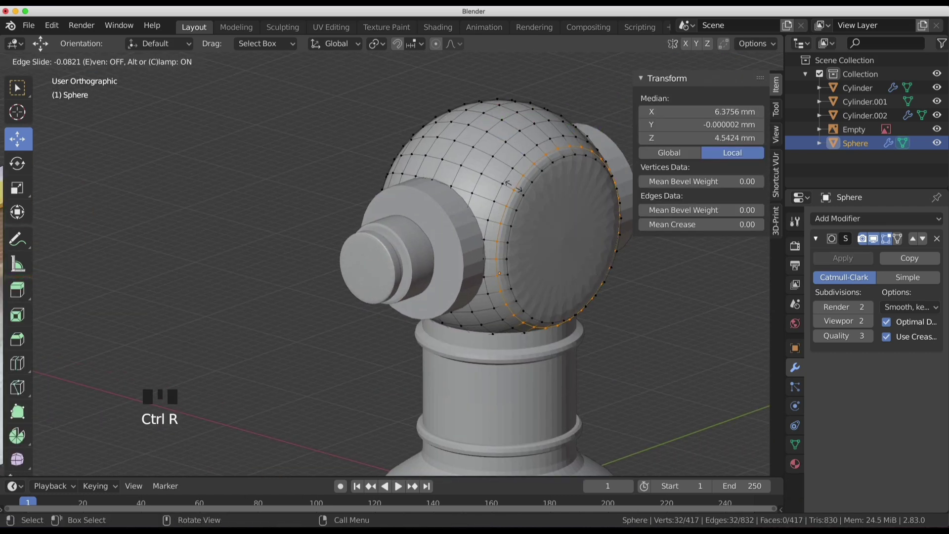
pyautogui.press('Tab')
pyautogui.middleClick(546, 248)
pyautogui.click(538, 260)
pyautogui.press('Tab')
pyautogui.press('Tab')
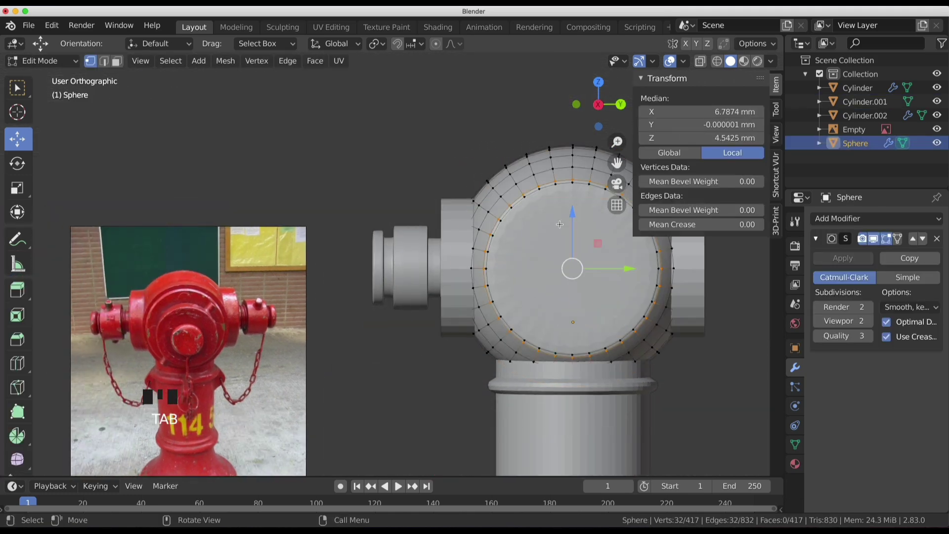
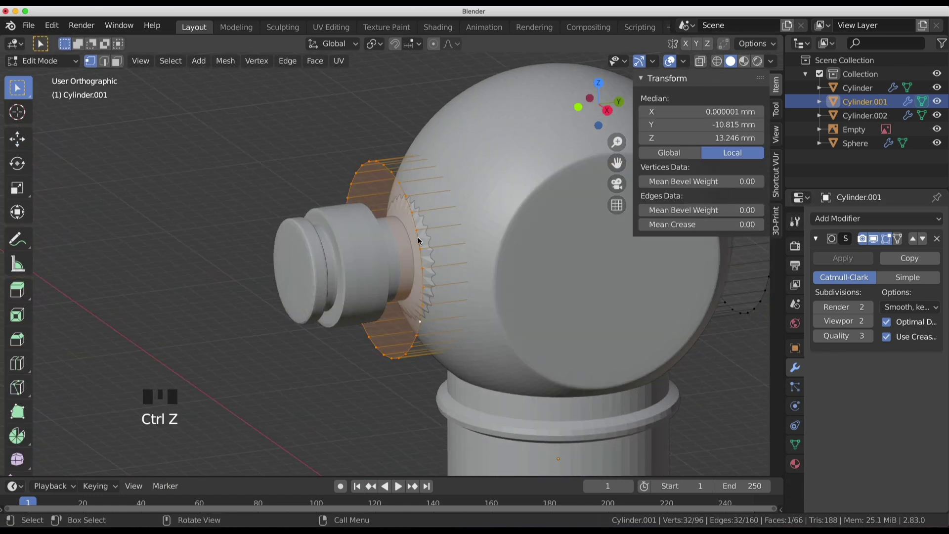
# Bevel the selected edges of the side outlet cylinder with Ctrl+B.
pyautogui.click(420, 242)
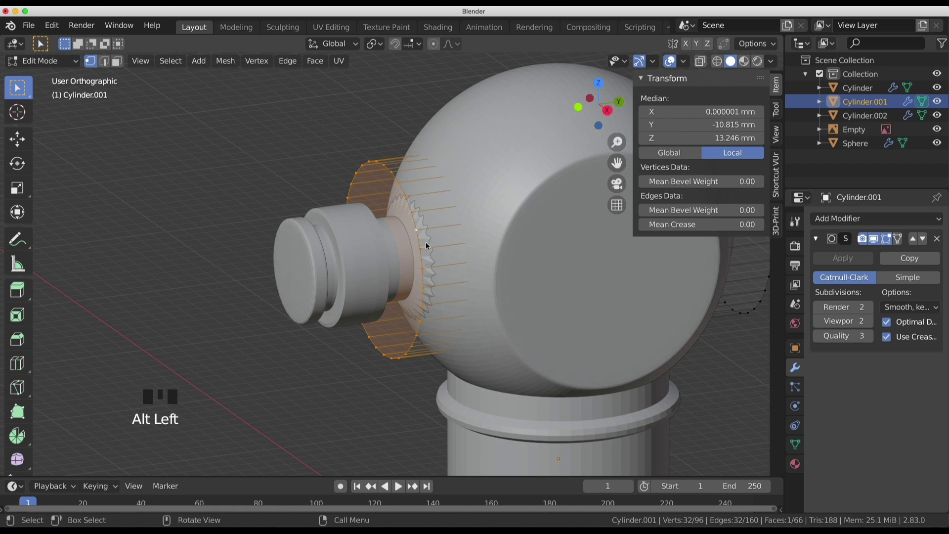
pyautogui.press('ctrl+b')
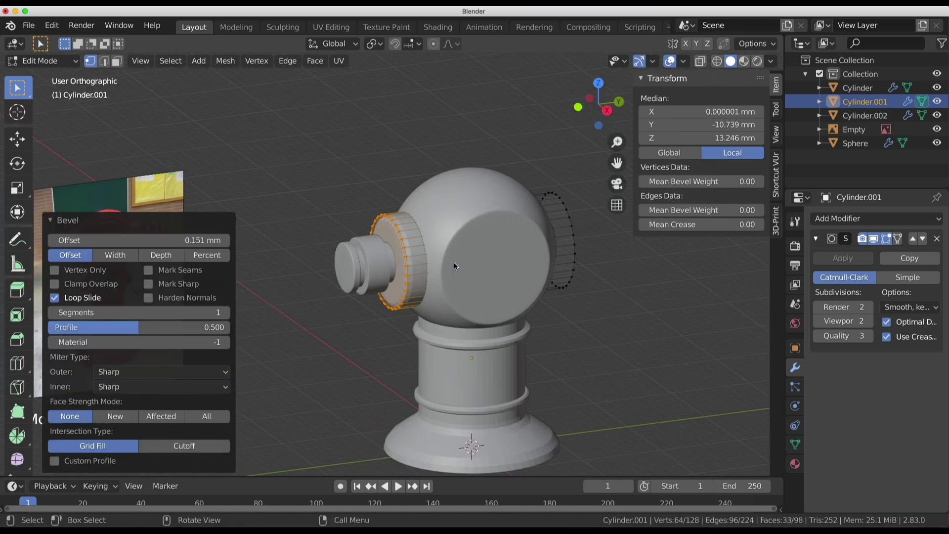
pyautogui.click(637, 352)
pyautogui.click(642, 292)
pyautogui.click(706, 66)
pyautogui.scroll(3)
# Enable X-ray and box-select half of the outlet cylinder's vertices.
pyautogui.press('Tab')
pyautogui.scroll(3)
pyautogui.scroll(-3)
pyautogui.moveTo(515, 307); pyautogui.dragTo(556, 267)
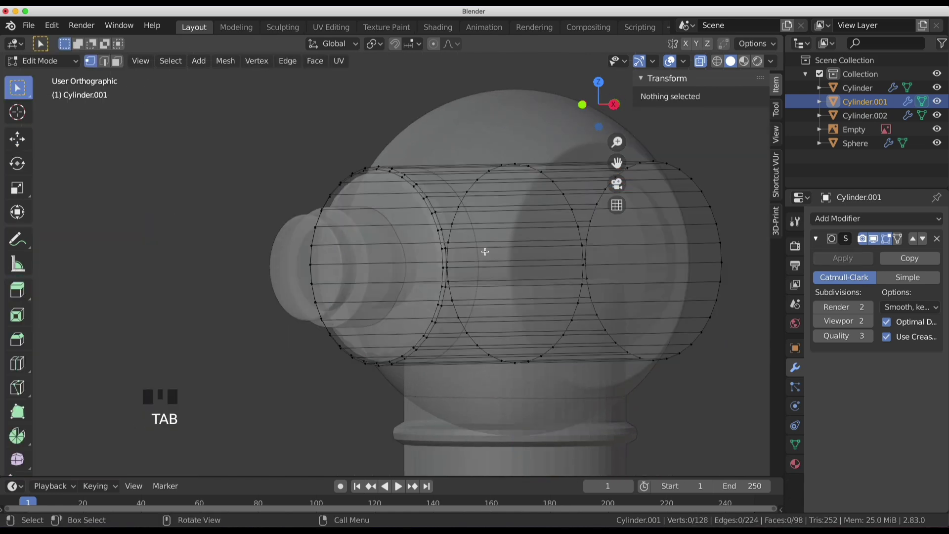
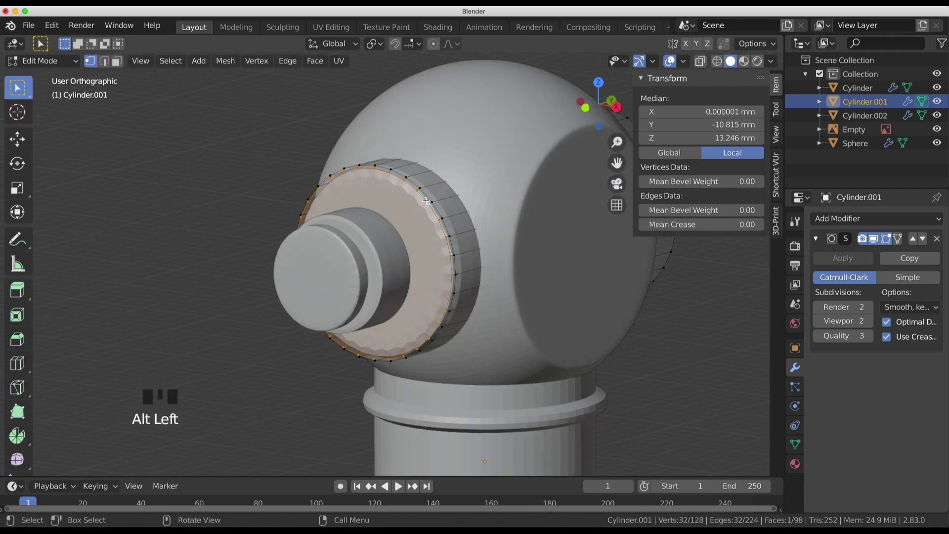
pyautogui.press('e')
pyautogui.press('Tab')
pyautogui.scroll(-3)
pyautogui.moveTo(516, 250); pyautogui.dragTo(469, 252)
pyautogui.scroll(-3)
pyautogui.press('KP_3')
# Delete the selected half of the outlet so it can be mirrored across Y.
pyautogui.press('Tab')
pyautogui.press('Tab')
pyautogui.moveTo(703, 68); pyautogui.dragTo(543, 269)
pyautogui.press('Tab')
pyautogui.click(588, 288)
pyautogui.press('b')
pyautogui.press('x')
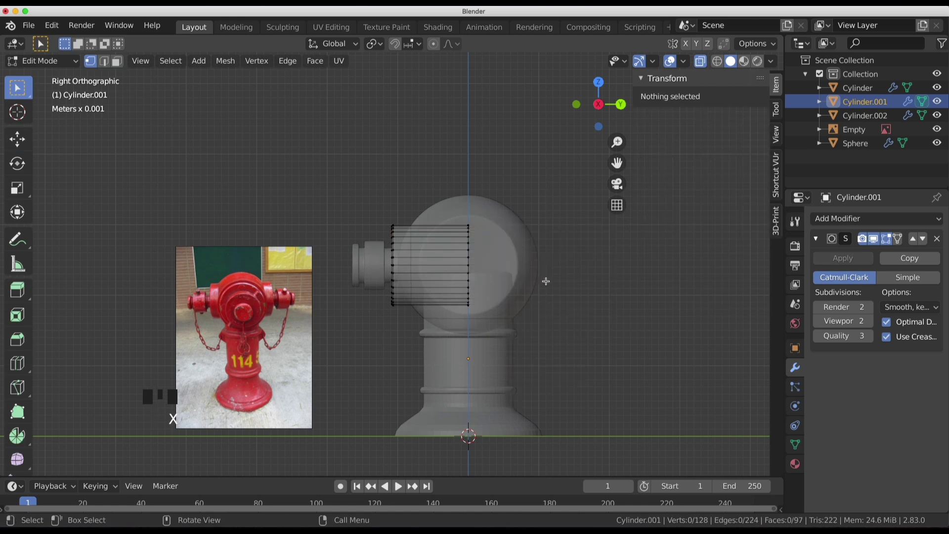
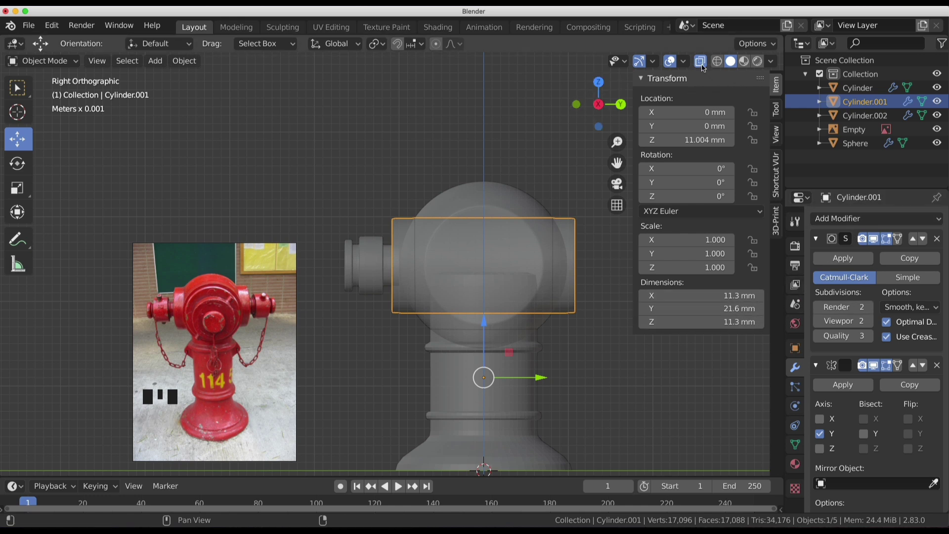
# Inspect the hydrant pieces from the Right view, hopping in and out of Edit Mode on them.
pyautogui.moveTo(704, 70); pyautogui.dragTo(837, 384)
pyautogui.click(837, 384)
pyautogui.press('Tab')
pyautogui.press('Tab')
pyautogui.moveTo(614, 329); pyautogui.dragTo(608, 332)
pyautogui.press('KP_3')
pyautogui.click(378, 268)
pyautogui.press('Tab')
pyautogui.moveTo(429, 284); pyautogui.dragTo(441, 285)
pyautogui.press('a')
pyautogui.press('Tab')
# Give the outlet cap a Mirror modifier across the Y axis.
pyautogui.moveTo(442, 292); pyautogui.dragTo(366, 275)
pyautogui.click(367, 276)
pyautogui.press('KP_1')
pyautogui.press('KP_3')
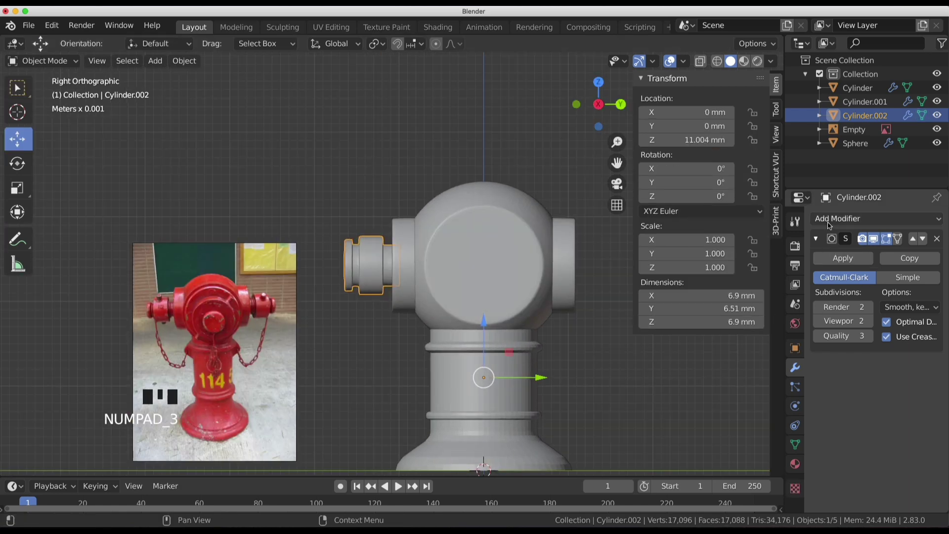
pyautogui.moveTo(828, 219); pyautogui.dragTo(663, 336)
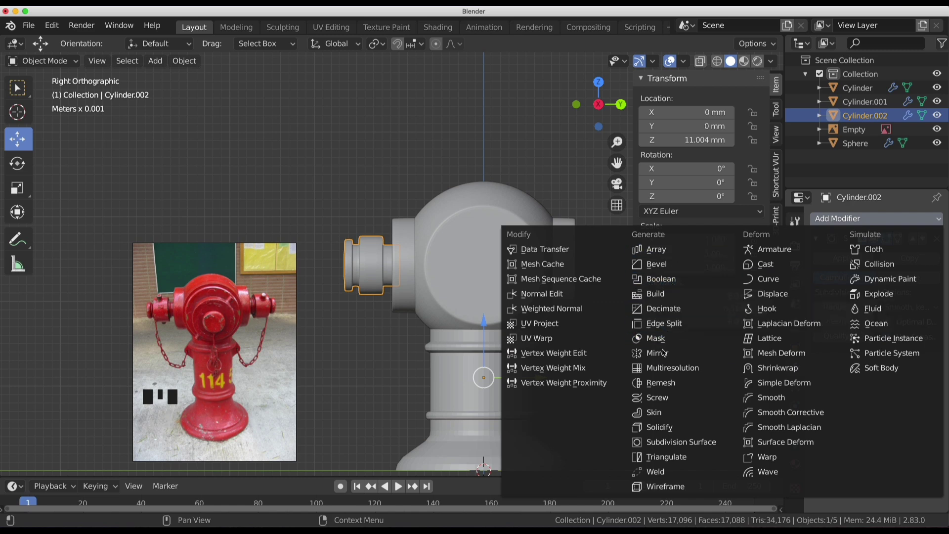
pyautogui.click(819, 418)
pyautogui.click(822, 434)
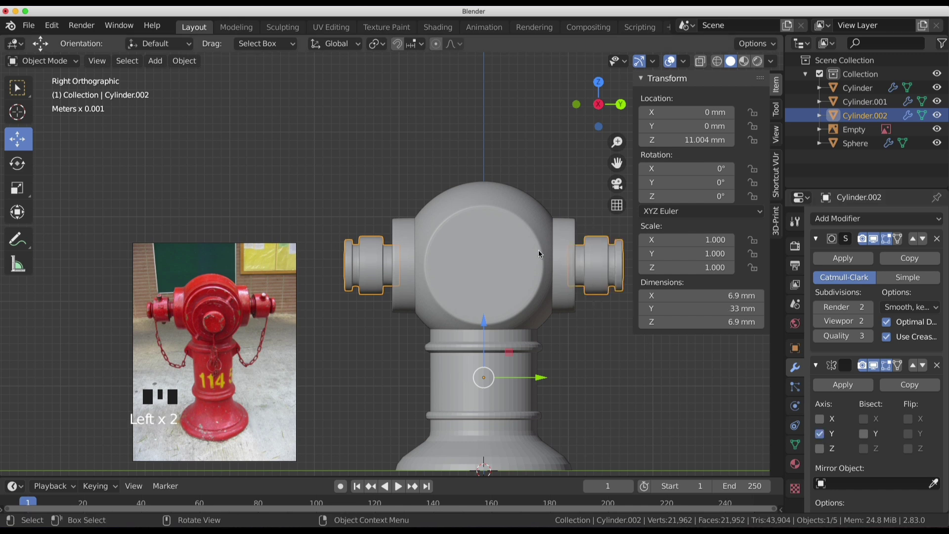
pyautogui.scroll(-3)
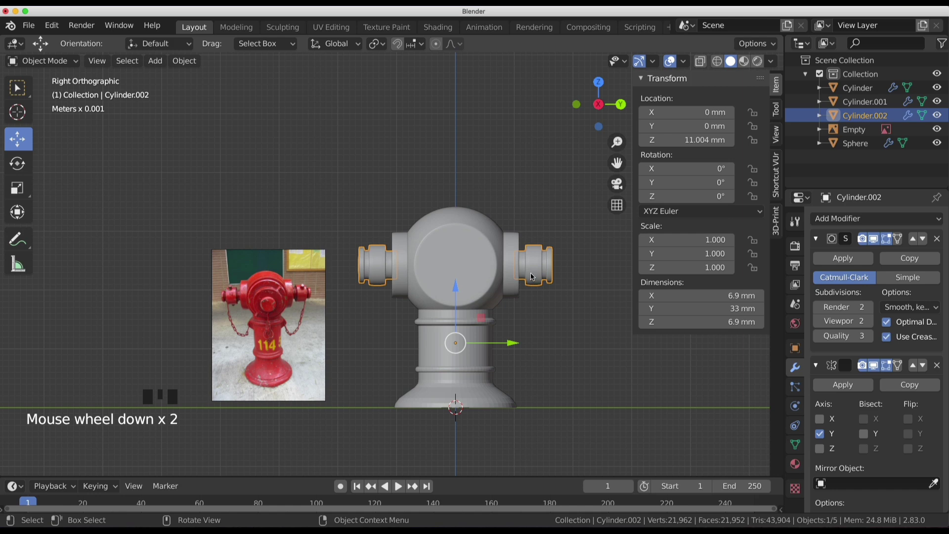
# Orbit around the hydrant checking the mirrored cap and neighbouring parts.
pyautogui.press('Tab')
pyautogui.click(567, 321)
pyautogui.middleClick(564, 329)
pyautogui.press('Tab')
pyautogui.click(589, 343)
pyautogui.moveTo(593, 351); pyautogui.dragTo(443, 279)
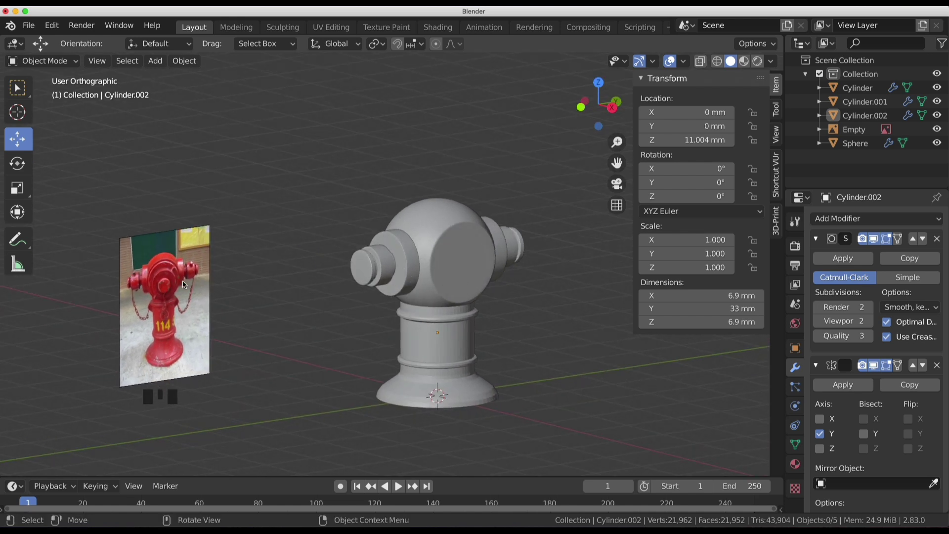
pyautogui.scroll(3)
pyautogui.moveTo(455, 293); pyautogui.dragTo(457, 297)
pyautogui.scroll(-3)
# Select the dome sphere from the Right view and look it over.
pyautogui.press('KP_3')
pyautogui.press('Tab')
pyautogui.press('Tab')
pyautogui.click(583, 391)
pyautogui.moveTo(490, 318); pyautogui.dragTo(448, 265)
pyautogui.click(448, 265)
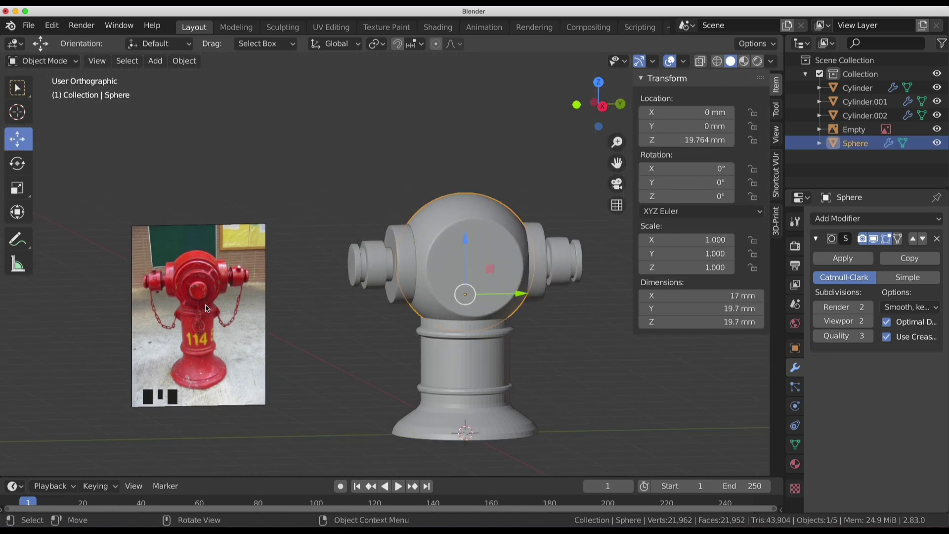
# Edit Cylinder.002's mesh in Right view and box-select one of its two side nozzles.
pyautogui.click(381, 272)
pyautogui.moveTo(442, 313); pyautogui.dragTo(450, 334)
pyautogui.press('Tab')
pyautogui.press('KP_3')
pyautogui.moveTo(702, 61); pyautogui.dragTo(425, 197)
pyautogui.press('b')
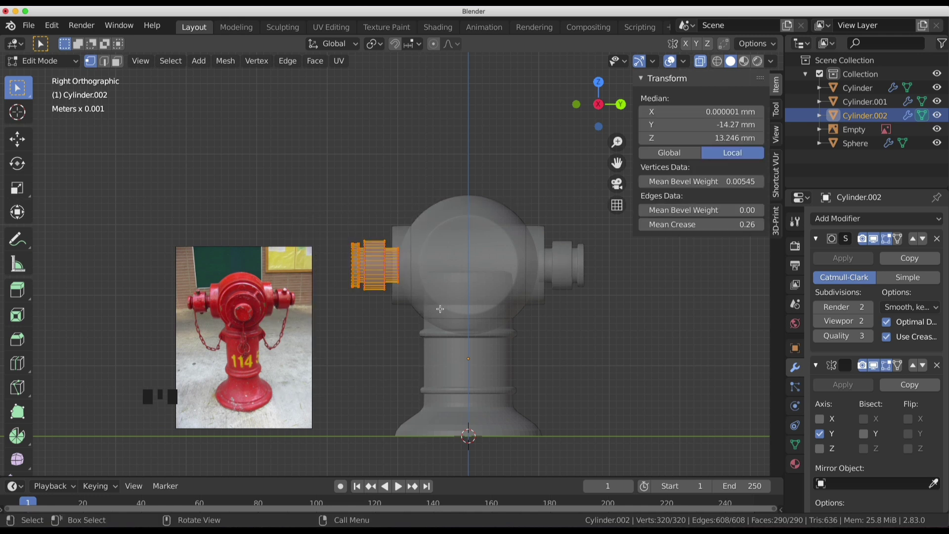
# Duplicate the selected nozzle with Shift+D and separate it into its own object.
pyautogui.press('shift+d')
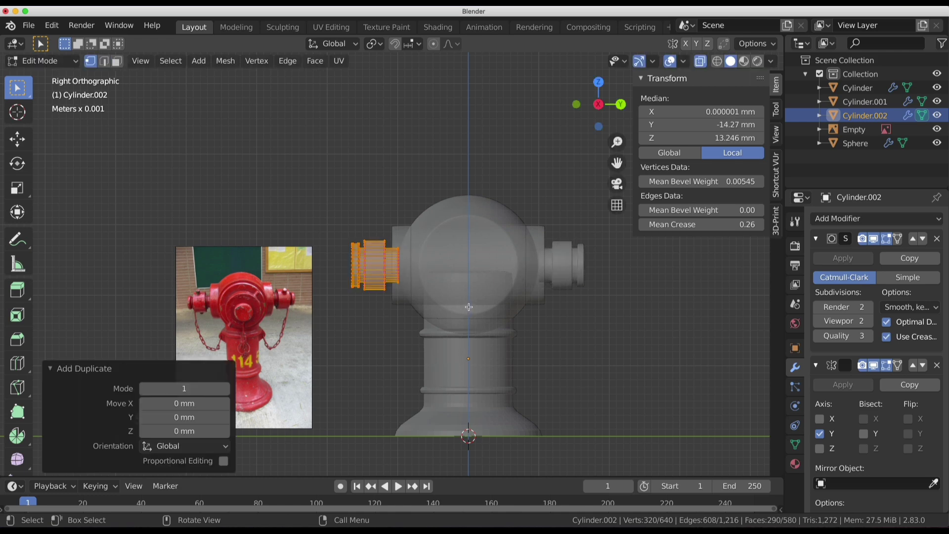
pyautogui.press('p')
pyautogui.moveTo(479, 317); pyautogui.dragTo(439, 290)
pyautogui.press('Tab')
pyautogui.click(381, 280)
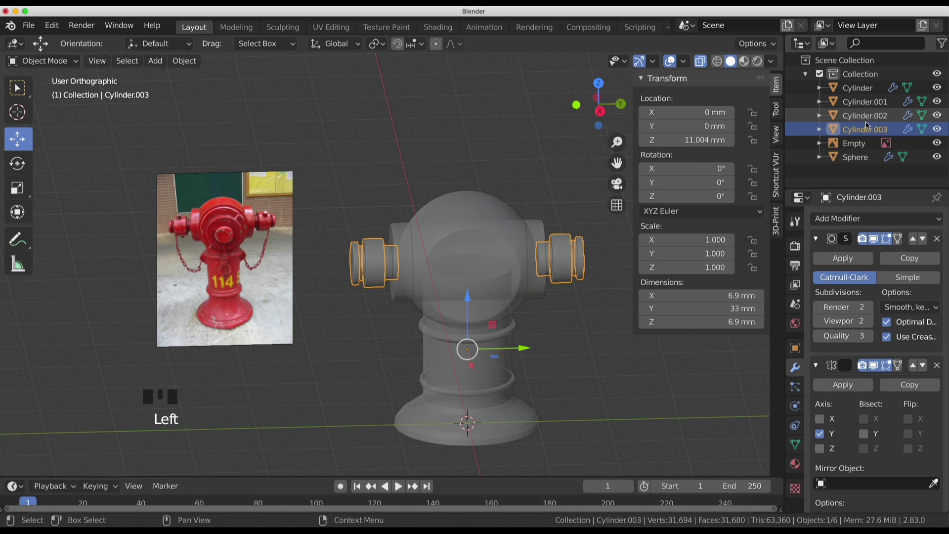
# From Top view select the whole nozzle copy and rotate it about −80° toward the dome's front.
pyautogui.press('Tab')
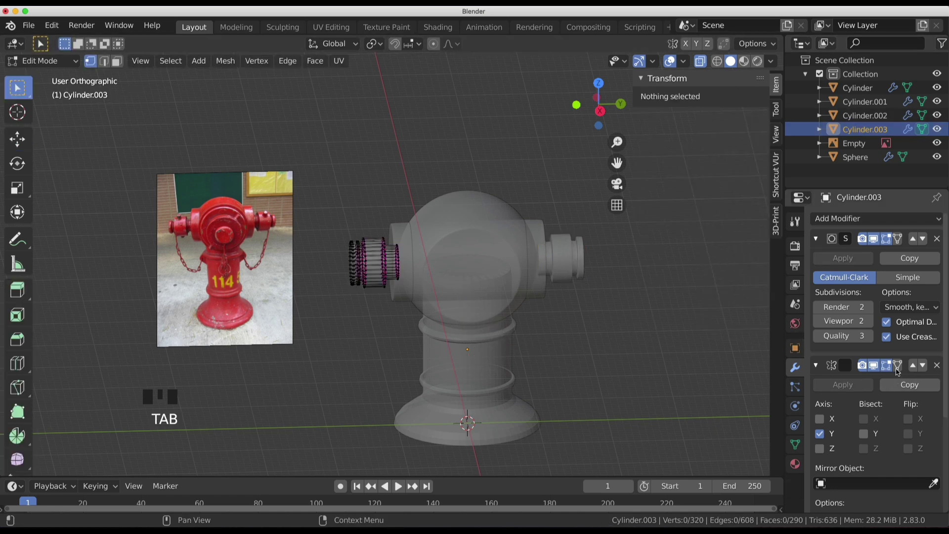
pyautogui.click(939, 369)
pyautogui.moveTo(518, 309); pyautogui.dragTo(537, 342)
pyautogui.press('KP_7')
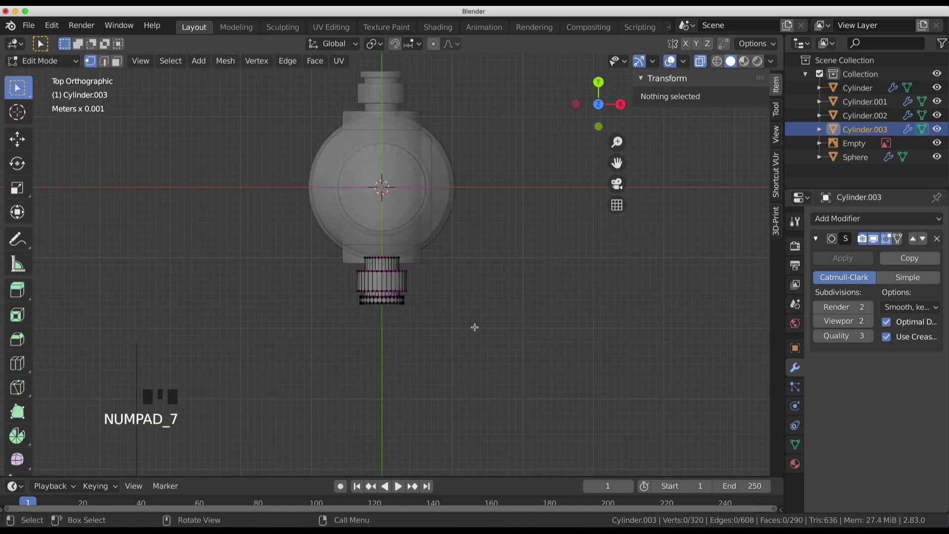
pyautogui.press('a')
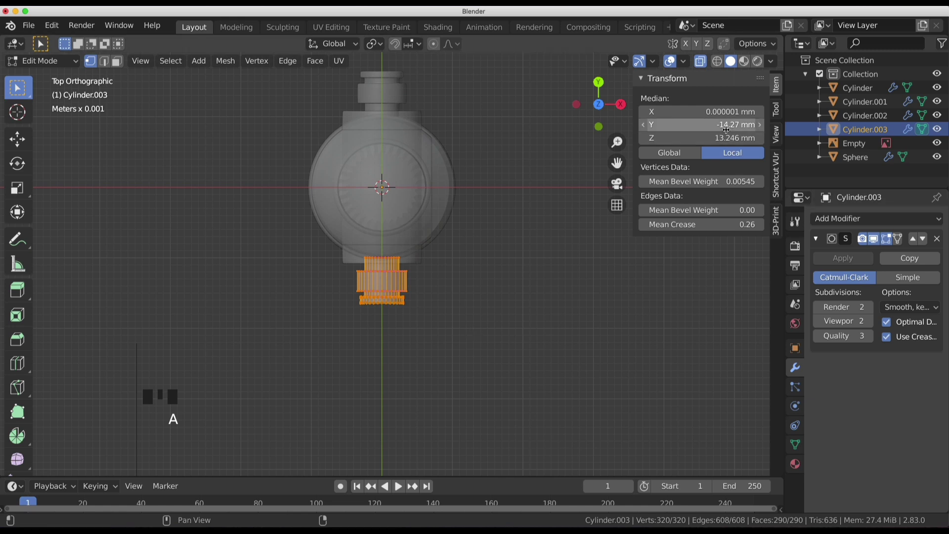
pyautogui.moveTo(729, 129); pyautogui.dragTo(729, 130)
pyautogui.scroll(-3)
pyautogui.press('r')
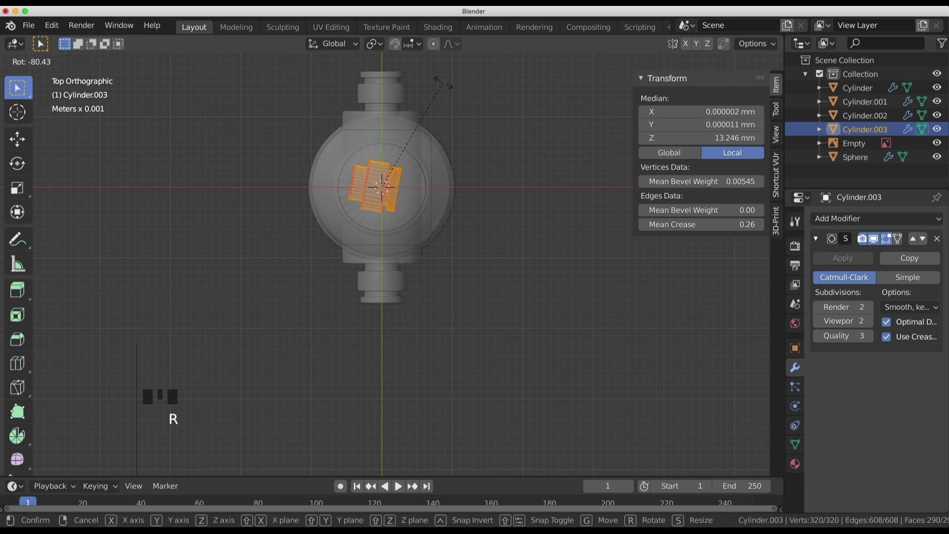
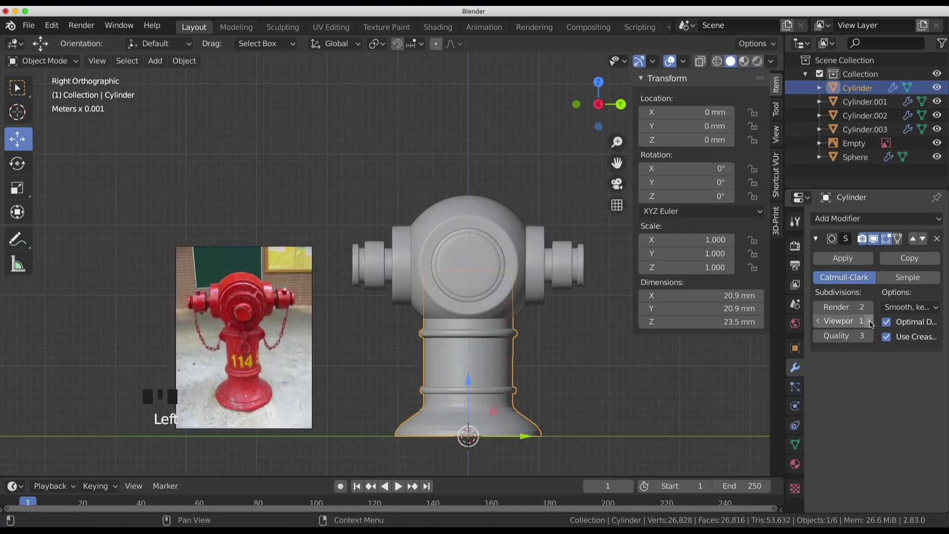
# Bring the view around to the separated nozzle on the dome's front.
pyautogui.scroll(-3)
pyautogui.press('Tab')
pyautogui.press('Tab')
pyautogui.click(535, 326)
pyautogui.scroll(3)
pyautogui.middleClick(538, 327)
pyautogui.moveTo(516, 285); pyautogui.dragTo(516, 285)
pyautogui.middleClick(506, 271)
pyautogui.scroll(3)
pyautogui.moveTo(510, 310); pyautogui.dragTo(442, 251)
# Select the nozzle's outer edge ring and scale it to about 0.75 for a stepped face.
pyautogui.press('Tab')
pyautogui.moveTo(452, 250); pyautogui.dragTo(482, 217)
pyautogui.scroll(-3)
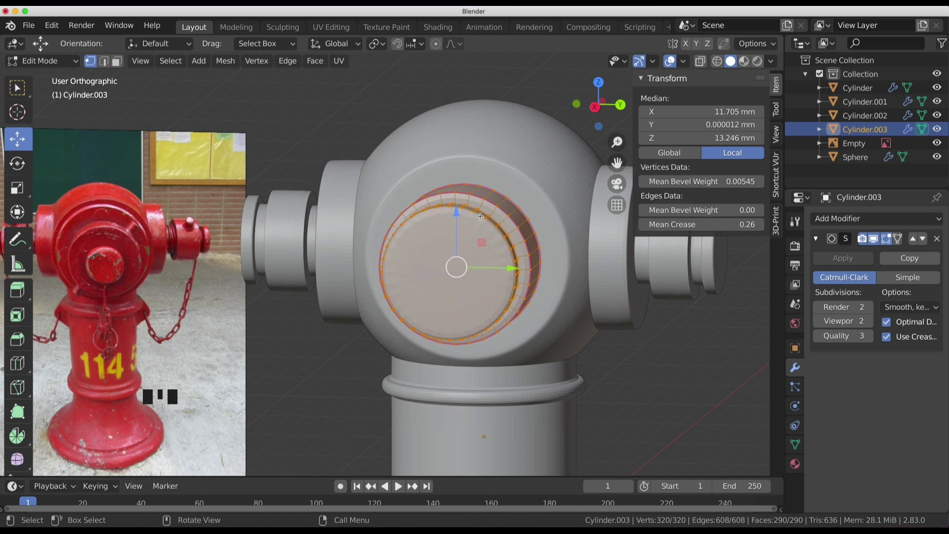
pyautogui.click(481, 214)
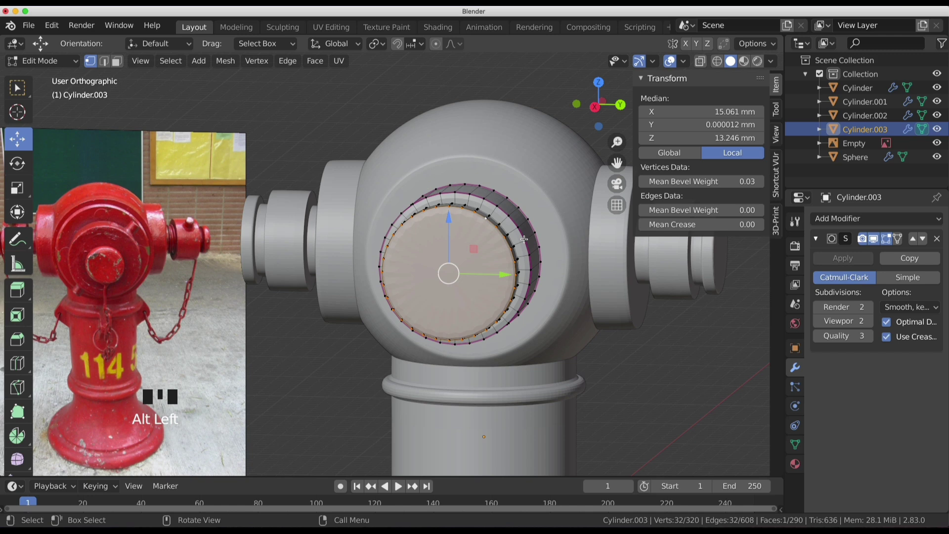
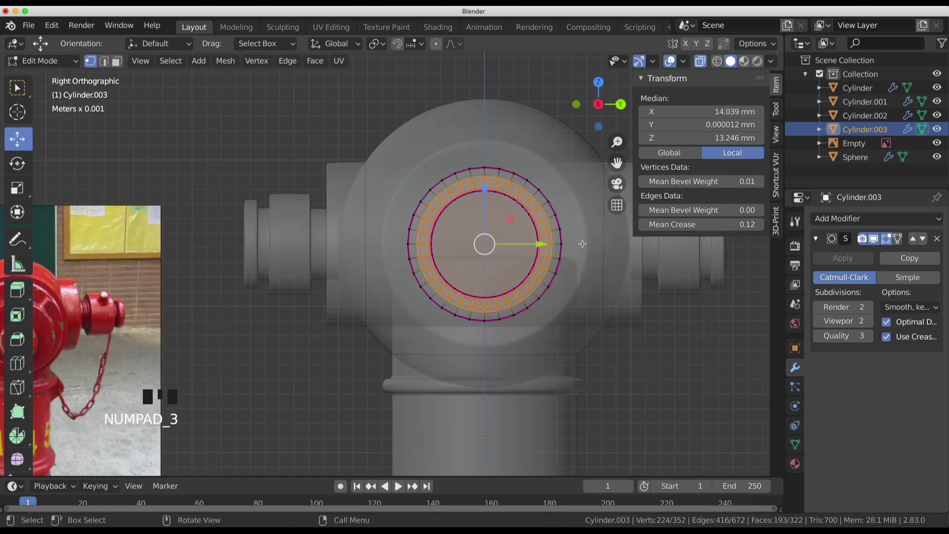
pyautogui.press('KP_1')
pyautogui.press('s')
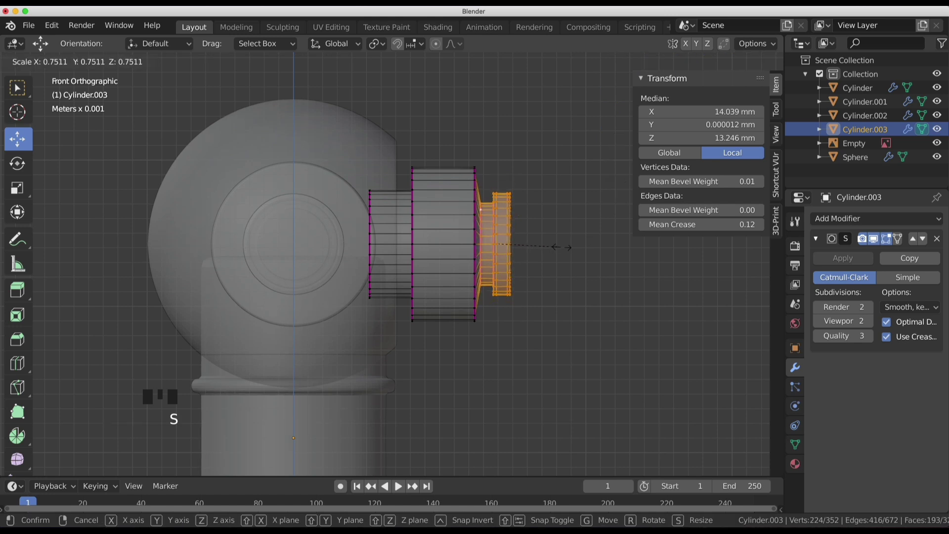
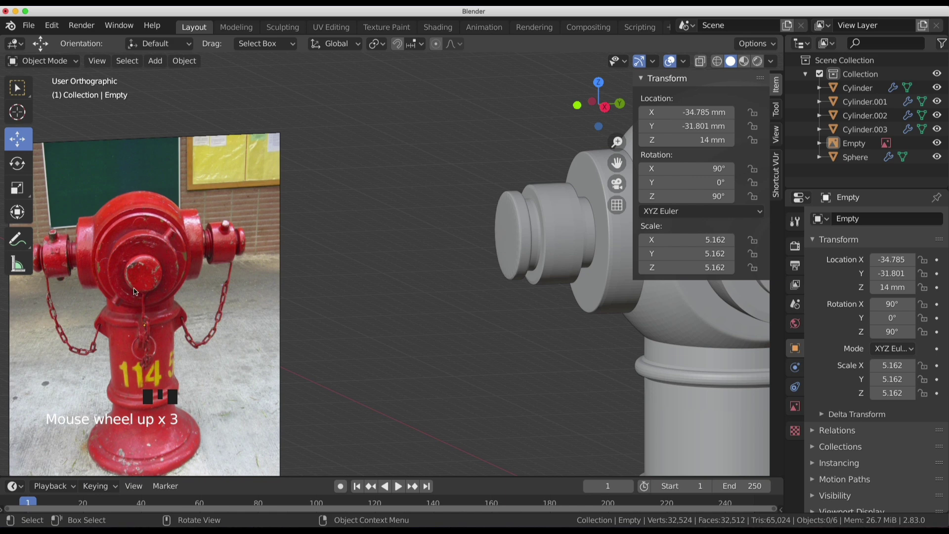
pyautogui.moveTo(259, 292); pyautogui.dragTo(228, 346)
pyautogui.scroll(-3)
pyautogui.middleClick(394, 315)
pyautogui.click(502, 304)
pyautogui.middleClick(540, 310)
pyautogui.moveTo(611, 322); pyautogui.dragTo(540, 298)
pyautogui.scroll(3)
pyautogui.moveTo(559, 302); pyautogui.dragTo(484, 329)
pyautogui.click(483, 329)
pyautogui.moveTo(494, 329); pyautogui.dragTo(461, 314)
pyautogui.click(462, 315)
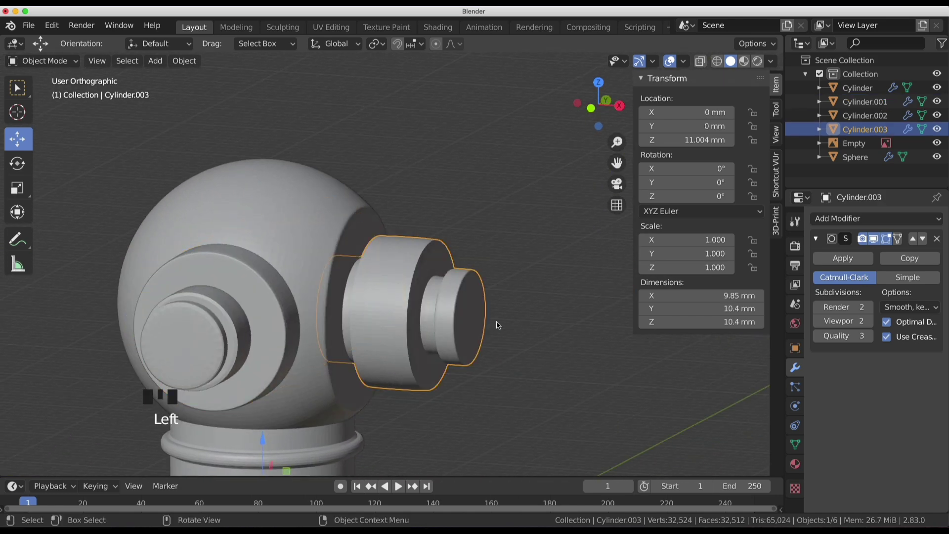
pyautogui.press('Tab')
pyautogui.moveTo(472, 309); pyautogui.dragTo(453, 296)
pyautogui.scroll(3)
pyautogui.scroll(-3)
pyautogui.scroll(3)
pyautogui.scroll(3)
pyautogui.moveTo(118, 62); pyautogui.dragTo(118, 62)
# Select the nozzle's wide outer band of faces and duplicate them with Shift+D.
pyautogui.click(121, 62)
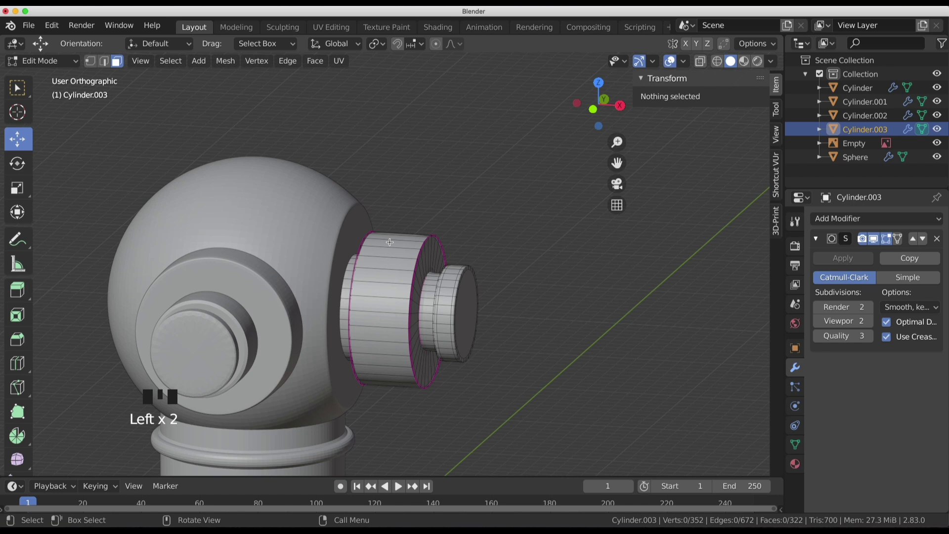
pyautogui.click(391, 245)
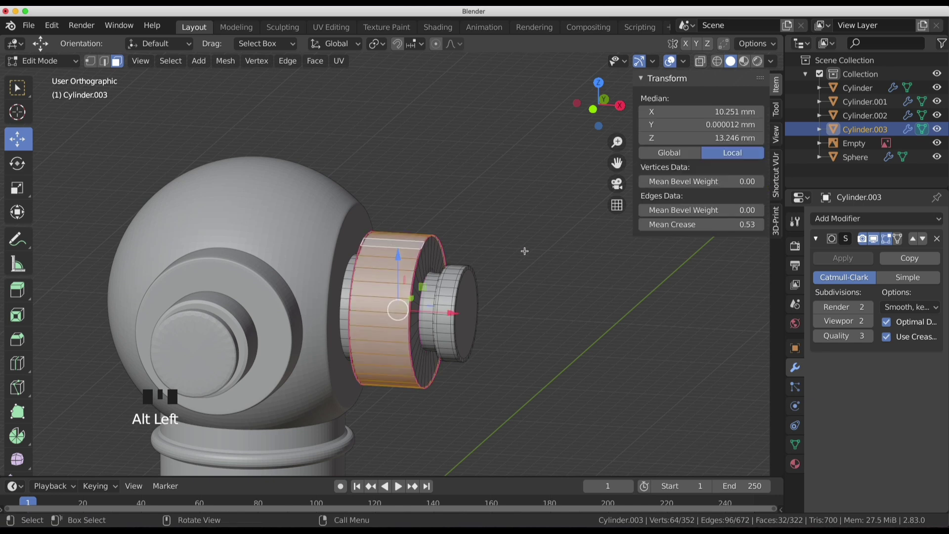
pyautogui.press('shift+d')
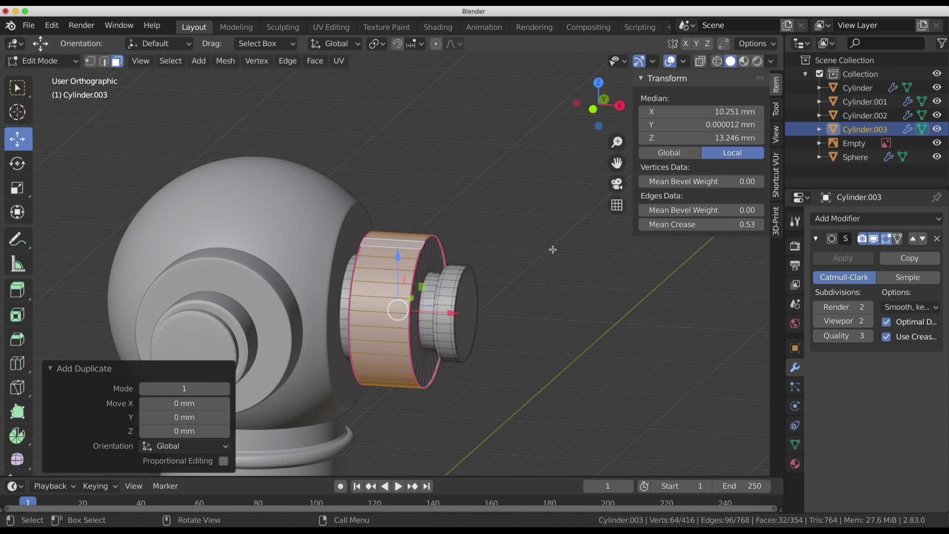
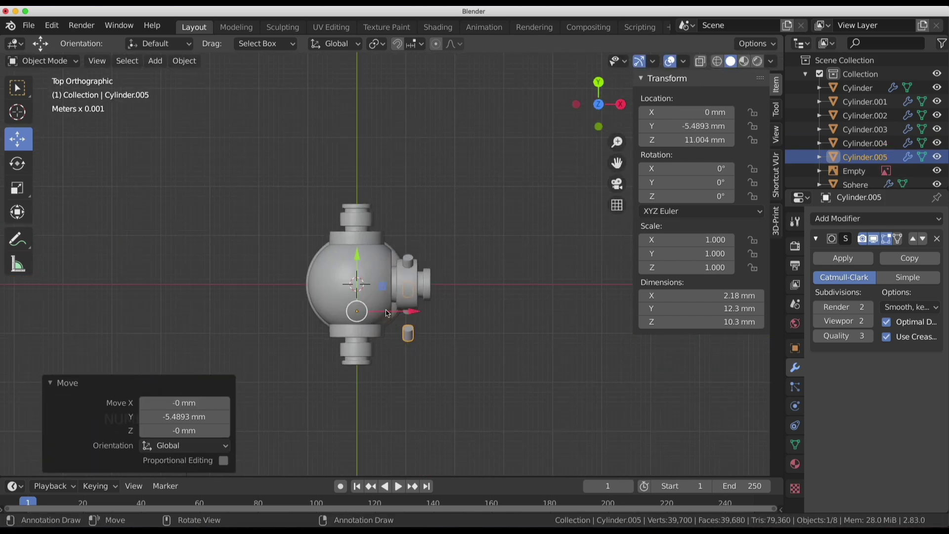
# Select all of the lug copy's mesh and rotate it 90° so the lugs sit diagonally.
pyautogui.press('Tab')
pyautogui.press('a')
pyautogui.press('r')
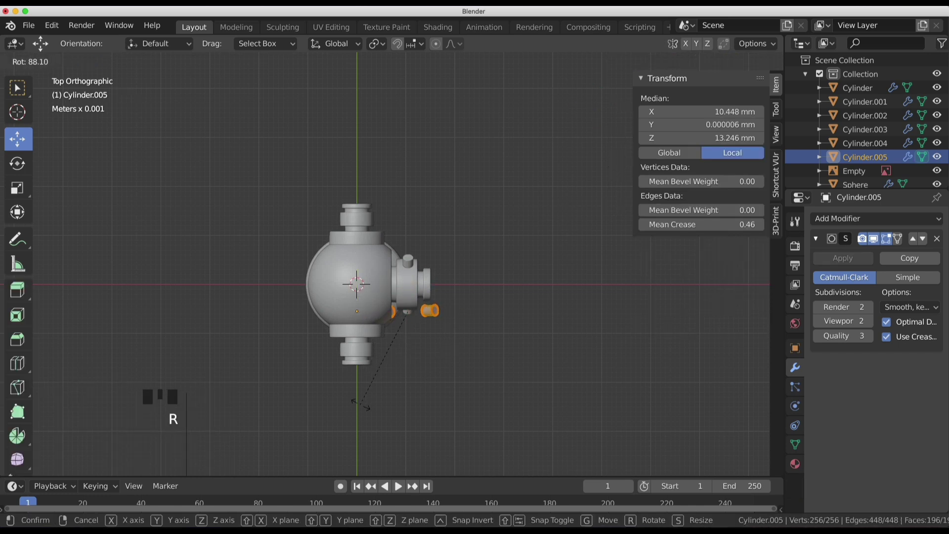
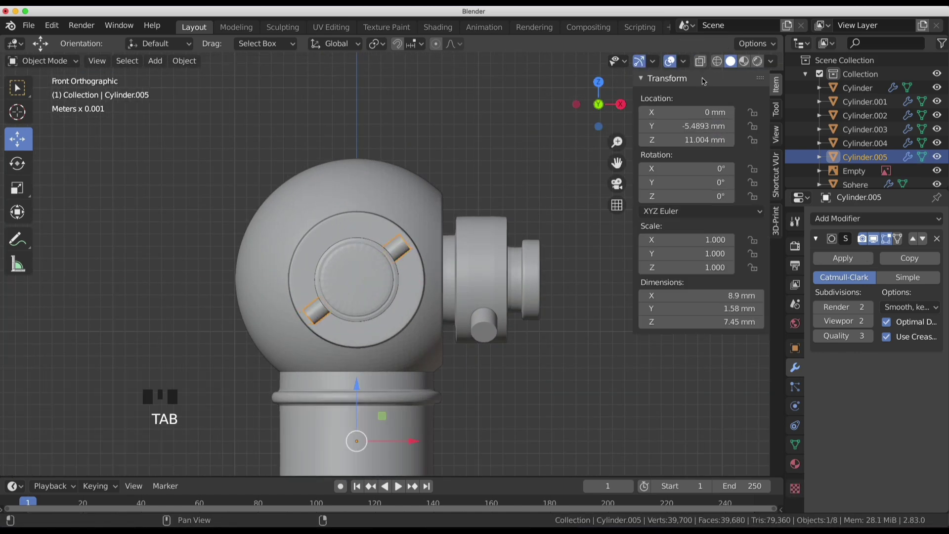
pyautogui.press('Tab')
pyautogui.press('s')
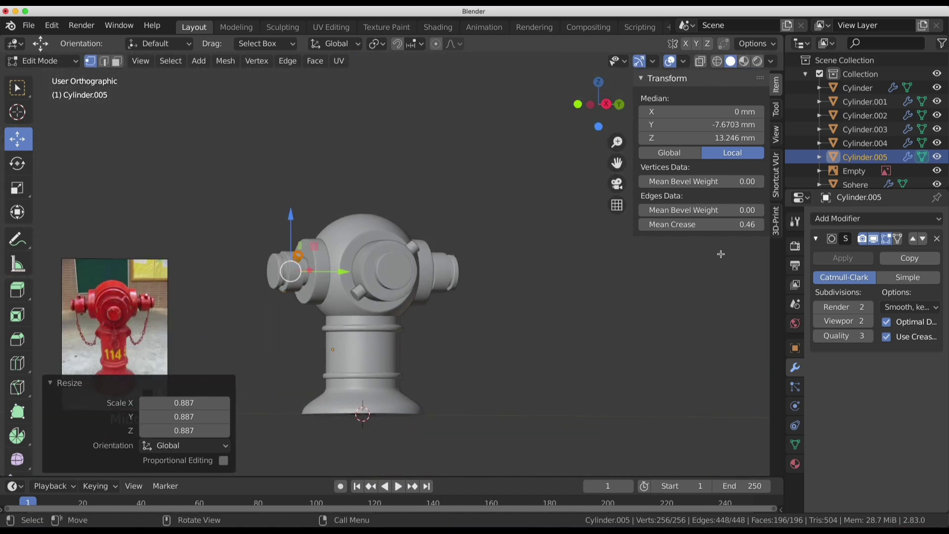
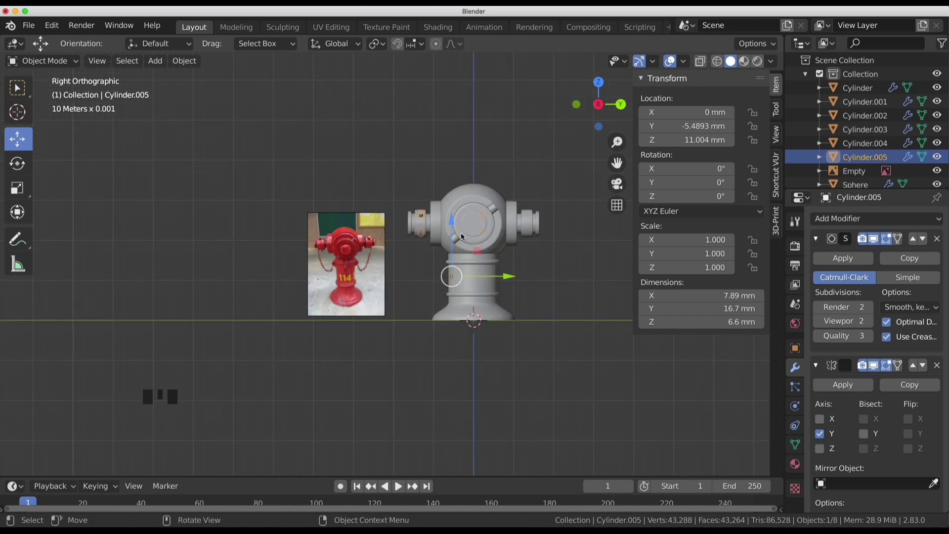
# Snap the 3D cursor to the world origin and move the lug part's origin there.
pyautogui.press('shift+s')
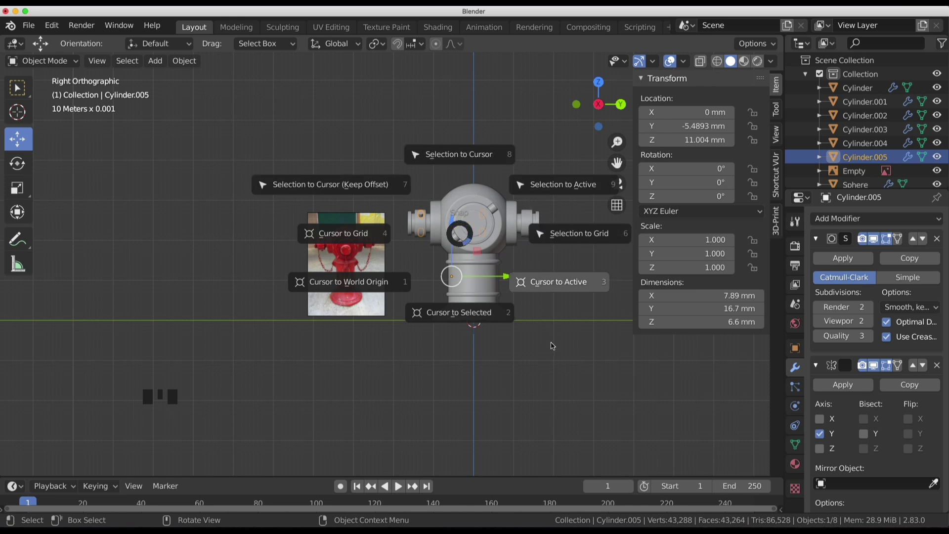
pyautogui.moveTo(563, 278); pyautogui.dragTo(643, 342)
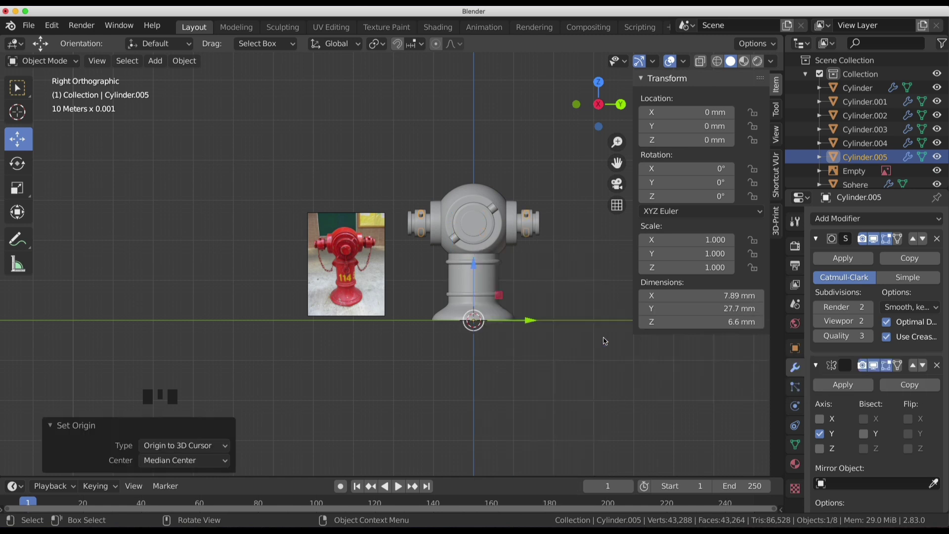
pyautogui.moveTo(577, 341); pyautogui.dragTo(480, 338)
pyautogui.press('shift+c')
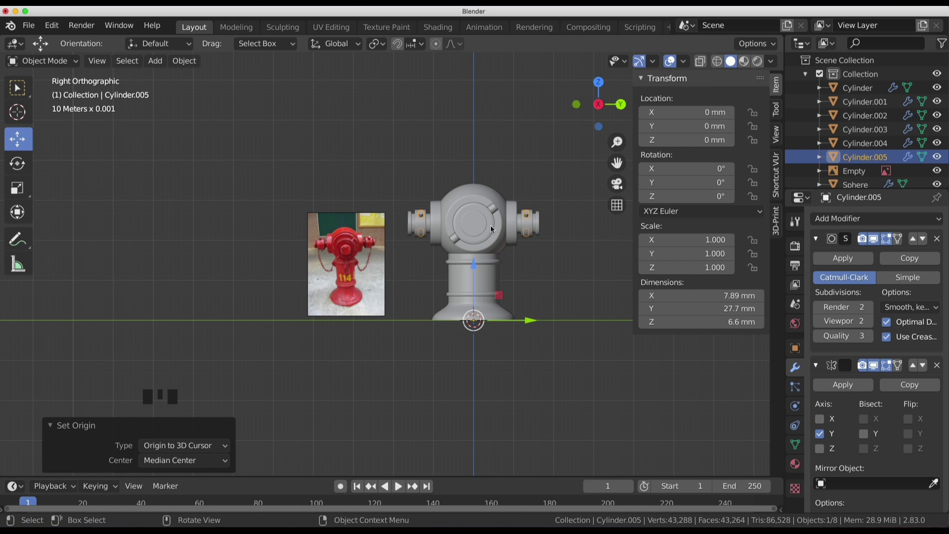
# Apply the lug's Mirror modifier so real lugs sit on both side nozzles.
pyautogui.moveTo(542, 269); pyautogui.dragTo(442, 295)
pyautogui.moveTo(441, 295); pyautogui.dragTo(465, 291)
pyautogui.scroll(3)
pyautogui.press('KP_3')
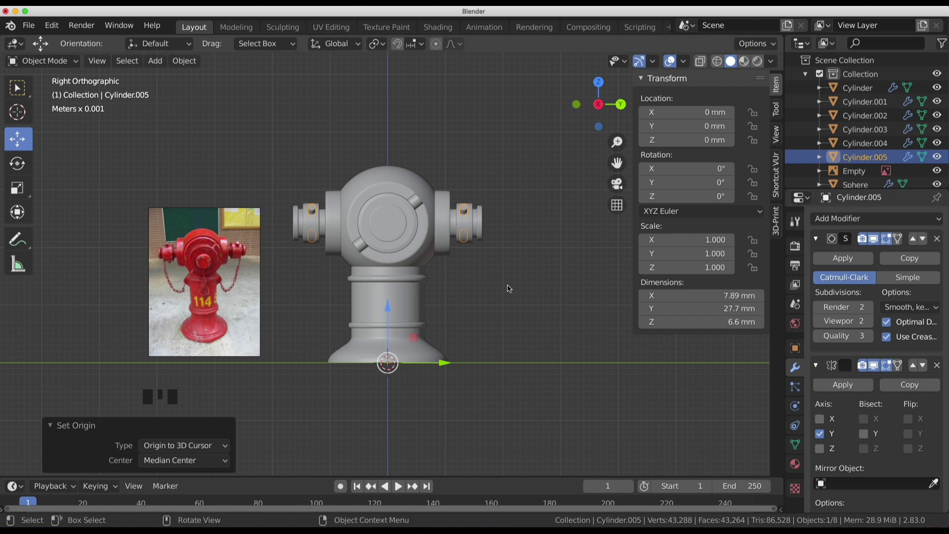
pyautogui.moveTo(852, 388); pyautogui.dragTo(494, 299)
pyautogui.press('Tab')
pyautogui.moveTo(501, 225); pyautogui.dragTo(513, 225)
pyautogui.press('KP_1')
pyautogui.press('KP_3')
pyautogui.press('Tab')
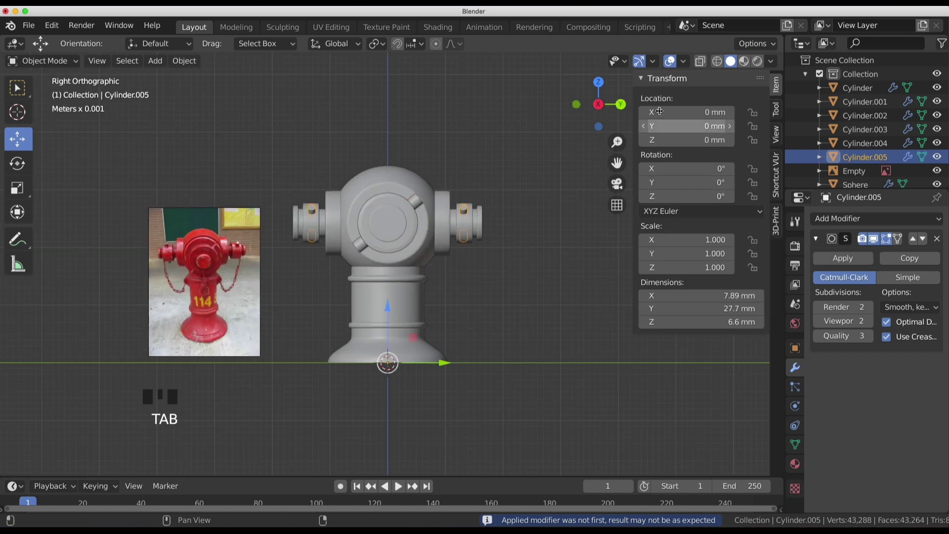
# Box-select the bolt vertices on Cylinder.005 and rotate them around the cap.
pyautogui.click(702, 69)
pyautogui.click(466, 214)
pyautogui.press('Tab')
pyautogui.click(479, 175)
pyautogui.press('b')
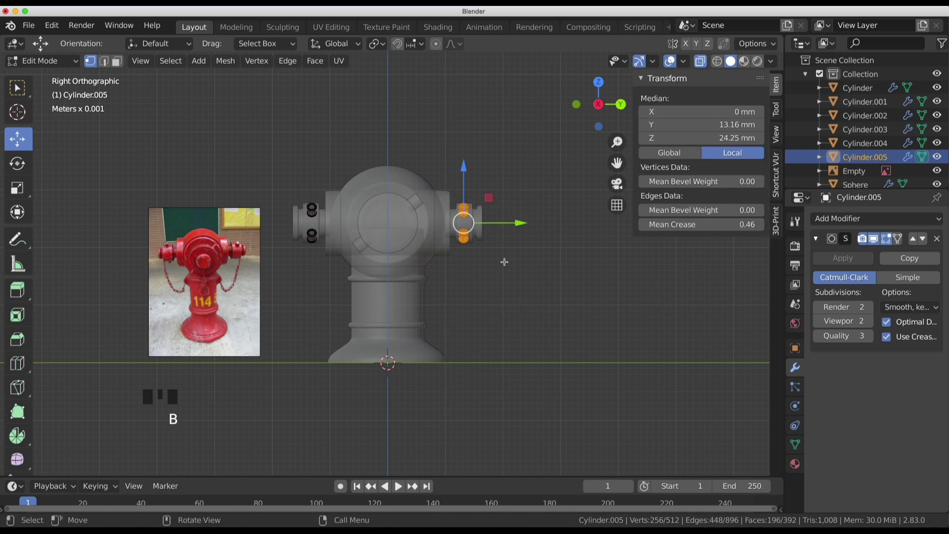
pyautogui.press('KP_3')
pyautogui.click(707, 63)
pyautogui.moveTo(467, 265); pyautogui.dragTo(381, 259)
pyautogui.press('ctrl+KP_3')
pyautogui.press('ctrl+KP_1')
pyautogui.press('r')
# Check the result in Object Mode and recentre the view on the cap.
pyautogui.press('Tab')
pyautogui.moveTo(346, 259); pyautogui.dragTo(459, 265)
pyautogui.press('Tab')
pyautogui.scroll(-3)
pyautogui.middleClick(485, 285)
pyautogui.press('Tab')
pyautogui.click(489, 298)
# Select the other bolt piece from the front and rotate its bolts to match.
pyautogui.scroll(3)
pyautogui.moveTo(485, 286); pyautogui.dragTo(481, 296)
pyautogui.press('KP_1')
pyautogui.moveTo(474, 299); pyautogui.dragTo(386, 268)
pyautogui.moveTo(417, 281); pyautogui.dragTo(379, 279)
pyautogui.click(380, 279)
pyautogui.press('Tab')
pyautogui.press('KP_3')
pyautogui.press('ctrl+KP_1')
pyautogui.press('r')
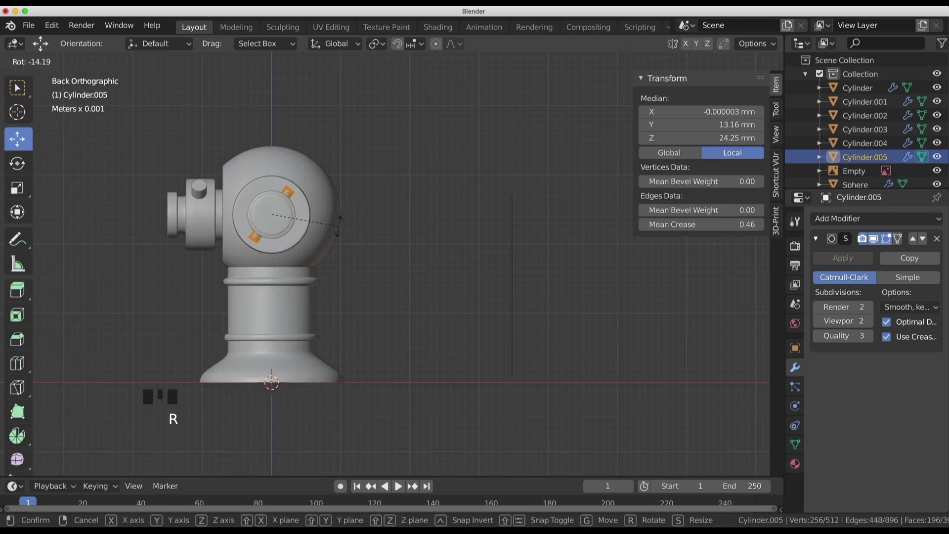
# Leave Edit Mode and inspect the smoothed lugs on both side nozzles.
pyautogui.press('Tab')
pyautogui.middleClick(409, 306)
pyautogui.press('KP_1')
pyautogui.press('KP_3')
pyautogui.click(529, 347)
pyautogui.moveTo(523, 342); pyautogui.dragTo(497, 366)
pyautogui.scroll(-3)
pyautogui.scroll(3)
# Orbit up to the head and select the hydrant's top dome sphere.
pyautogui.moveTo(414, 303); pyautogui.dragTo(334, 272)
pyautogui.scroll(3)
pyautogui.moveTo(373, 278); pyautogui.dragTo(312, 228)
pyautogui.click(312, 227)
pyautogui.click(329, 220)
pyautogui.click(382, 174)
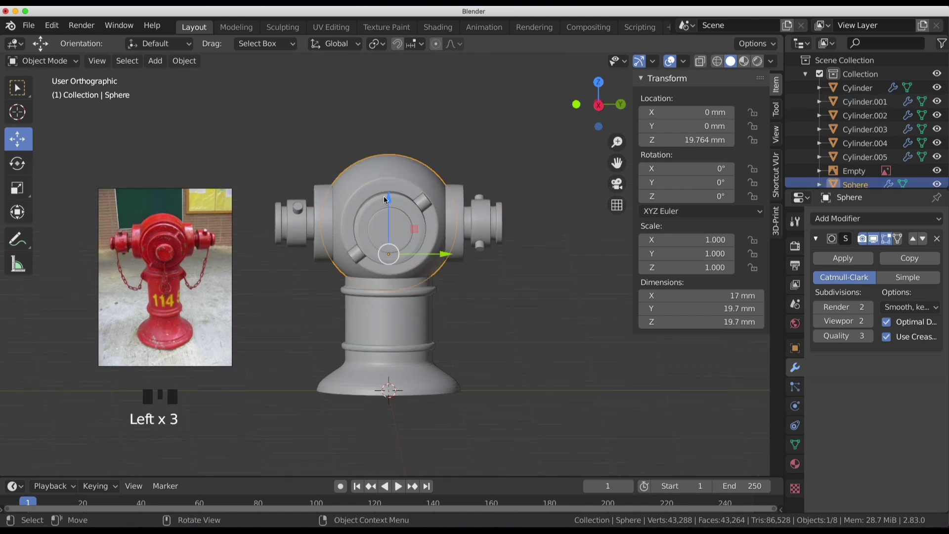
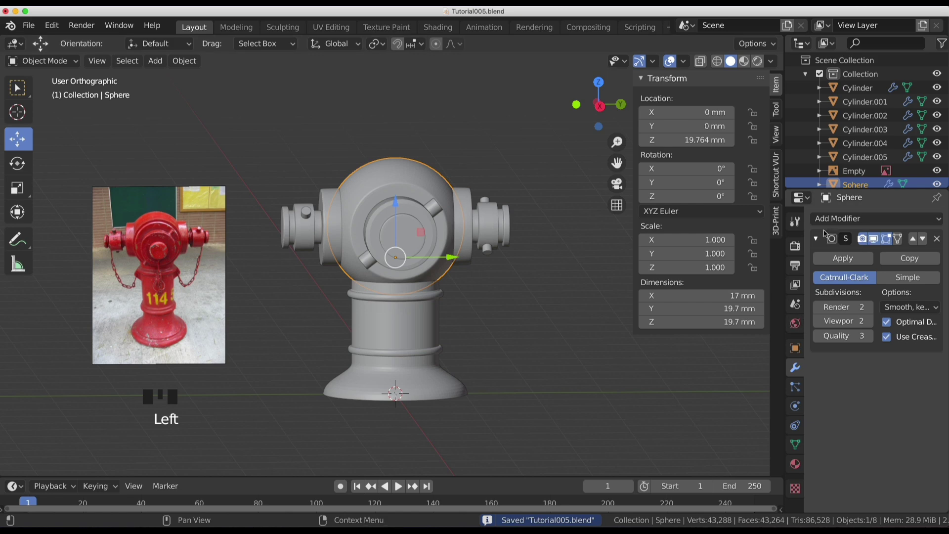
# Add a Boolean modifier on the sphere set to Union, eyedropping Cylinder.001 as target.
pyautogui.moveTo(835, 221); pyautogui.dragTo(859, 427)
pyautogui.moveTo(859, 426); pyautogui.dragTo(853, 418)
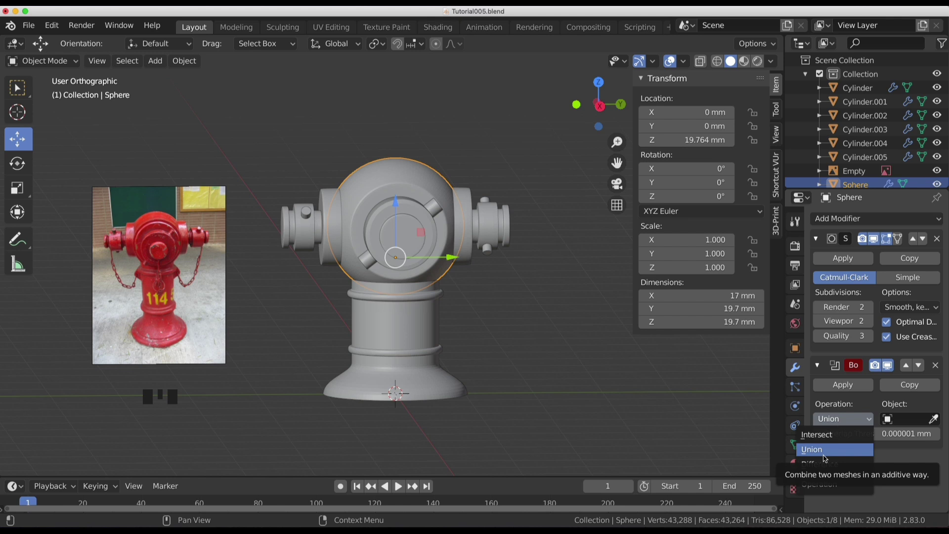
pyautogui.click(945, 470)
pyautogui.click(936, 424)
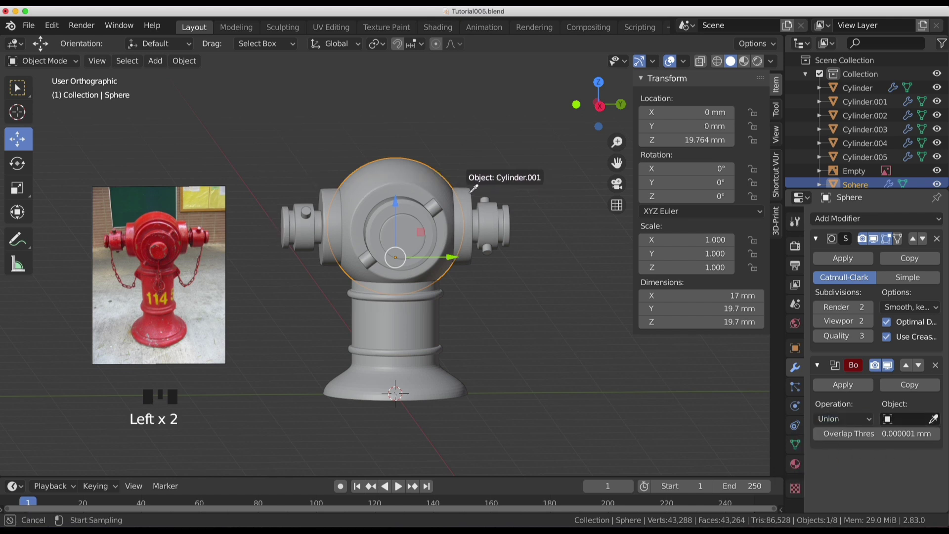
pyautogui.moveTo(847, 415); pyautogui.dragTo(397, 199)
pyautogui.moveTo(398, 199); pyautogui.dragTo(865, 429)
pyautogui.moveTo(866, 421); pyautogui.dragTo(453, 214)
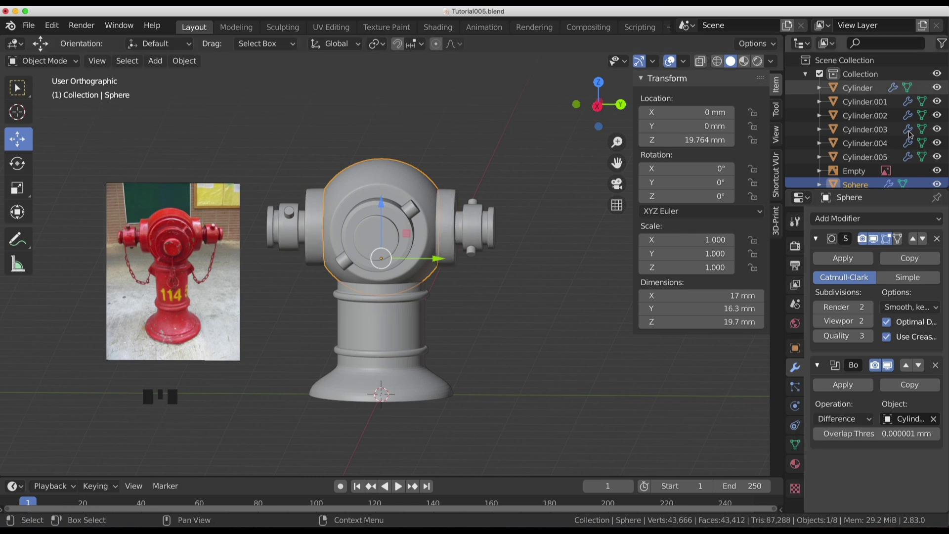
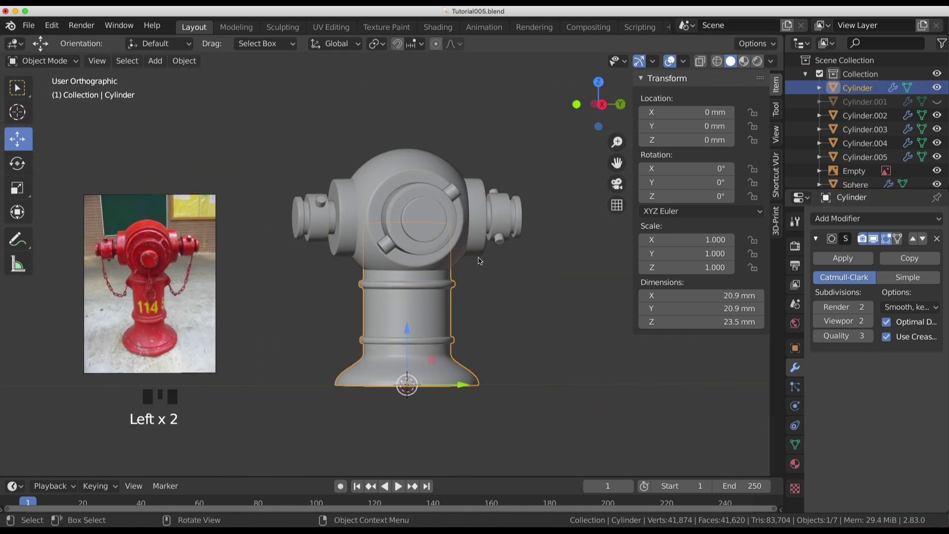
# Add a second Boolean Union modifier on the sphere targeting the base Cylinder.
pyautogui.click(432, 160)
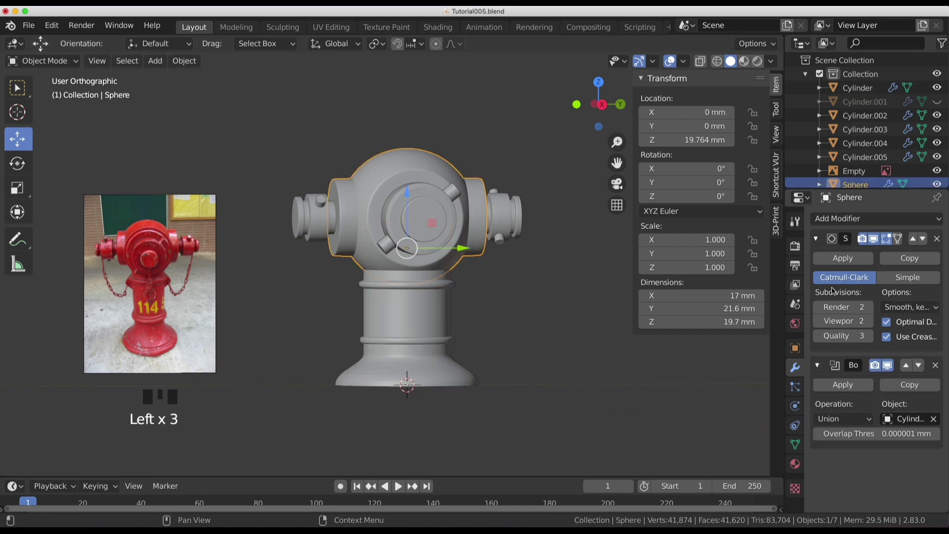
pyautogui.moveTo(859, 223); pyautogui.dragTo(861, 484)
pyautogui.scroll(-3)
pyautogui.moveTo(851, 475); pyautogui.dragTo(945, 478)
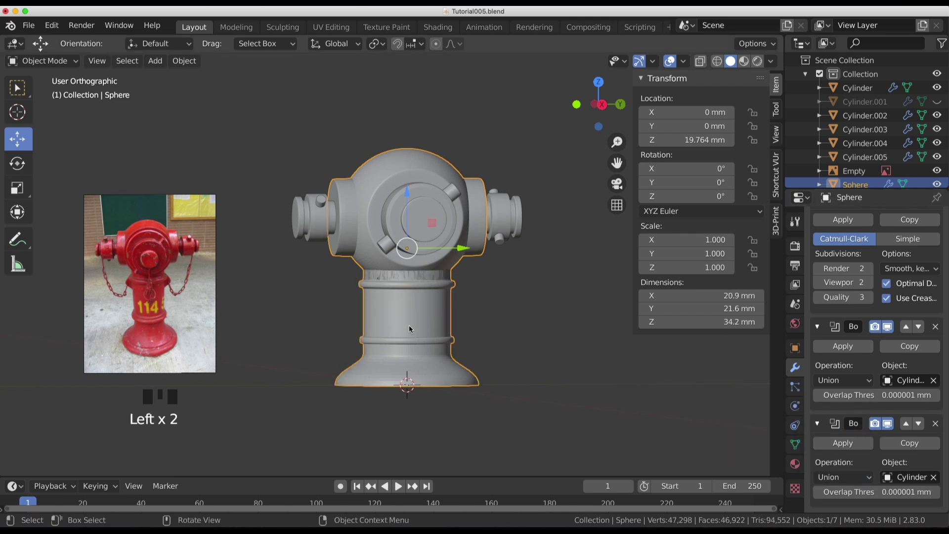
pyautogui.scroll(-3)
pyautogui.moveTo(440, 304); pyautogui.dragTo(937, 117)
pyautogui.click(937, 118)
pyautogui.moveTo(462, 287); pyautogui.dragTo(434, 272)
pyautogui.click(435, 272)
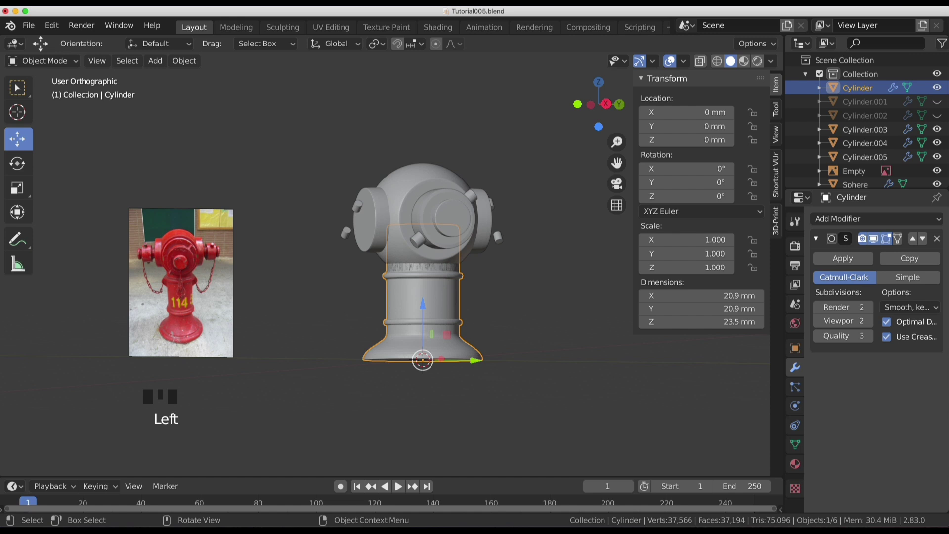
# Hide the original hydrant parts so only the merged body remains visible.
pyautogui.click(937, 114)
pyautogui.click(939, 89)
pyautogui.click(435, 255)
pyautogui.click(437, 262)
pyautogui.click(438, 293)
pyautogui.moveTo(479, 323); pyautogui.dragTo(581, 378)
pyautogui.press('shift+h')
# Orbit around the merged body to inspect the union result.
pyautogui.moveTo(522, 346); pyautogui.dragTo(346, 342)
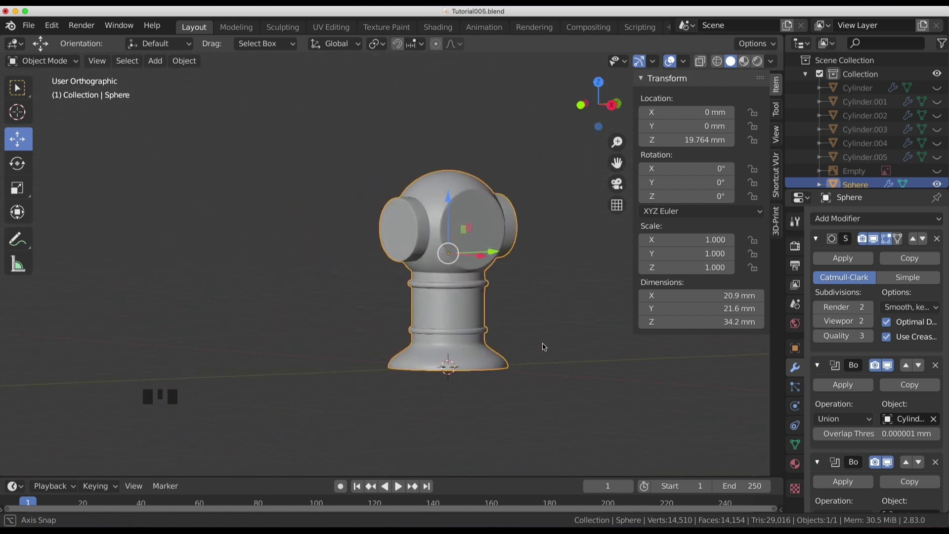
pyautogui.moveTo(479, 333); pyautogui.dragTo(845, 401)
pyautogui.scroll(-3)
pyautogui.scroll(3)
pyautogui.scroll(3)
pyautogui.moveTo(451, 257); pyautogui.dragTo(635, 363)
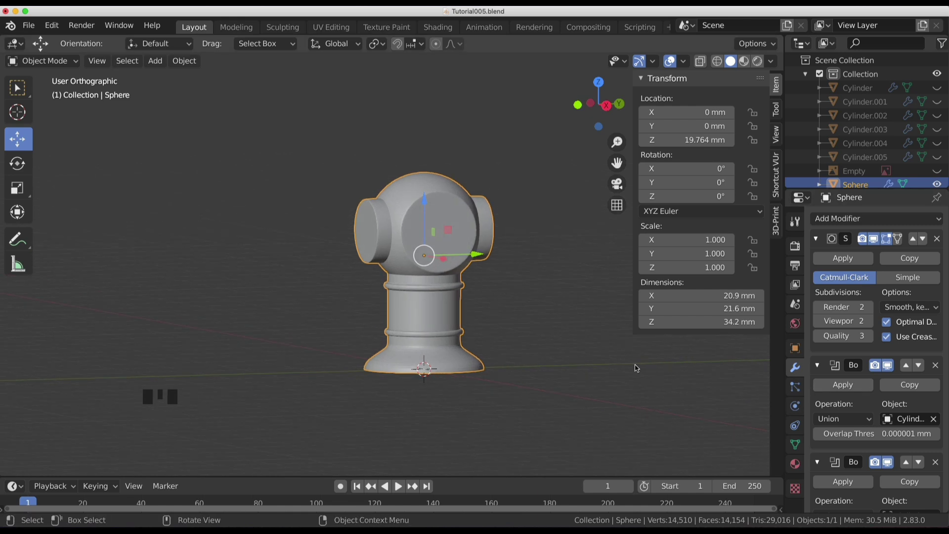
pyautogui.scroll(-3)
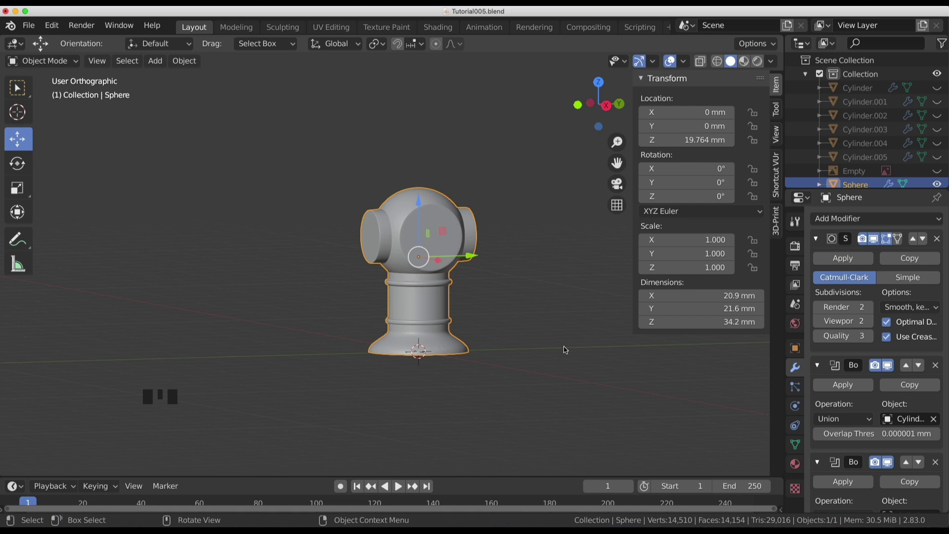
# Unhide all hydrant parts and select the base cylinder.
pyautogui.press('alt+h')
pyautogui.click(535, 297)
pyautogui.scroll(3)
pyautogui.click(474, 291)
pyautogui.click(473, 291)
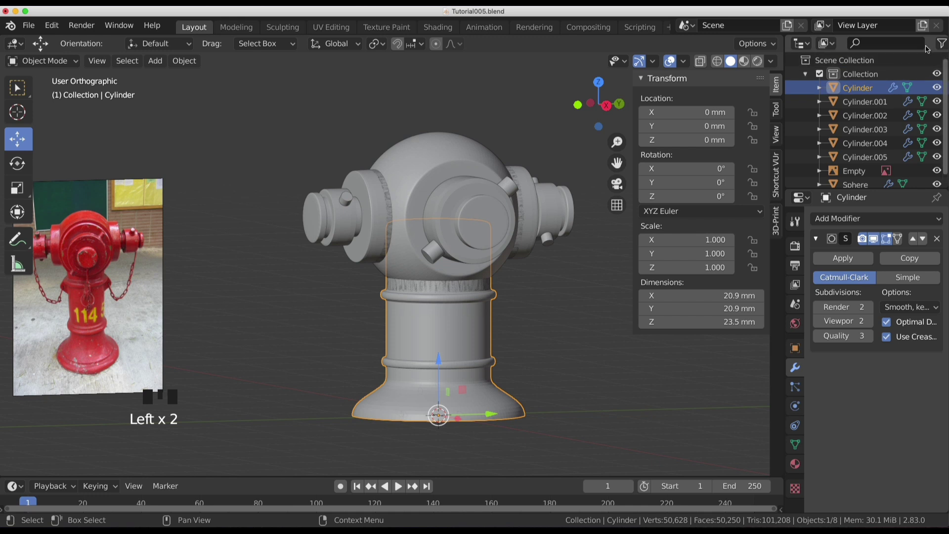
# Enable outliner viewport toggles and disable Cylinder and Cylinder.001 in the viewport.
pyautogui.moveTo(946, 49); pyautogui.dragTo(946, 50)
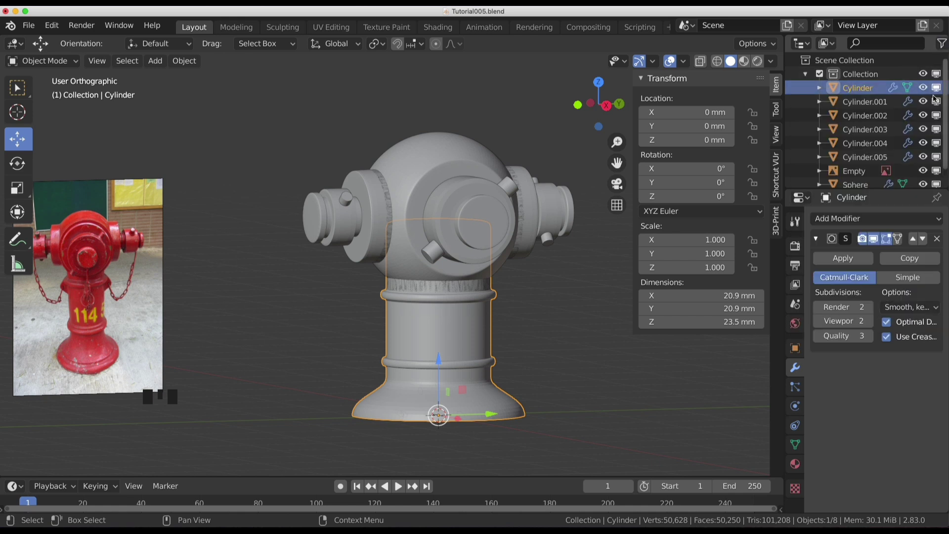
pyautogui.click(462, 396)
pyautogui.click(458, 356)
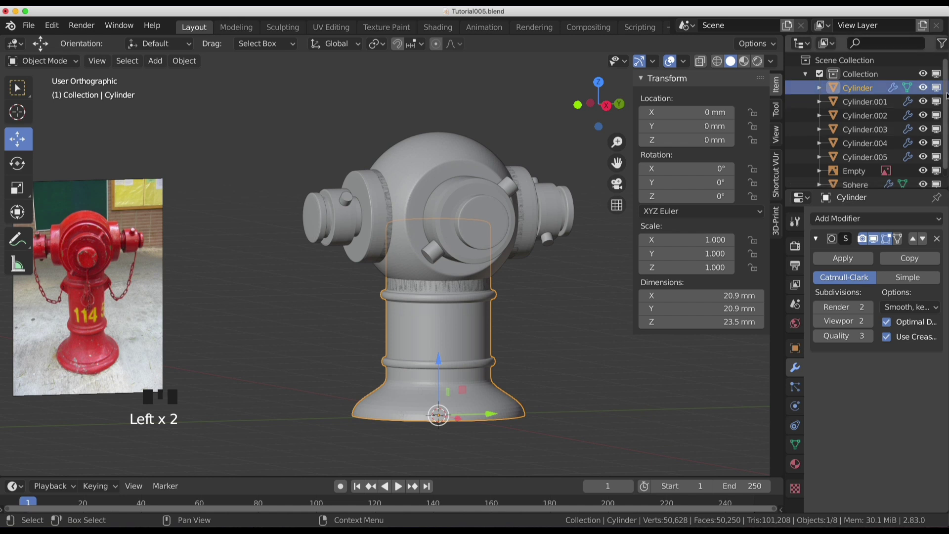
pyautogui.click(939, 85)
pyautogui.click(939, 85)
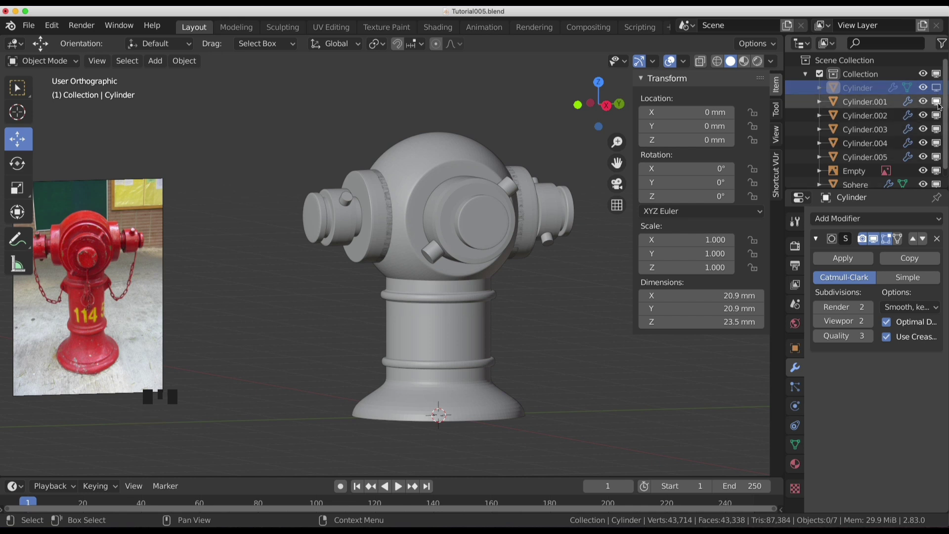
pyautogui.click(939, 106)
pyautogui.click(542, 323)
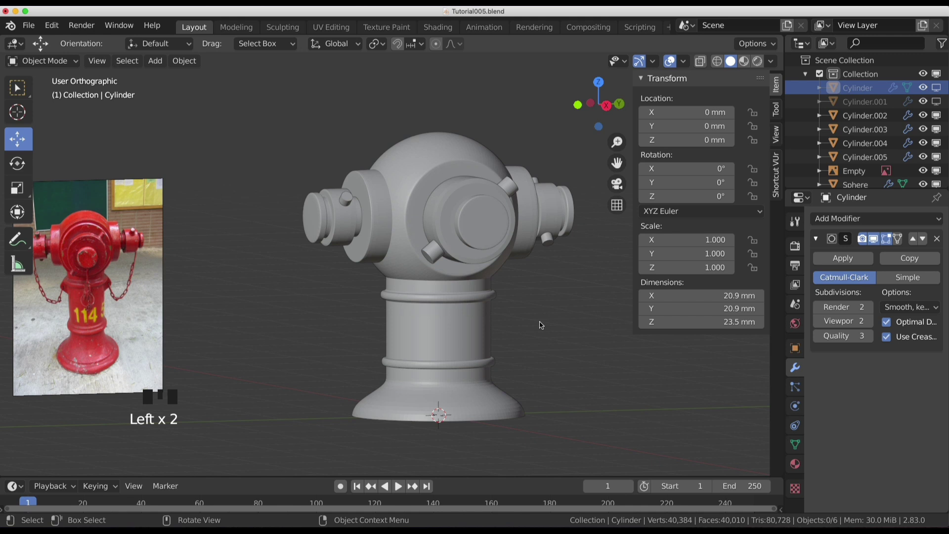
# Isolate the merged sphere body briefly, then bring the other parts back.
pyautogui.press('a')
pyautogui.click(550, 331)
pyautogui.click(471, 340)
pyautogui.press('shift+h')
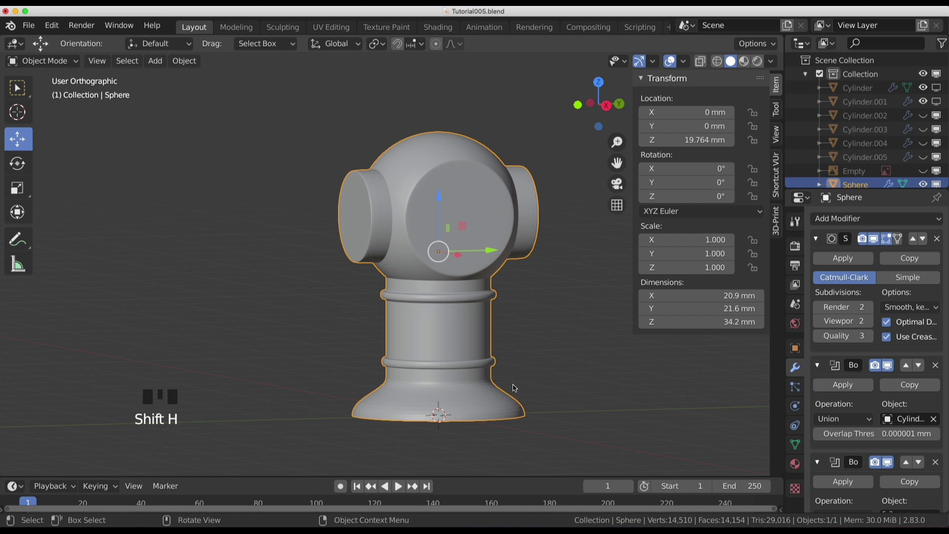
pyautogui.press('alt+h')
pyautogui.click(549, 314)
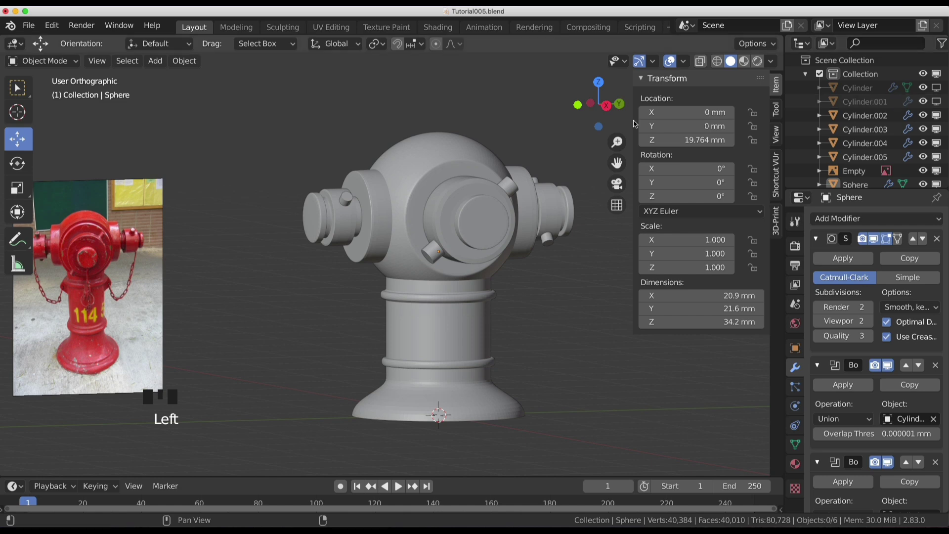
# View the hydrant from the front and select the nozzle cap rings and bolt pieces.
pyautogui.moveTo(416, 312); pyautogui.dragTo(409, 307)
pyautogui.scroll(-3)
pyautogui.middleClick(444, 298)
pyautogui.scroll(3)
pyautogui.press('KP_3')
pyautogui.scroll(-3)
pyautogui.moveTo(455, 312); pyautogui.dragTo(337, 260)
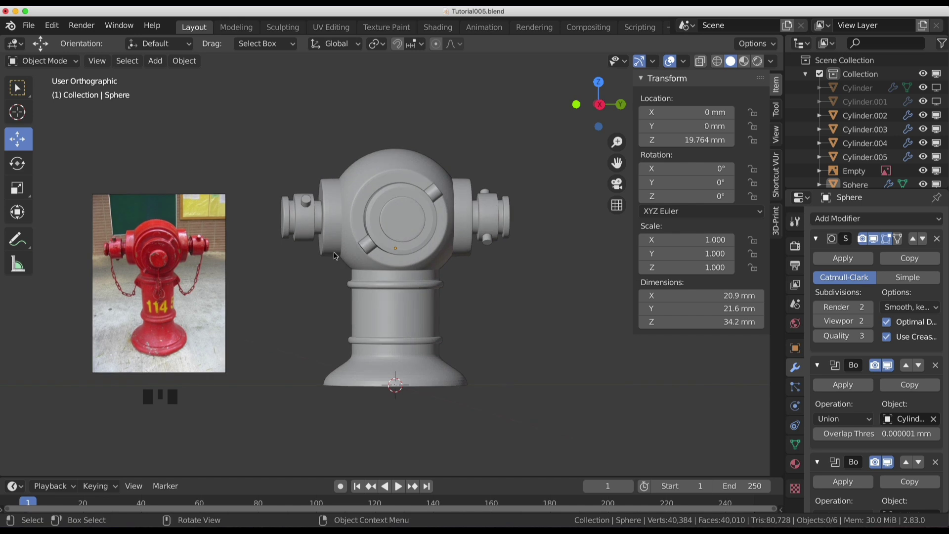
pyautogui.moveTo(469, 238); pyautogui.dragTo(510, 228)
pyautogui.click(510, 228)
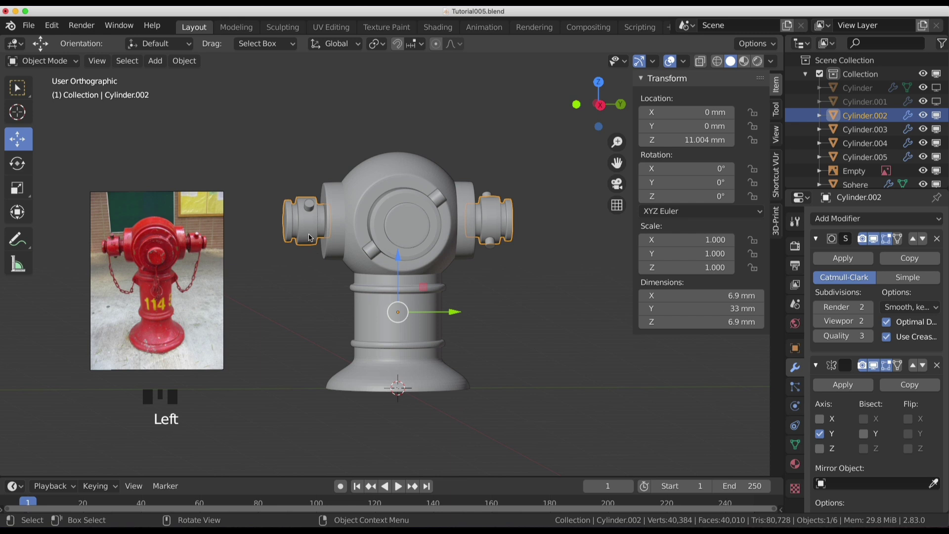
pyautogui.click(311, 240)
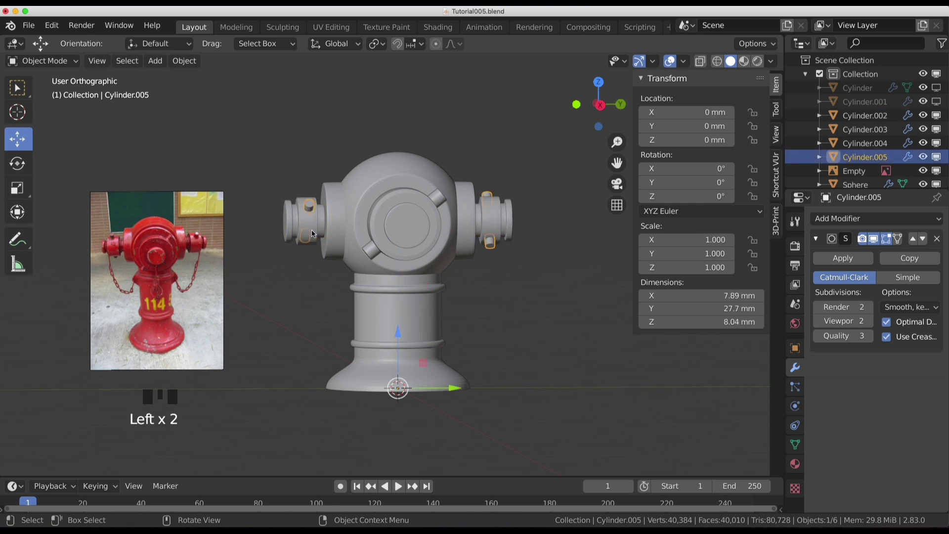
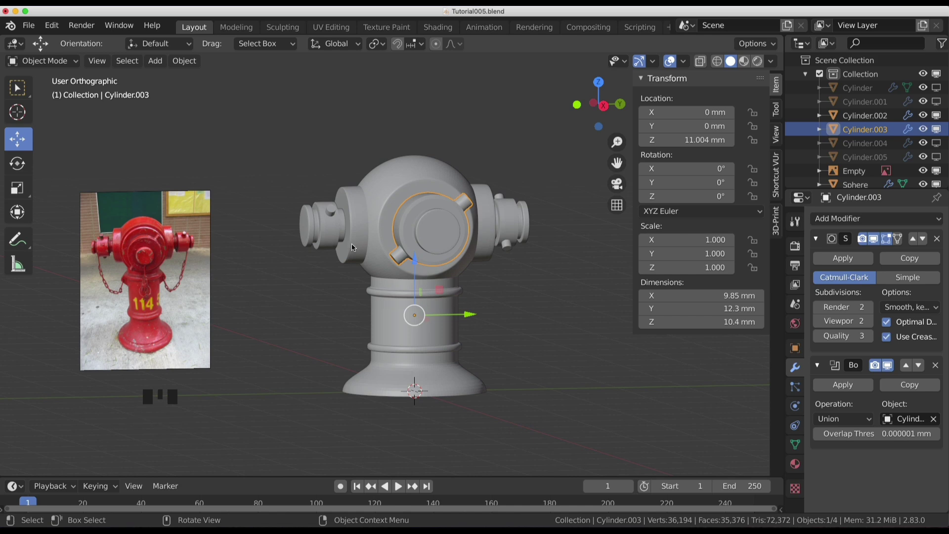
# Add a Boolean Union modifier to Cylinder.003 targeting another cylinder piece.
pyautogui.scroll(-3)
pyautogui.scroll(3)
pyautogui.moveTo(429, 286); pyautogui.dragTo(431, 284)
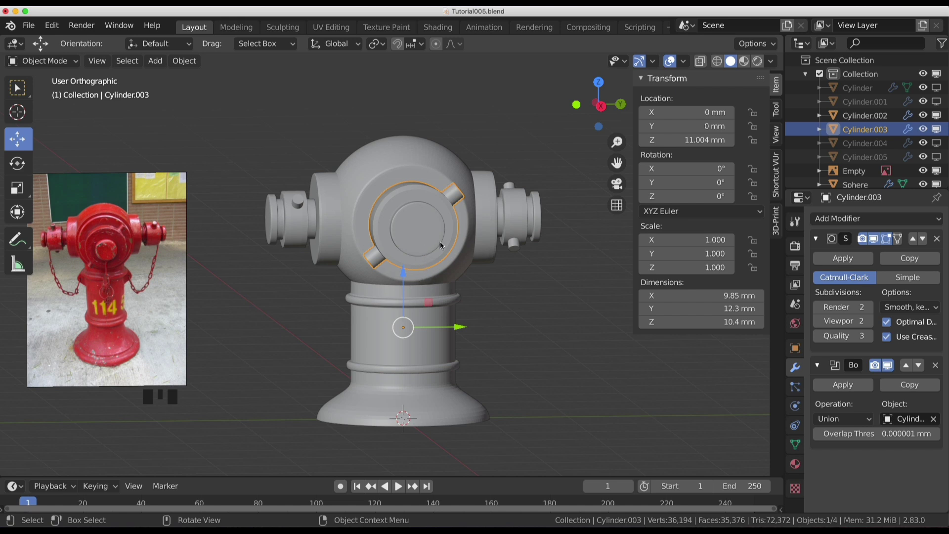
pyautogui.click(425, 245)
pyautogui.click(428, 226)
pyautogui.click(356, 168)
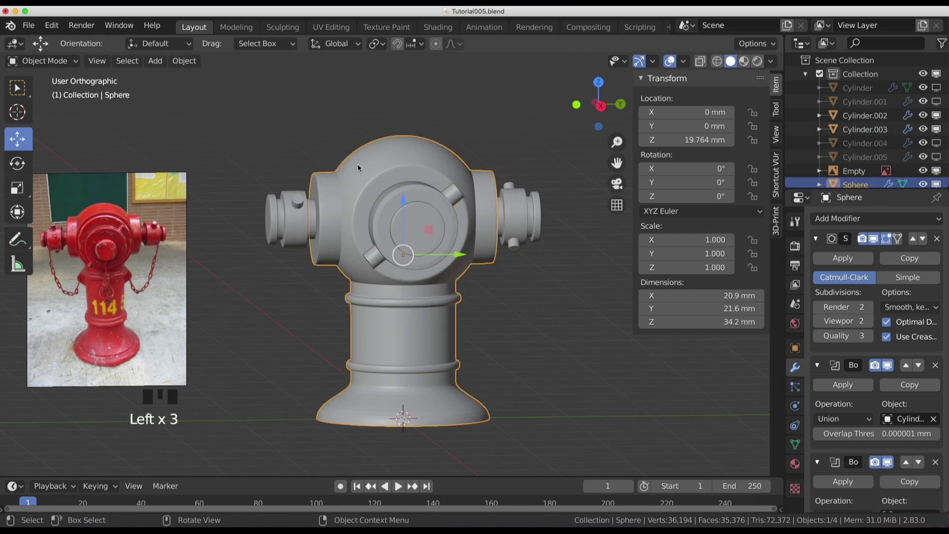
pyautogui.press('shift+h')
pyautogui.moveTo(461, 227); pyautogui.dragTo(417, 239)
pyautogui.press('KP_3')
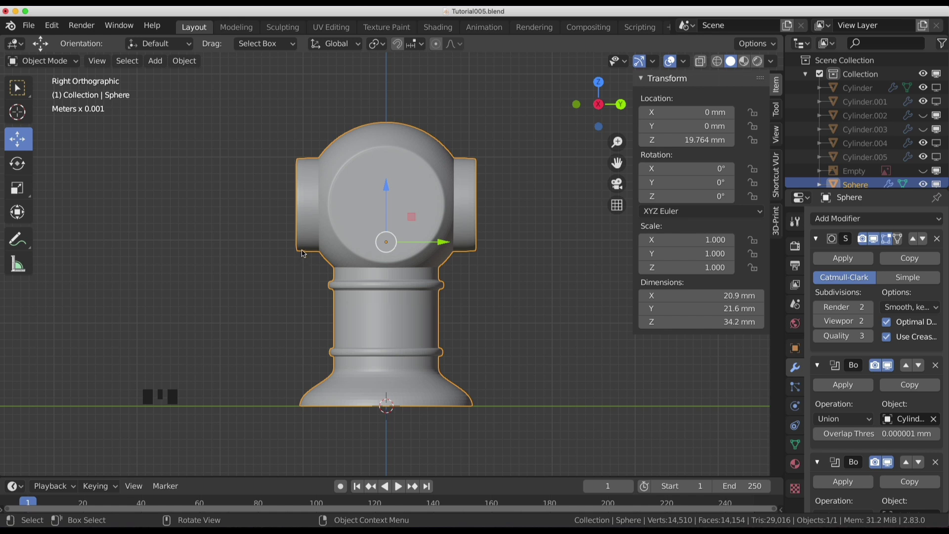
pyautogui.click(472, 253)
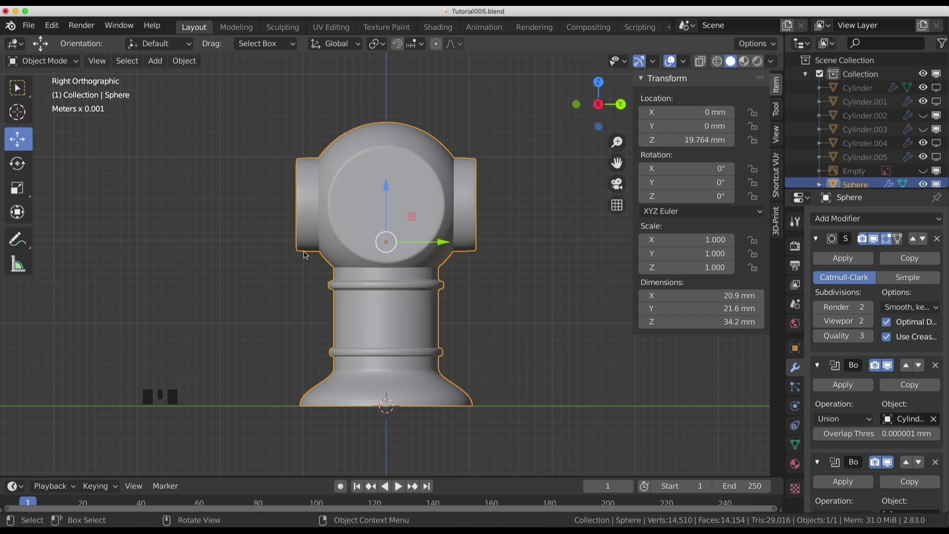
pyautogui.moveTo(323, 245); pyautogui.dragTo(305, 222)
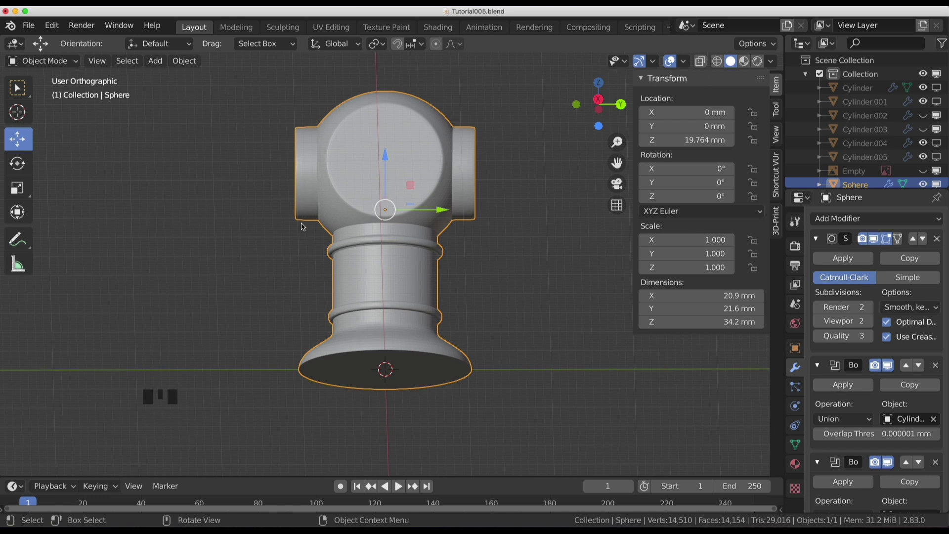
pyautogui.moveTo(303, 230); pyautogui.dragTo(436, 280)
pyautogui.scroll(3)
pyautogui.moveTo(381, 258); pyautogui.dragTo(235, 233)
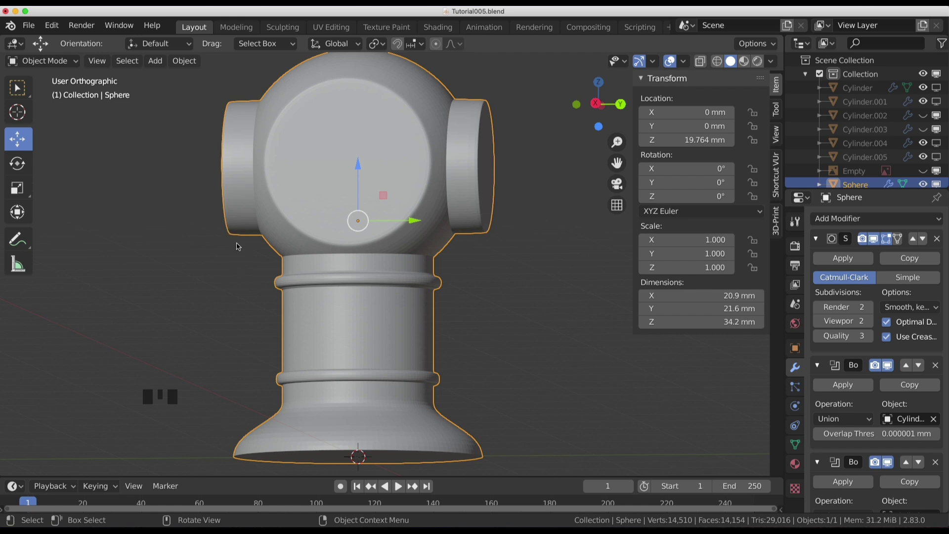
pyautogui.moveTo(338, 277); pyautogui.dragTo(281, 247)
pyautogui.moveTo(281, 247); pyautogui.dragTo(380, 241)
pyautogui.scroll(-3)
pyautogui.moveTo(380, 242); pyautogui.dragTo(371, 252)
pyautogui.press('KP_3')
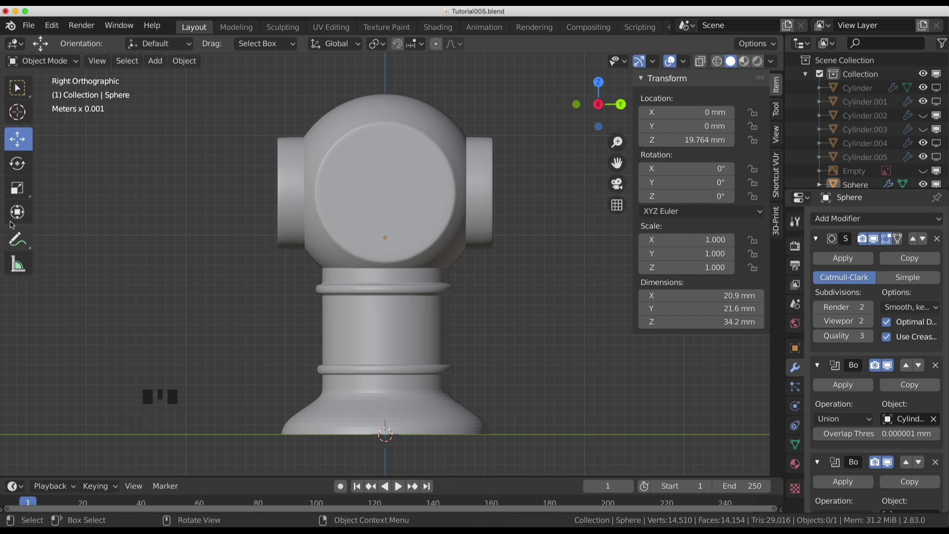
pyautogui.click(4, 237)
pyautogui.click(269, 225)
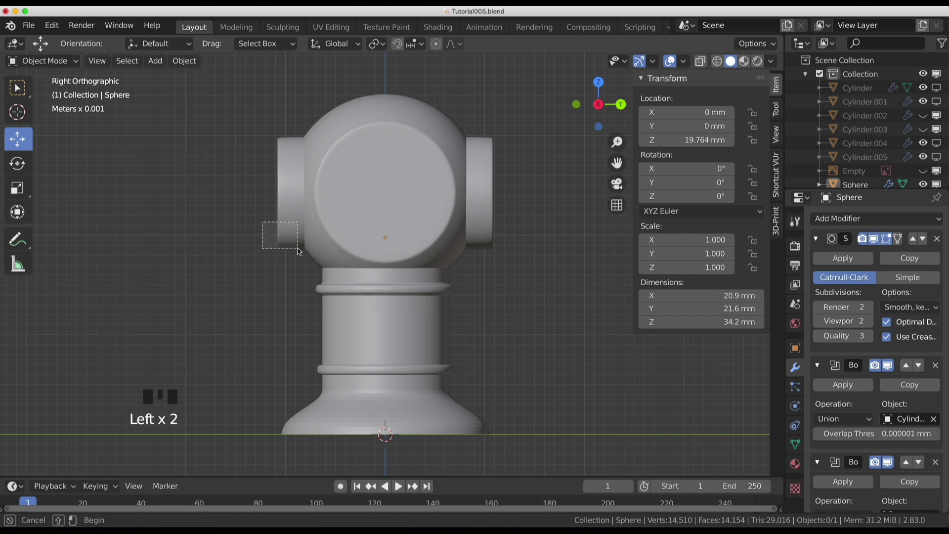
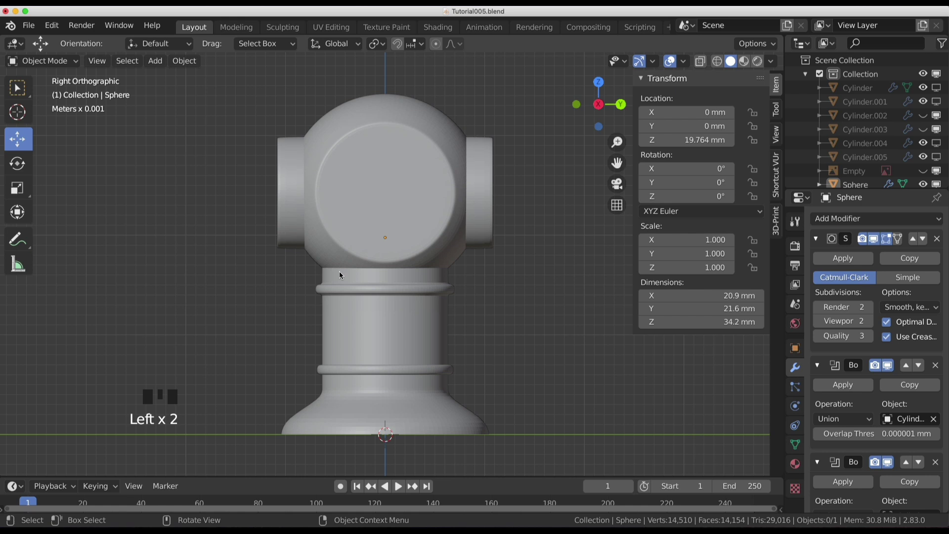
pyautogui.press('alt+h')
# Unhide the nozzle caps and orbit around the hydrant head.
pyautogui.click(547, 290)
pyautogui.moveTo(498, 252); pyautogui.dragTo(506, 215)
pyautogui.click(506, 215)
pyautogui.click(412, 211)
pyautogui.click(380, 212)
pyautogui.moveTo(528, 241); pyautogui.dragTo(490, 219)
pyautogui.click(490, 219)
pyautogui.moveTo(464, 237); pyautogui.dragTo(329, 249)
pyautogui.scroll(3)
pyautogui.scroll(3)
# Select the side cap Cylinder.002, enter Edit Mode in Right Orthographic and clear the selection.
pyautogui.click(428, 252)
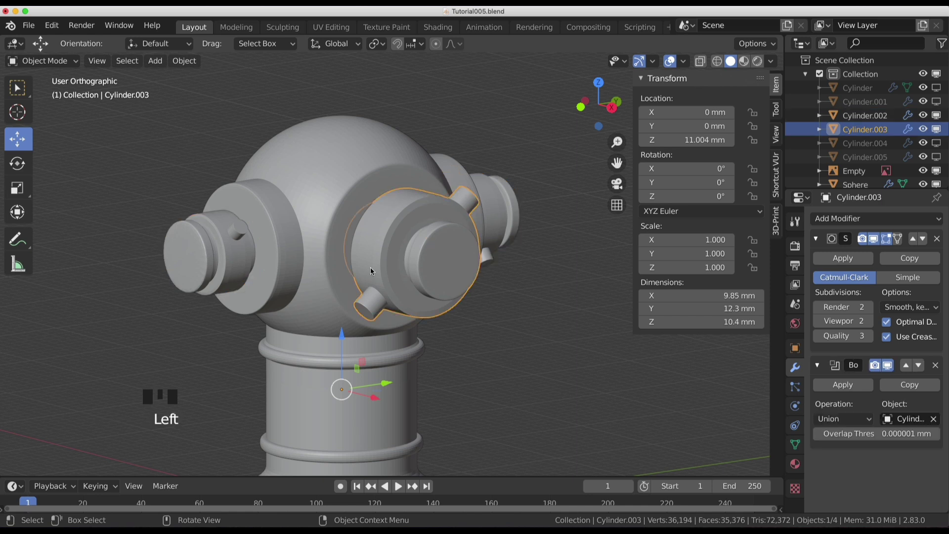
pyautogui.click(422, 225)
pyautogui.click(418, 250)
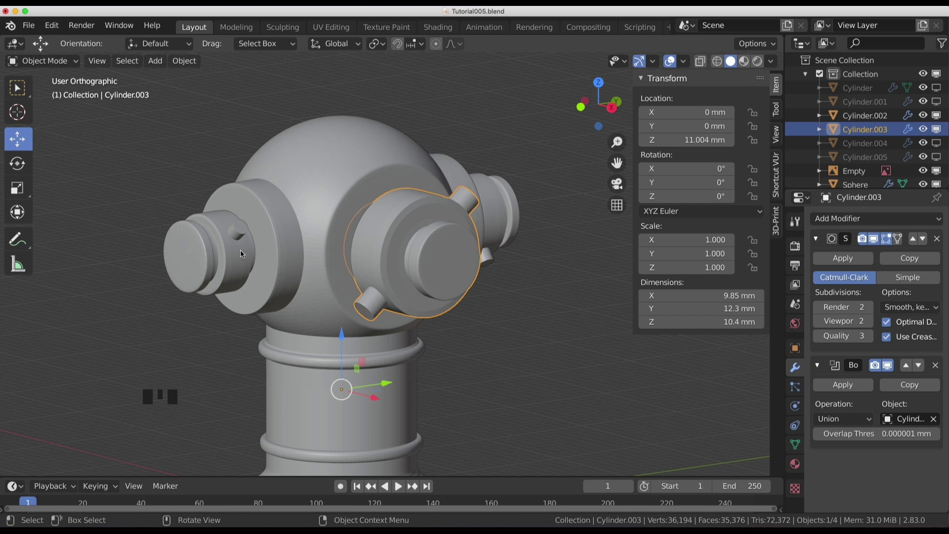
pyautogui.click(252, 250)
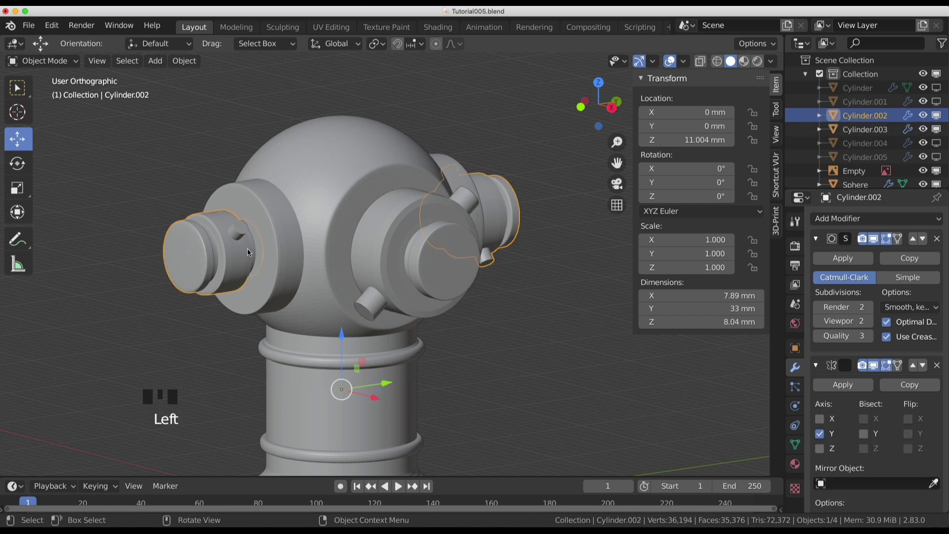
pyautogui.press('KP_3')
pyautogui.scroll(-3)
pyautogui.press('Tab')
pyautogui.moveTo(409, 214); pyautogui.dragTo(702, 62)
pyautogui.click(701, 62)
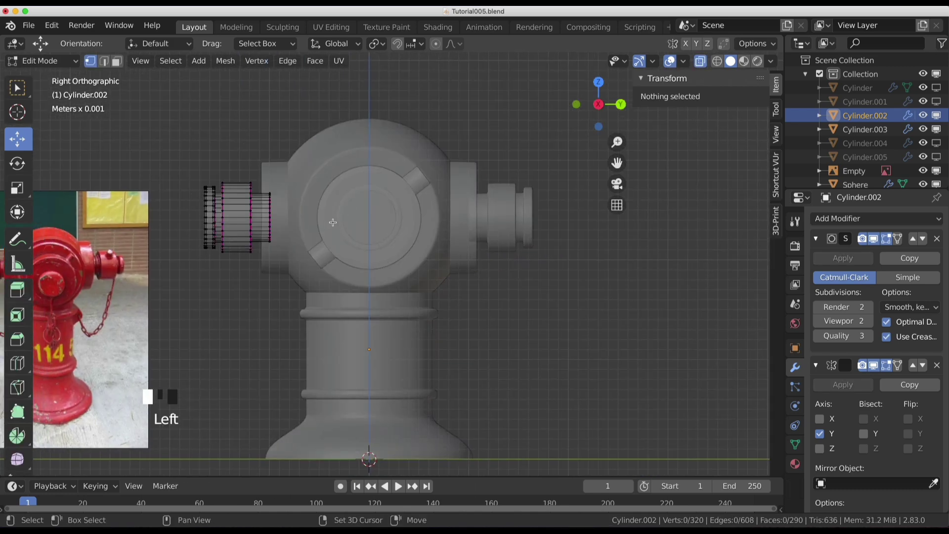
# Duplicate the side cap's inner edge ring and separate it into its own cutter object.
pyautogui.middleClick(351, 223)
pyautogui.scroll(3)
pyautogui.scroll(3)
pyautogui.press('b')
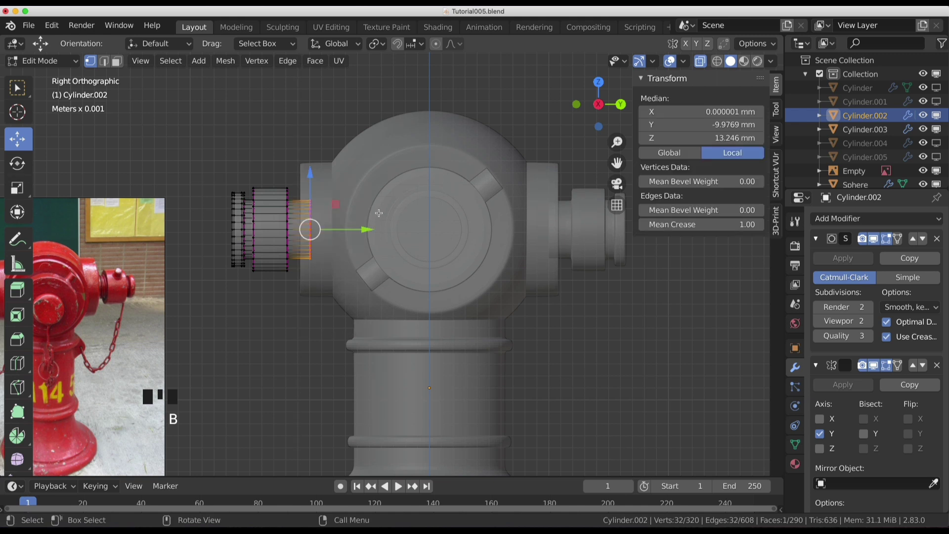
pyautogui.press('shift+d')
pyautogui.press('p')
pyautogui.press('Tab')
pyautogui.click(315, 223)
# Scale the caps' inner end rings outward by about 1.05.
pyautogui.scroll(-3)
pyautogui.moveTo(939, 425); pyautogui.dragTo(368, 241)
pyautogui.scroll(3)
pyautogui.press('Tab')
pyautogui.press('a')
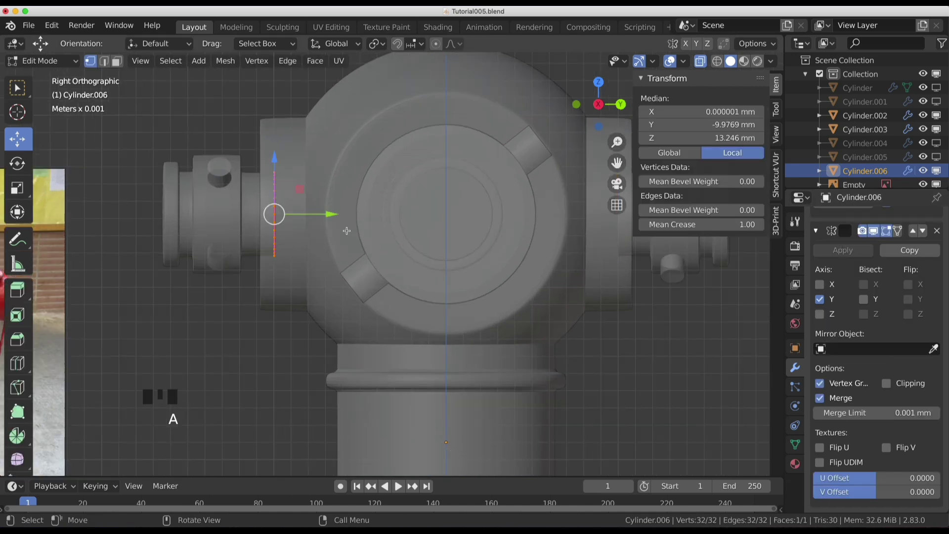
pyautogui.press('s')
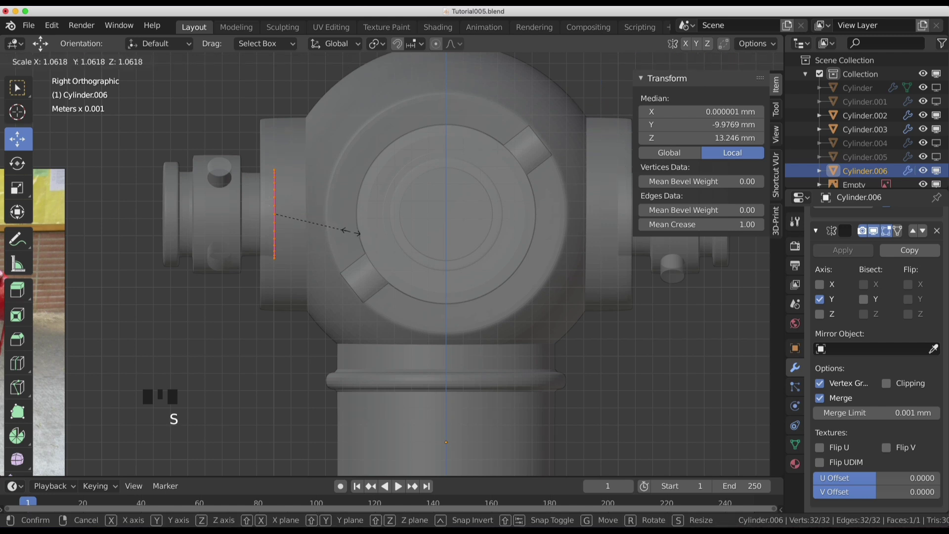
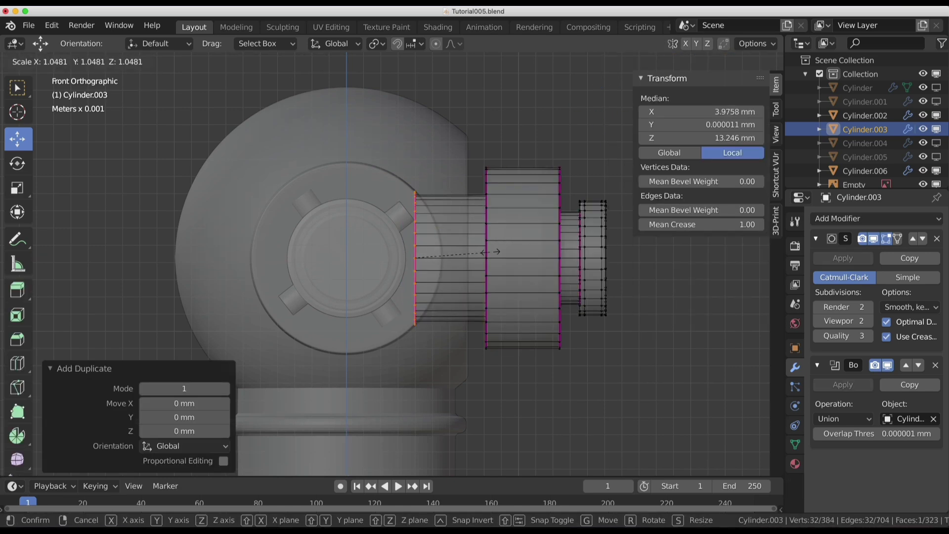
pyautogui.press('ctrl+z')
pyautogui.press('s')
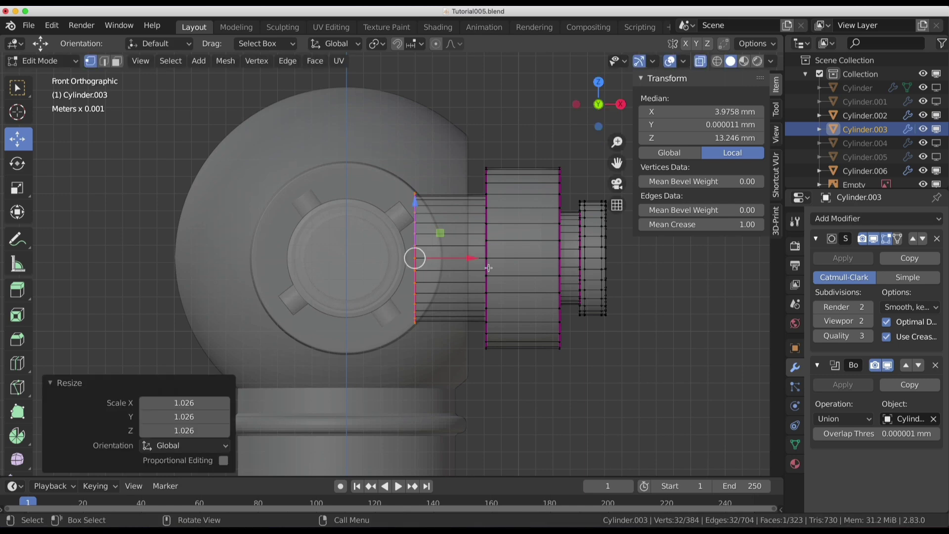
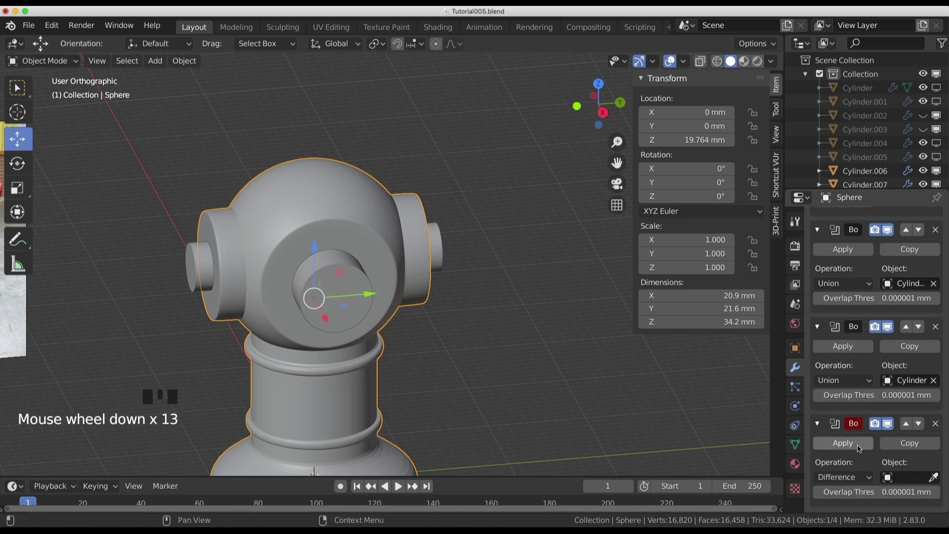
# Set the sphere's Difference Boolean to Cylinder.006, hide the cutter and check the bored side stub.
pyautogui.click(928, 478)
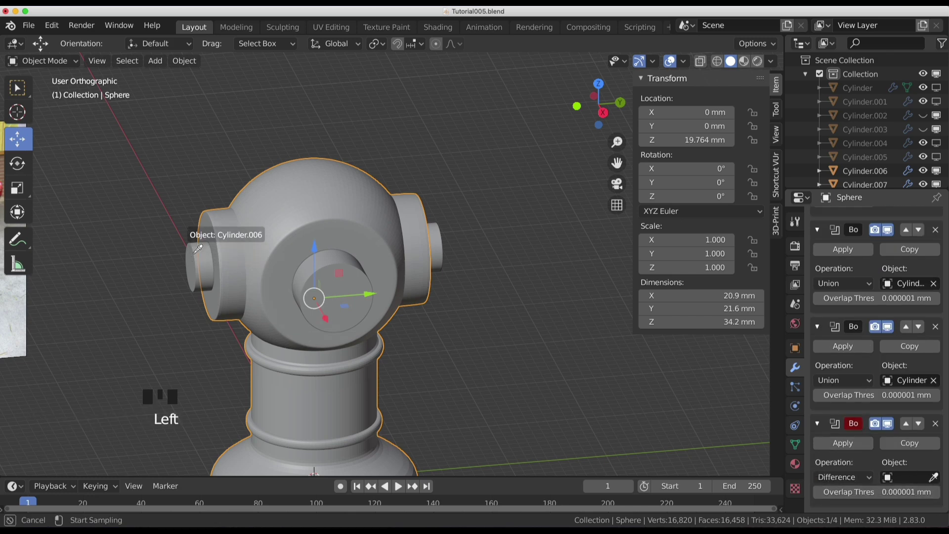
pyautogui.moveTo(222, 268); pyautogui.dragTo(209, 257)
pyautogui.click(208, 257)
pyautogui.moveTo(265, 262); pyautogui.dragTo(935, 169)
pyautogui.click(935, 170)
pyautogui.moveTo(355, 264); pyautogui.dragTo(254, 276)
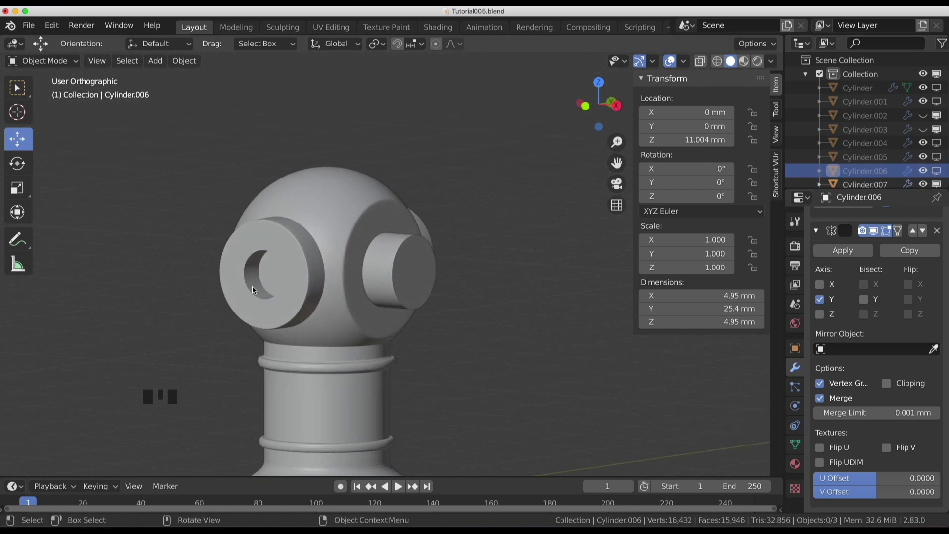
pyautogui.moveTo(280, 279); pyautogui.dragTo(353, 253)
pyautogui.click(353, 253)
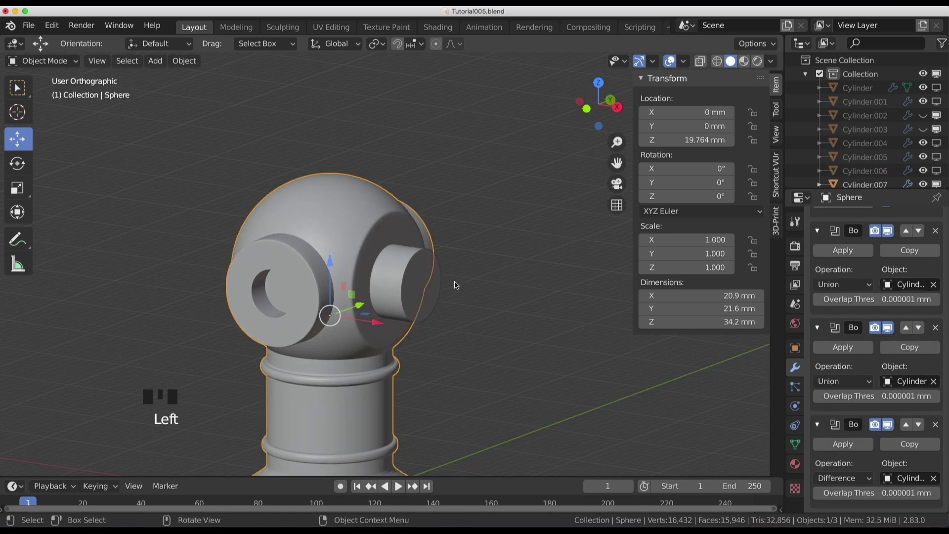
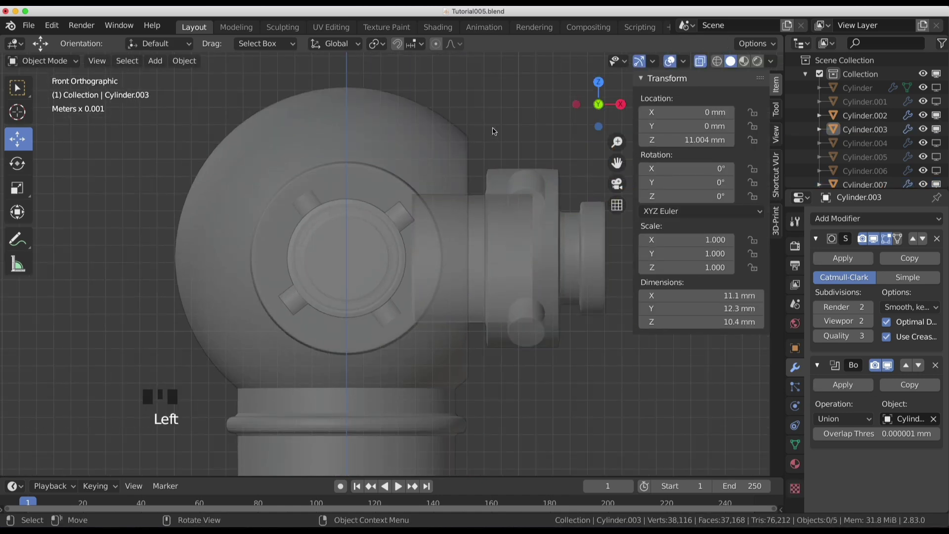
# Hide the side cutter and select the front cutter cylinder at the front stub.
pyautogui.click(699, 69)
pyautogui.moveTo(501, 195); pyautogui.dragTo(483, 231)
pyautogui.click(484, 232)
pyautogui.scroll(-3)
pyautogui.moveTo(499, 300); pyautogui.dragTo(483, 335)
pyautogui.press('h')
pyautogui.scroll(3)
pyautogui.click(434, 331)
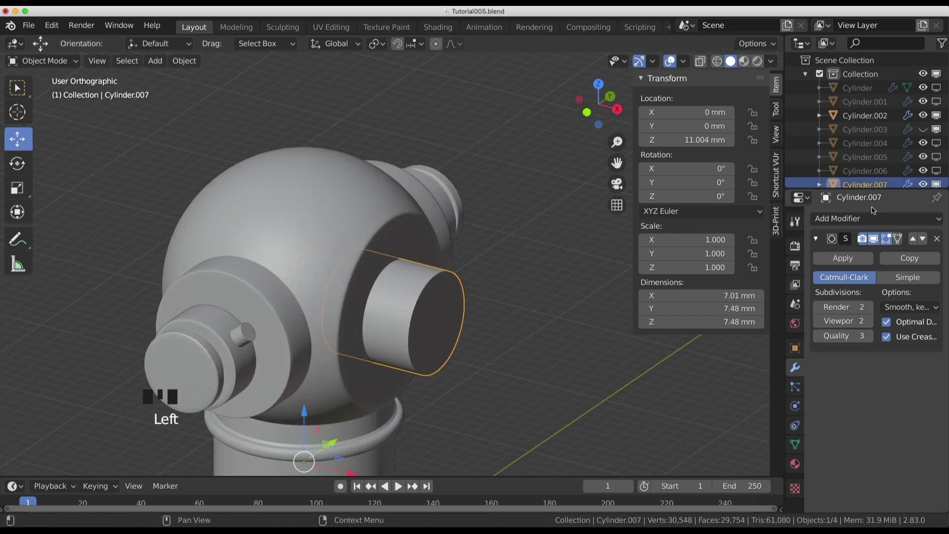
pyautogui.moveTo(866, 223); pyautogui.dragTo(679, 285)
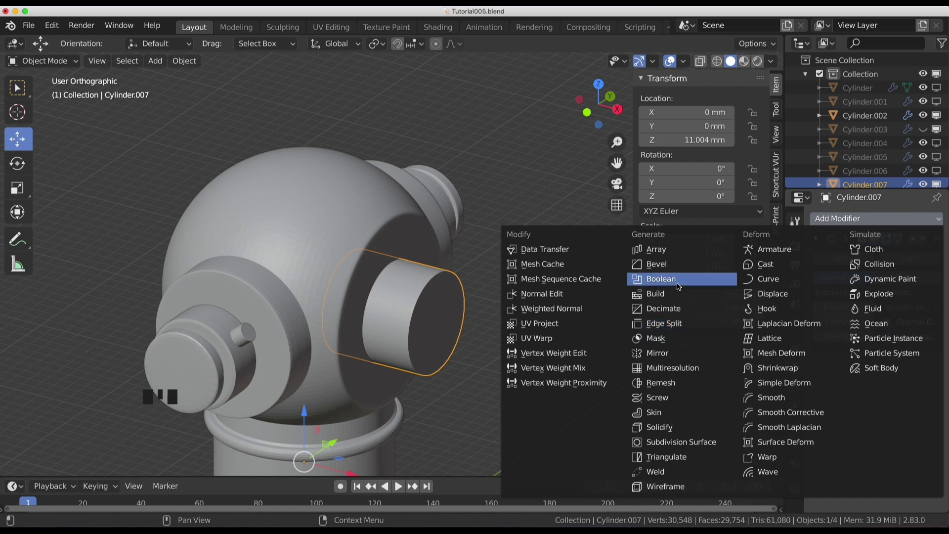
# Add a Difference Boolean on the sphere targeting Cylinder.007 and hide the cutter.
pyautogui.click(422, 236)
pyautogui.scroll(-3)
pyautogui.scroll(3)
pyautogui.moveTo(858, 217); pyautogui.dragTo(854, 429)
pyautogui.scroll(-3)
pyautogui.click(934, 478)
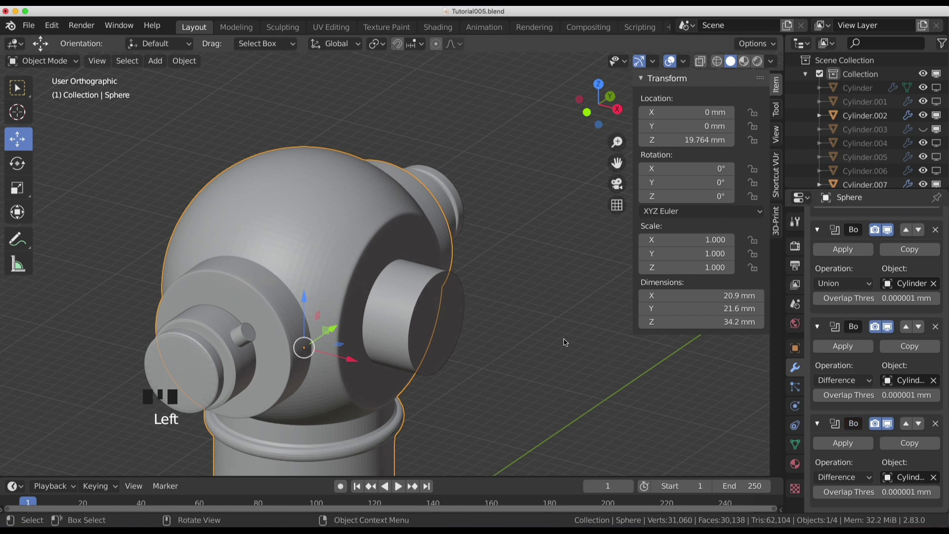
pyautogui.middleClick(550, 320)
pyautogui.moveTo(528, 318); pyautogui.dragTo(522, 318)
pyautogui.click(482, 315)
pyautogui.press('h')
# Hide the remaining cutter cylinders and inspect the hollowed nozzle openings.
pyautogui.moveTo(456, 313); pyautogui.dragTo(401, 289)
pyautogui.scroll(-3)
pyautogui.moveTo(376, 289); pyautogui.dragTo(382, 282)
pyautogui.click(383, 281)
pyautogui.moveTo(387, 277); pyautogui.dragTo(253, 259)
pyautogui.click(254, 258)
pyautogui.press('h')
pyautogui.moveTo(398, 279); pyautogui.dragTo(405, 285)
pyautogui.scroll(-3)
pyautogui.moveTo(390, 284); pyautogui.dragTo(415, 270)
pyautogui.click(415, 270)
pyautogui.moveTo(378, 267); pyautogui.dragTo(511, 288)
pyautogui.click(511, 288)
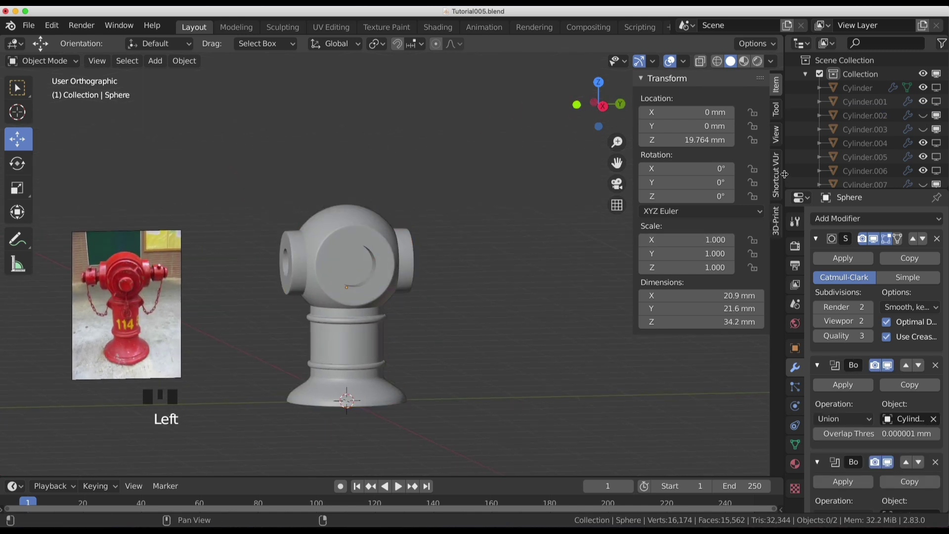
# Reveal the hidden nozzle caps with Alt+H and select the front cap on the hollowed body.
pyautogui.press('alt+h')
pyautogui.moveTo(480, 246); pyautogui.dragTo(440, 254)
pyautogui.click(429, 259)
pyautogui.moveTo(467, 283); pyautogui.dragTo(357, 260)
pyautogui.click(357, 260)
pyautogui.moveTo(429, 271); pyautogui.dragTo(437, 264)
pyautogui.scroll(3)
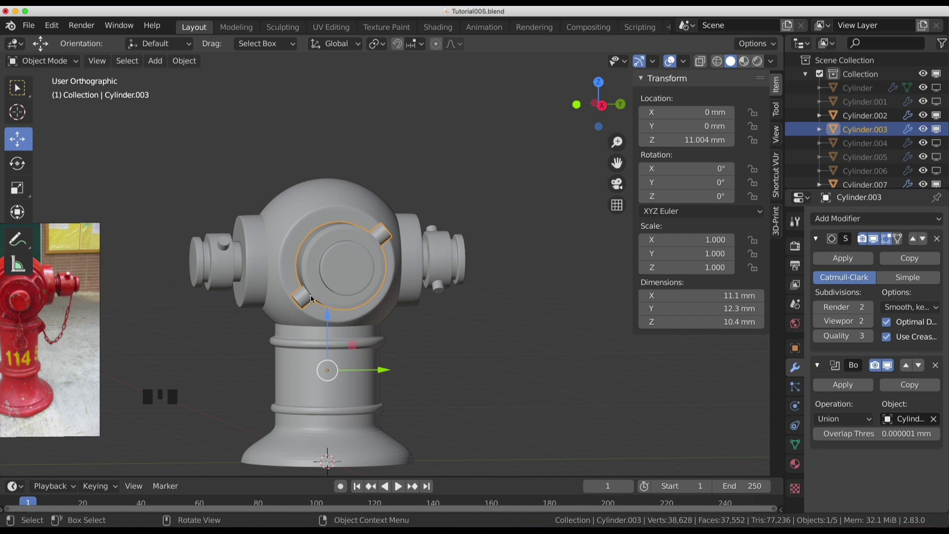
# Orbit and snap to a side view to check the full hydrant against the reference.
pyautogui.middleClick(363, 268)
pyautogui.click(524, 361)
pyautogui.moveTo(472, 339); pyautogui.dragTo(436, 337)
pyautogui.press('KP_3')
pyautogui.scroll(-3)
pyautogui.middleClick(439, 338)
# Save the hydrant file with Ctrl+S after framing the model.
pyautogui.click(440, 336)
pyautogui.scroll(3)
pyautogui.moveTo(290, 175); pyautogui.dragTo(290, 156)
pyautogui.click(290, 155)
pyautogui.press('ctrl+s')
pyautogui.click(333, 187)
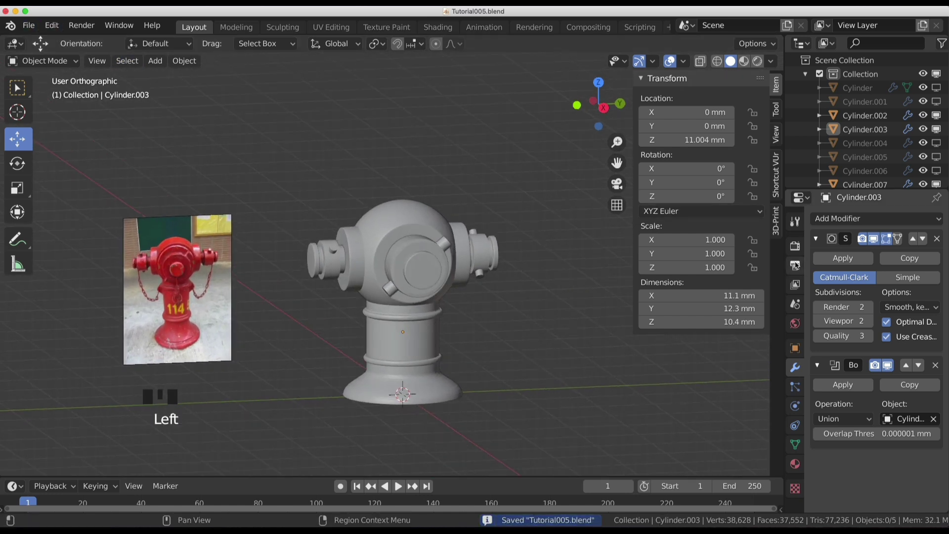
# Select the hydrant body and isolate it with Shift+H, hiding the cap pieces.
pyautogui.click(426, 214)
pyautogui.press('shift+h')
pyautogui.moveTo(483, 239); pyautogui.dragTo(843, 259)
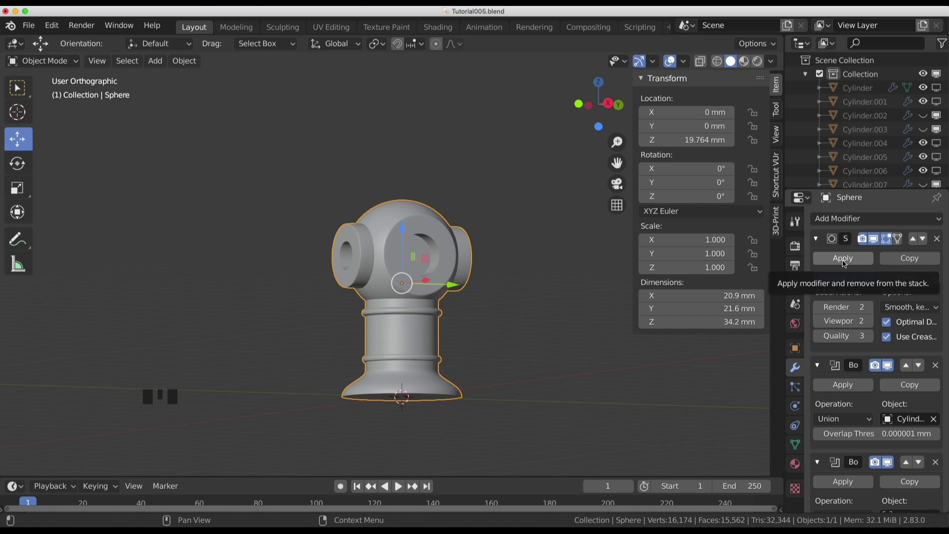
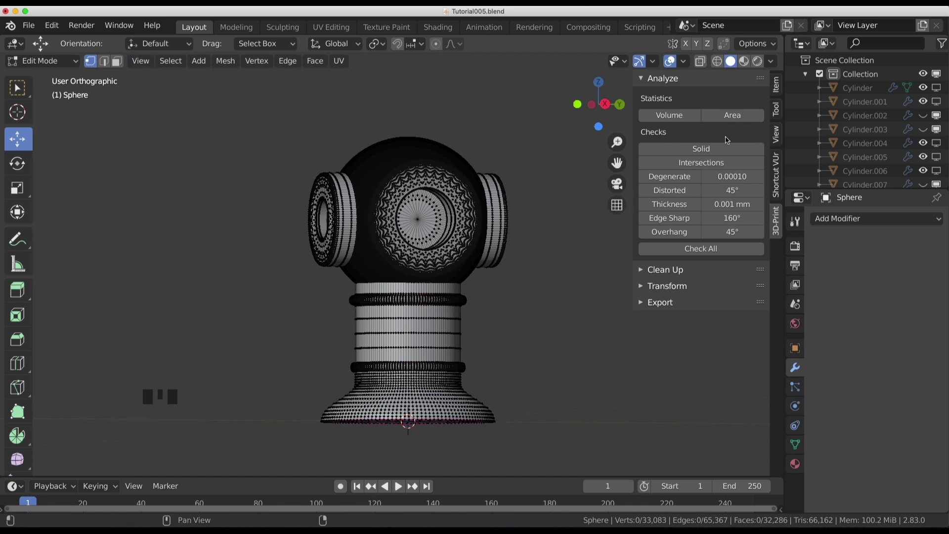
# Run Make Manifold from the 3D-Print Clean Up panel and re-run Check All for zero non-manifold edges.
pyautogui.moveTo(703, 145); pyautogui.dragTo(698, 296)
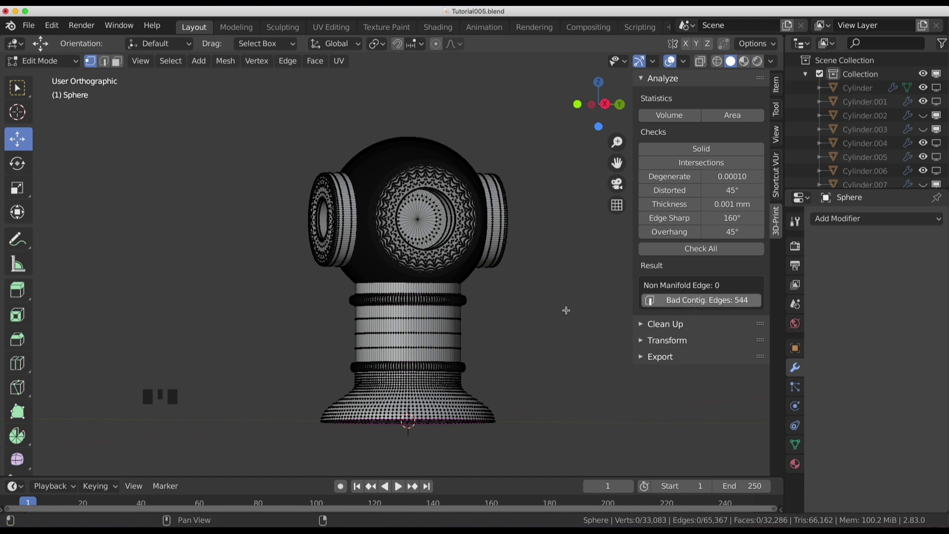
pyautogui.click(549, 295)
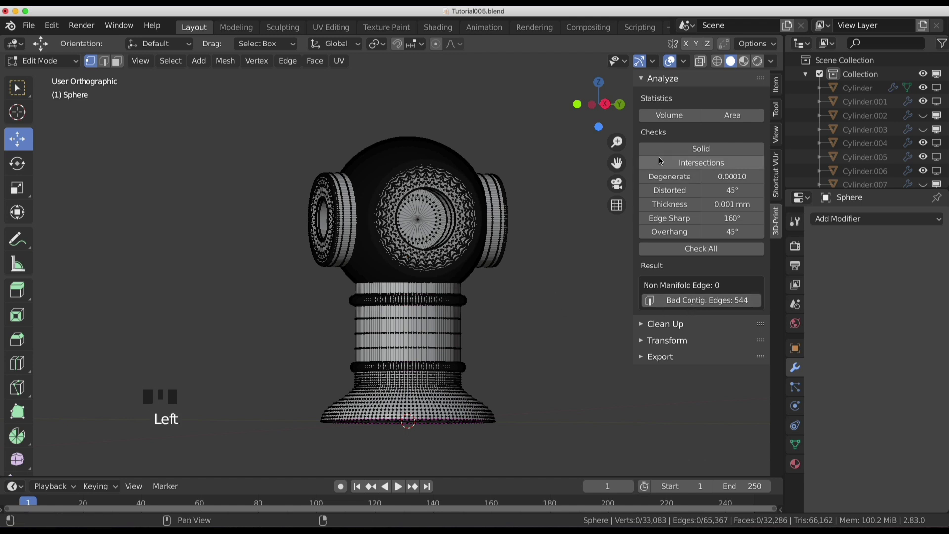
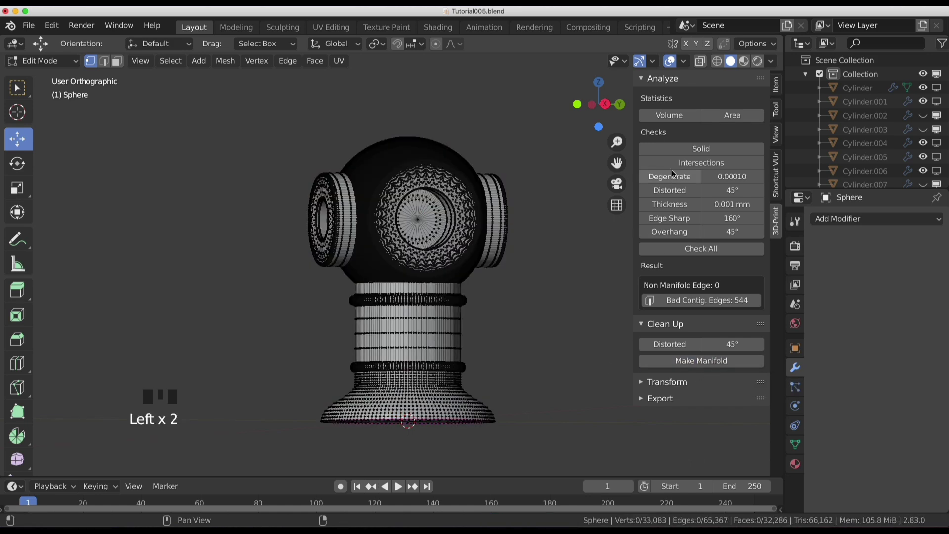
pyautogui.moveTo(705, 147); pyautogui.dragTo(568, 261)
pyautogui.moveTo(568, 260); pyautogui.dragTo(549, 221)
# Return to Object Mode and orbit around the repaired hydrant body.
pyautogui.press('Tab')
pyautogui.moveTo(539, 225); pyautogui.dragTo(525, 284)
pyautogui.scroll(3)
pyautogui.moveTo(526, 267); pyautogui.dragTo(456, 234)
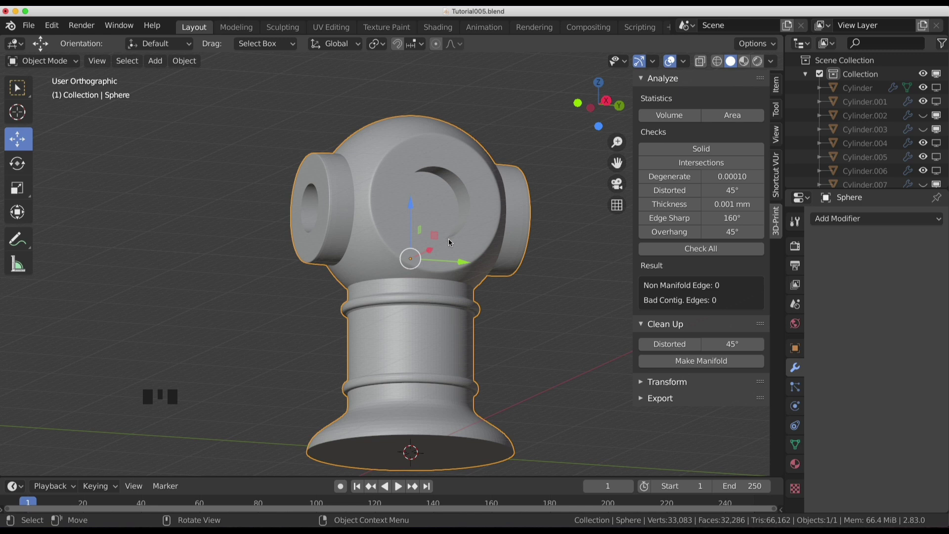
# Orbit the viewport around to a front view of the repaired hydrant.
pyautogui.moveTo(480, 322); pyautogui.dragTo(352, 224)
pyautogui.click(352, 224)
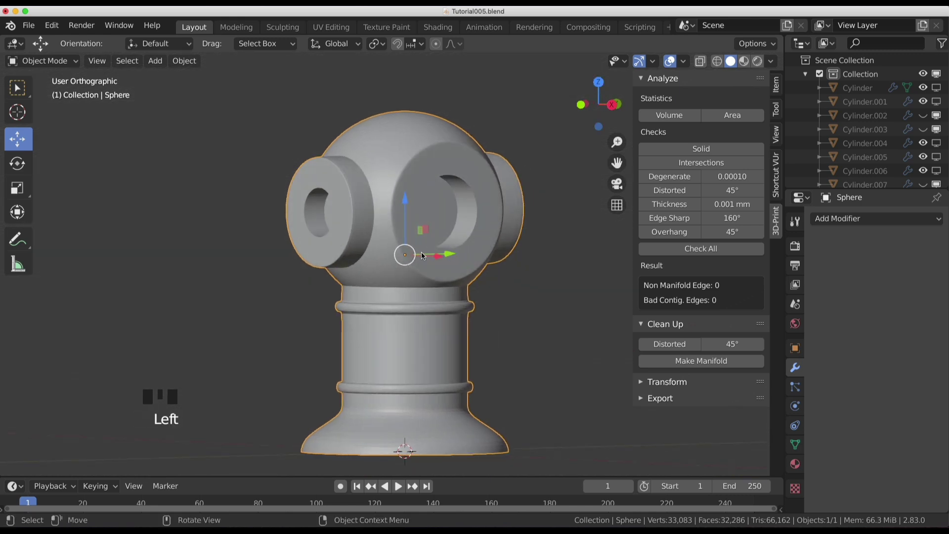
pyautogui.moveTo(462, 263); pyautogui.dragTo(463, 243)
pyautogui.scroll(3)
pyautogui.moveTo(577, 193); pyautogui.dragTo(596, 203)
pyautogui.scroll(-3)
pyautogui.moveTo(520, 240); pyautogui.dragTo(483, 256)
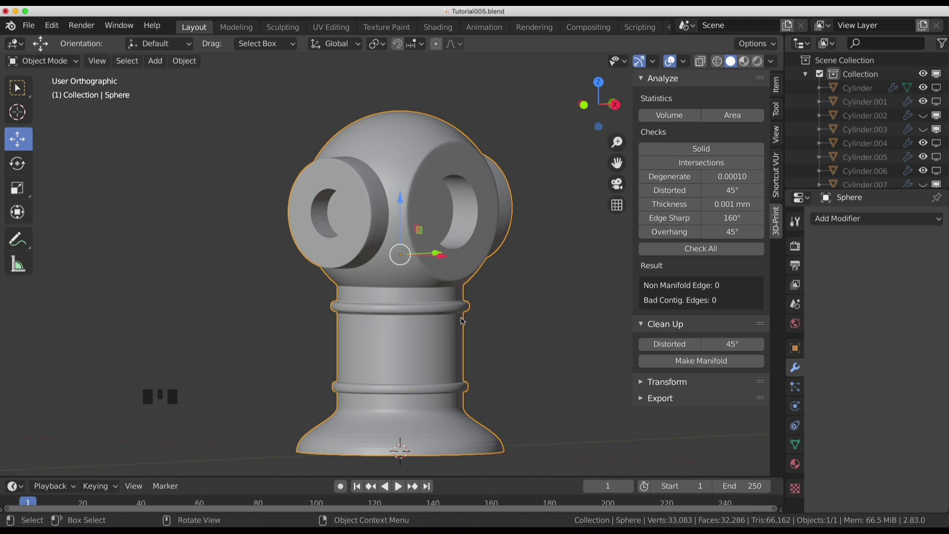
# Select the hydrant body and inspect it from several angles before editing its mesh.
pyautogui.click(451, 315)
pyautogui.click(482, 252)
pyautogui.moveTo(530, 289); pyautogui.dragTo(453, 356)
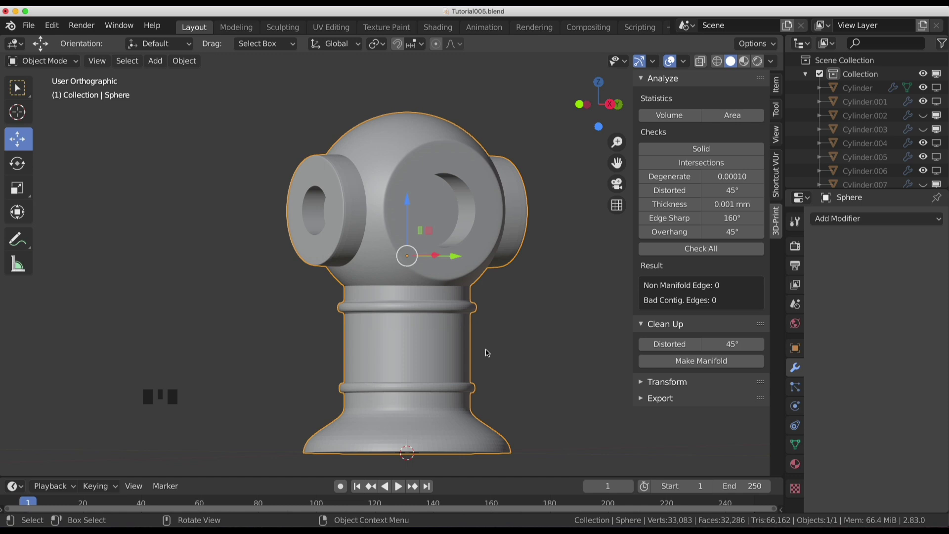
pyautogui.click(458, 256)
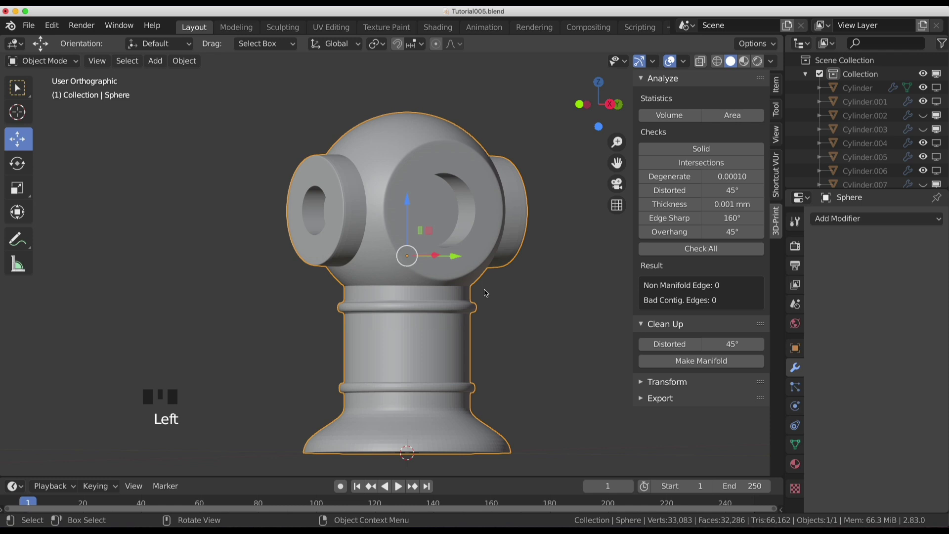
pyautogui.moveTo(481, 290); pyautogui.dragTo(543, 265)
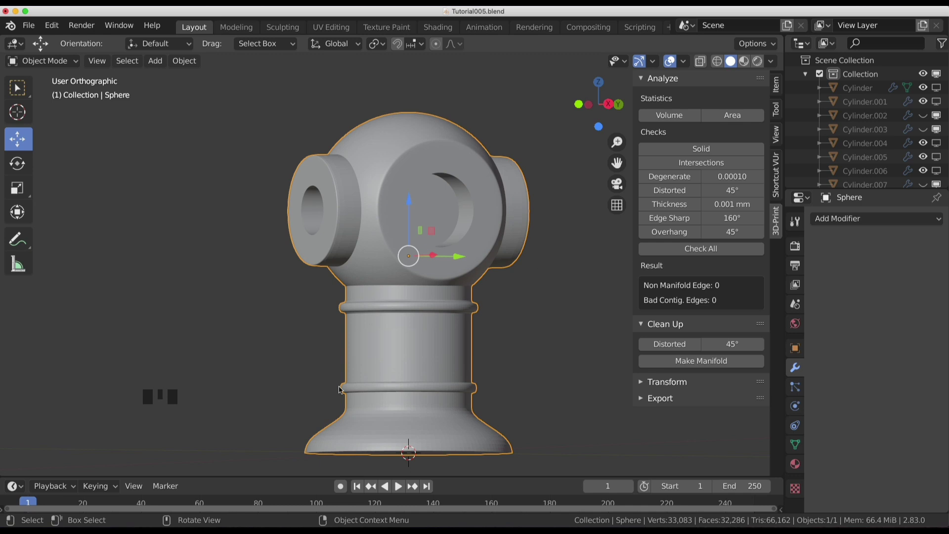
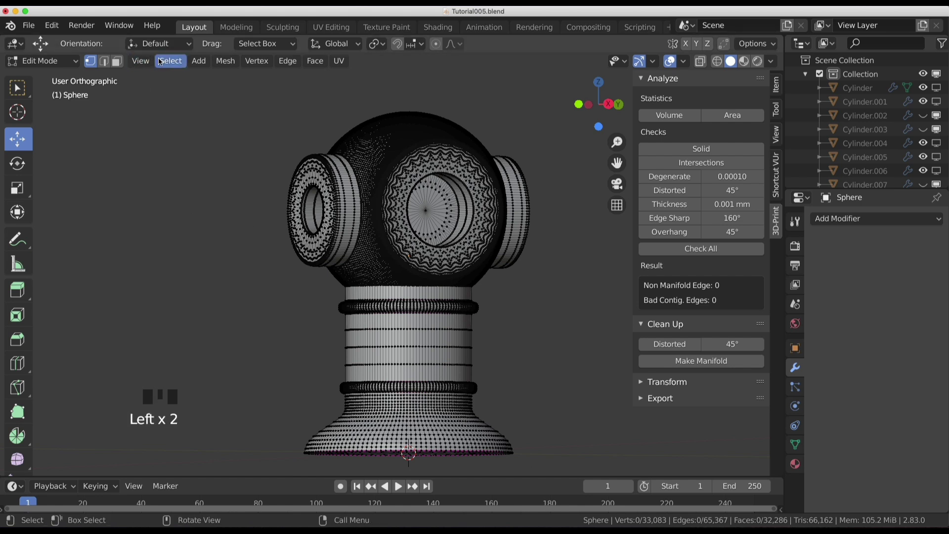
# Test the vertices via Select All by Trait, recalculate normals, deselect all and return to Object Mode.
pyautogui.moveTo(165, 59); pyautogui.dragTo(198, 258)
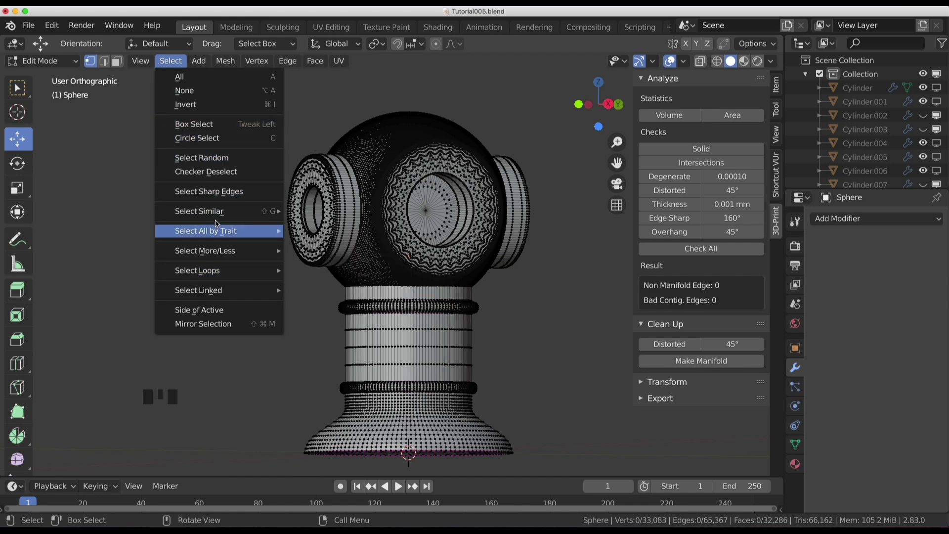
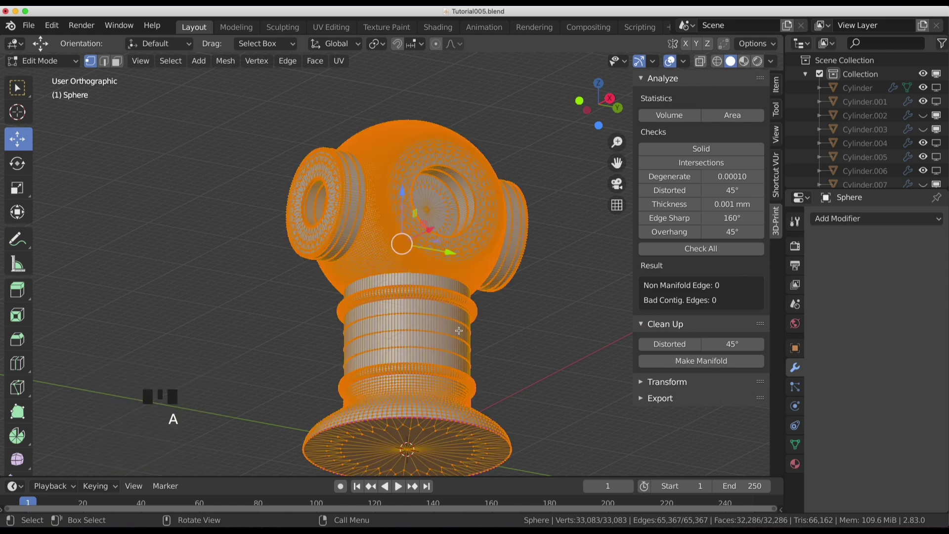
pyautogui.press('shift+n')
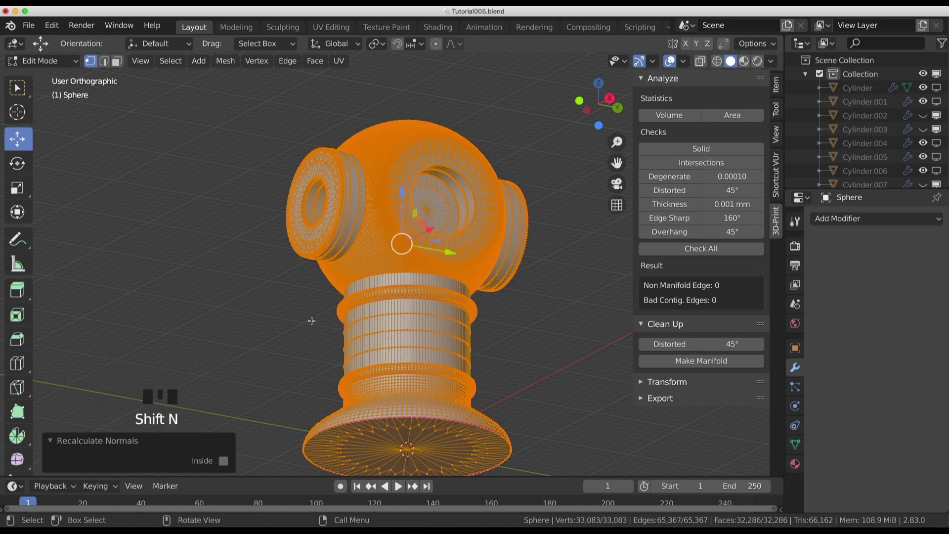
pyautogui.click(251, 306)
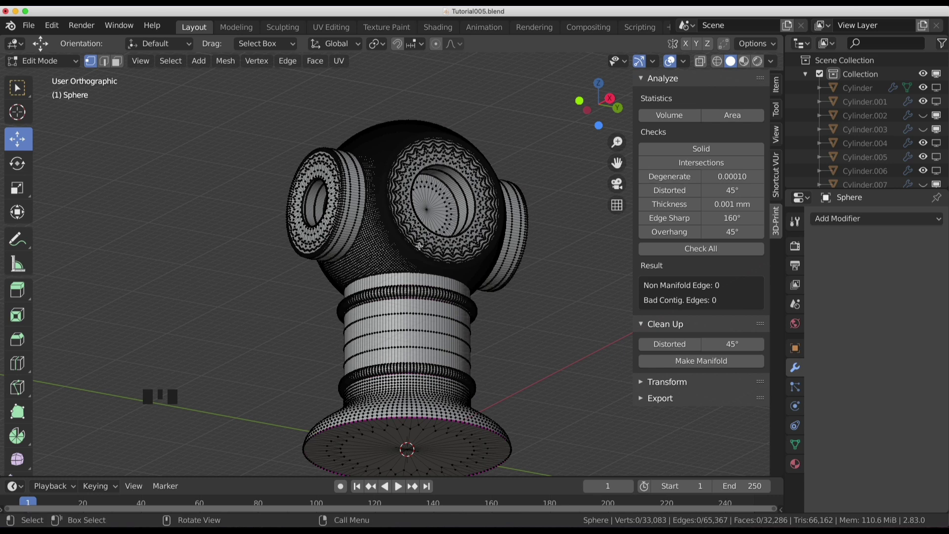
pyautogui.press('Tab')
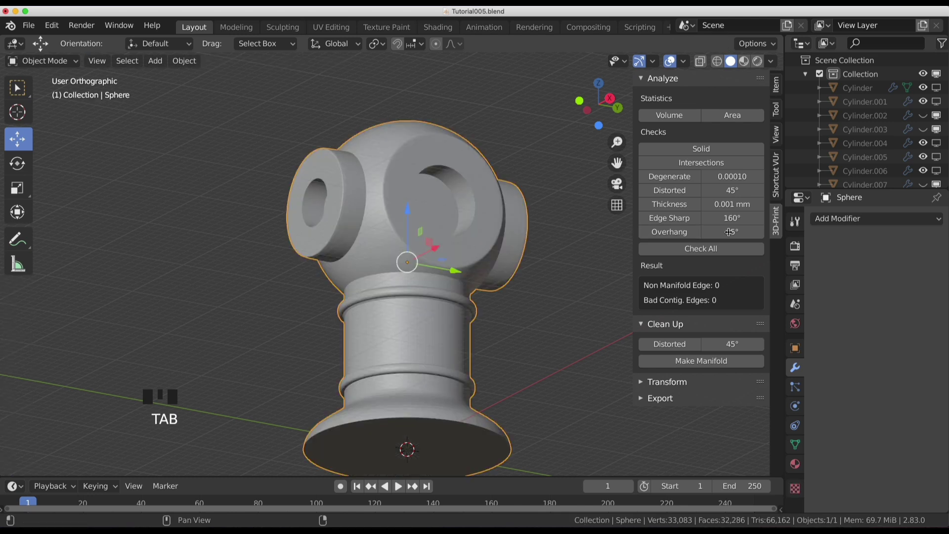
# Zoom out, deselect the hydrant and save the work as Tutorial006.blend via File > Save As.
pyautogui.click(777, 230)
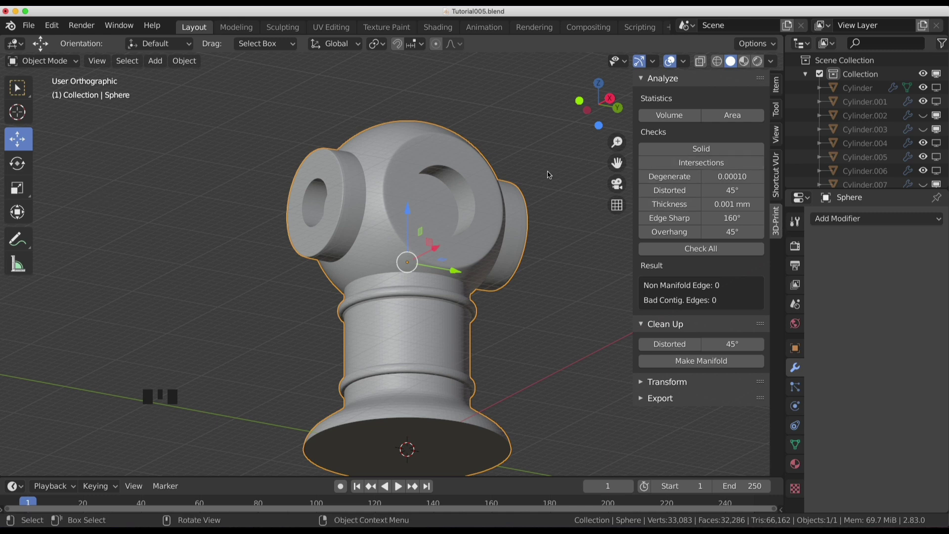
pyautogui.scroll(-3)
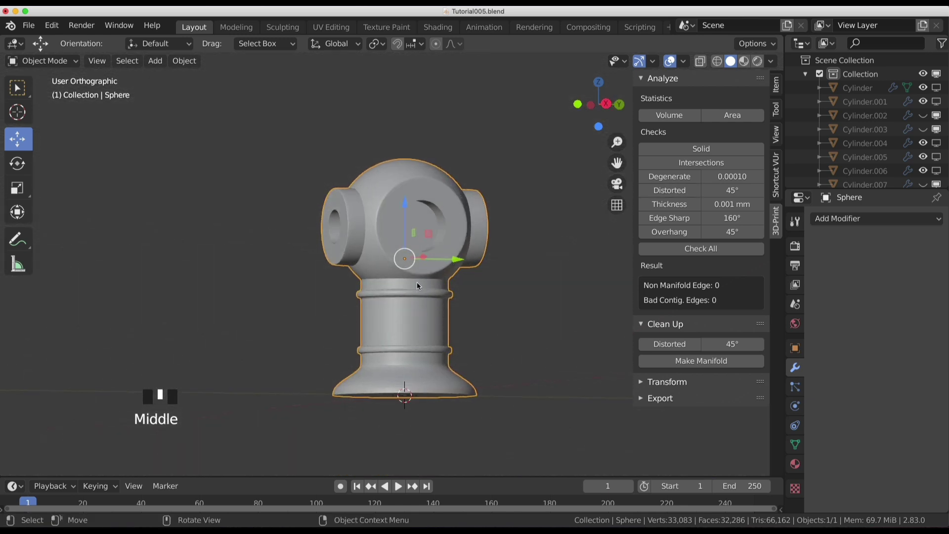
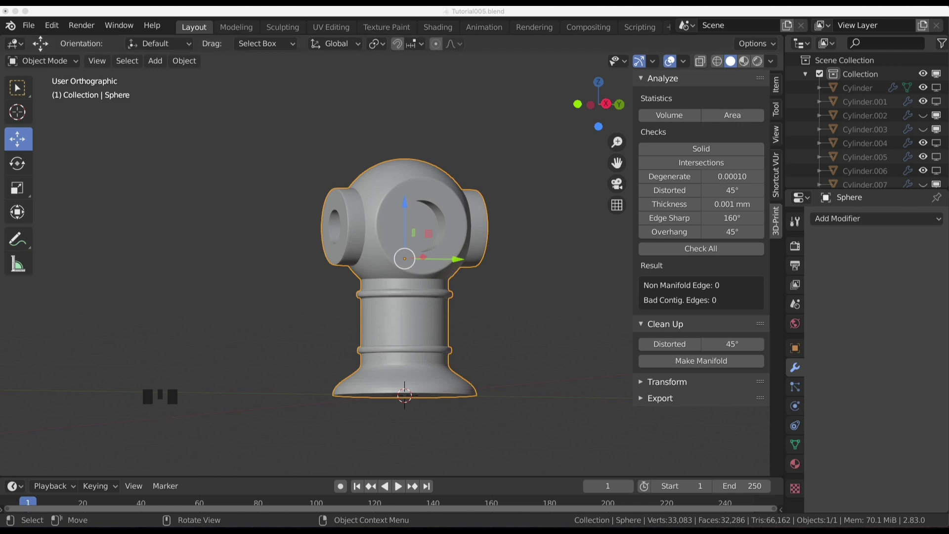
pyautogui.moveTo(50, 28); pyautogui.dragTo(282, 285)
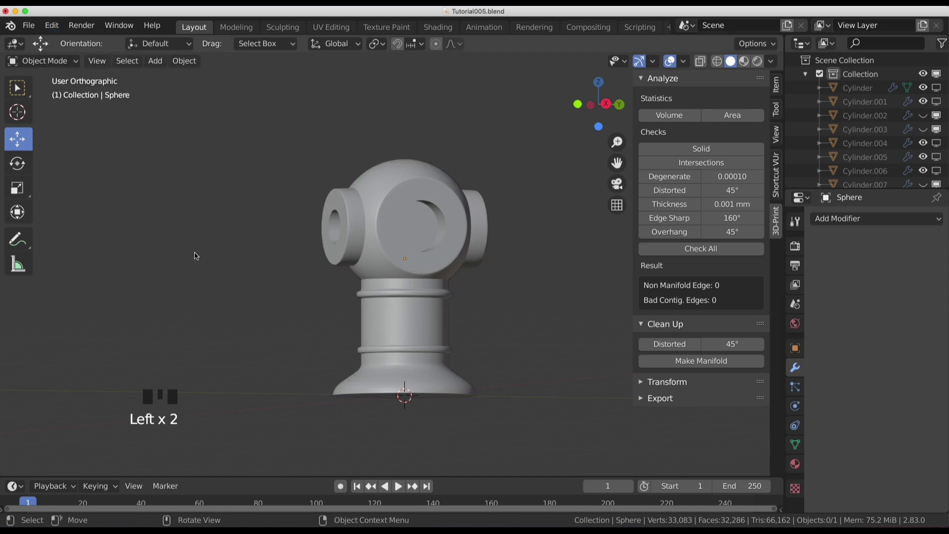
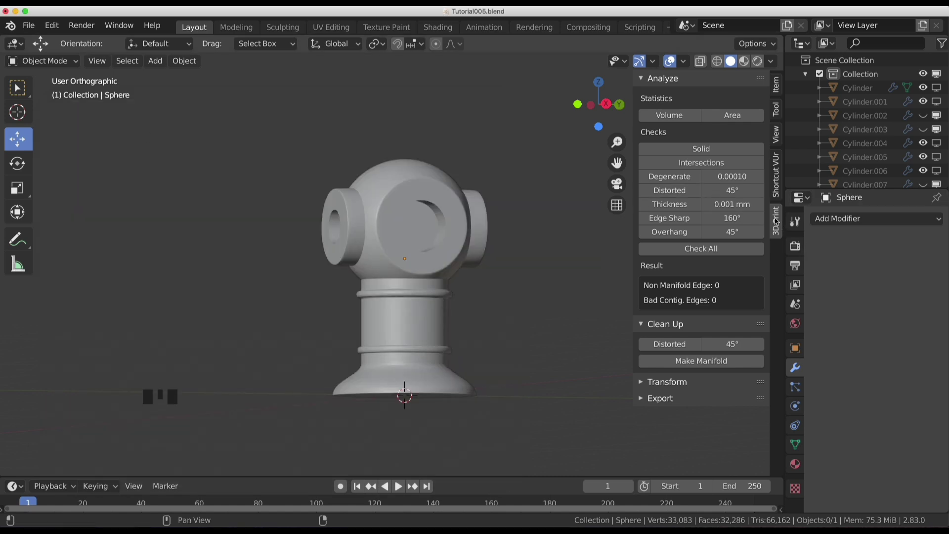
# Toggle the 3D-Print sidebar and adjust its panels, briefly entering and leaving Edit Mode.
pyautogui.press('n')
pyautogui.press('n')
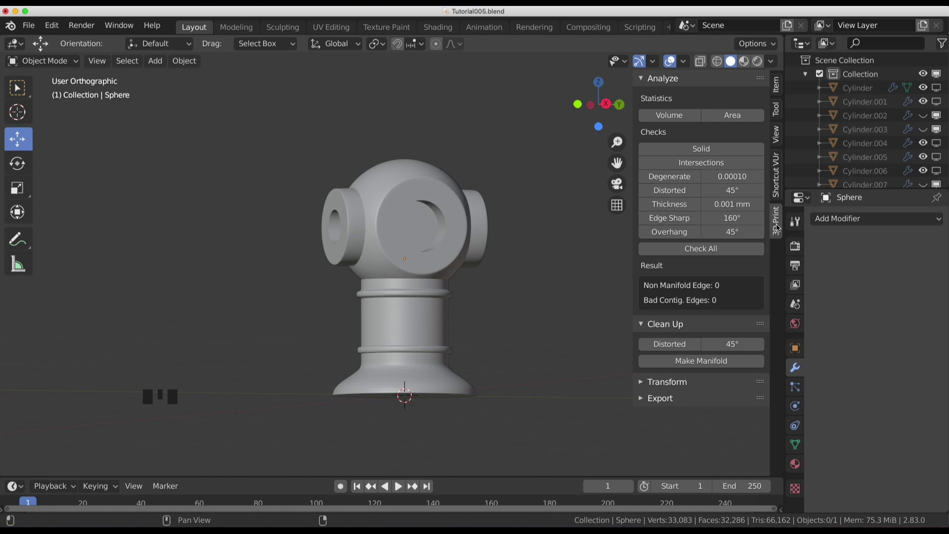
pyautogui.click(778, 222)
pyautogui.click(778, 79)
pyautogui.click(774, 234)
pyautogui.press('Tab')
pyautogui.press('Tab')
# Hide the sidebar and unhide all cap and bolt pieces with Alt+H around the body.
pyautogui.click(512, 298)
pyautogui.scroll(-3)
pyautogui.moveTo(500, 297); pyautogui.dragTo(512, 295)
pyautogui.click(513, 295)
pyautogui.press('n')
pyautogui.press('alt+h')
pyautogui.click(525, 252)
pyautogui.scroll(3)
# Box-select several hydrant parts beside the red reference photo.
pyautogui.moveTo(513, 287); pyautogui.dragTo(434, 326)
pyautogui.click(434, 327)
pyautogui.moveTo(481, 323); pyautogui.dragTo(70, 63)
pyautogui.moveTo(69, 63); pyautogui.dragTo(56, 90)
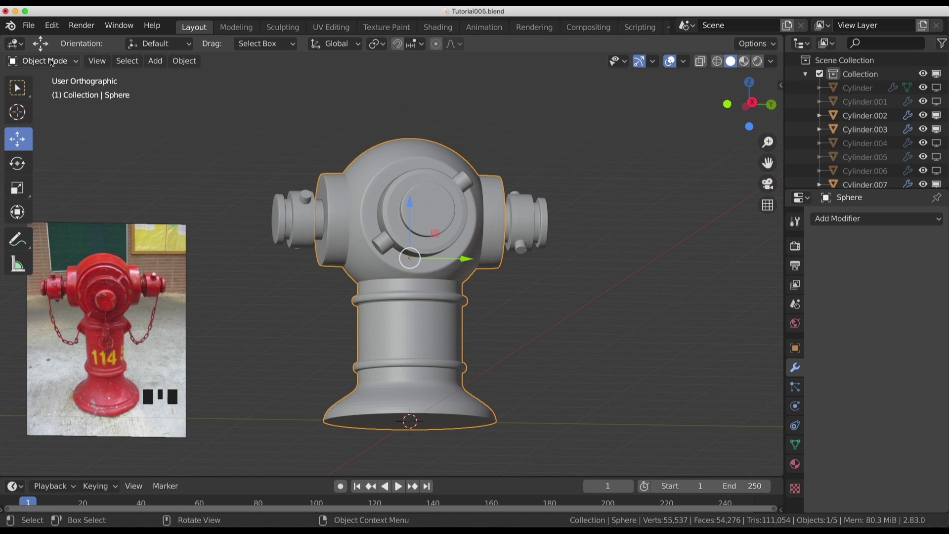
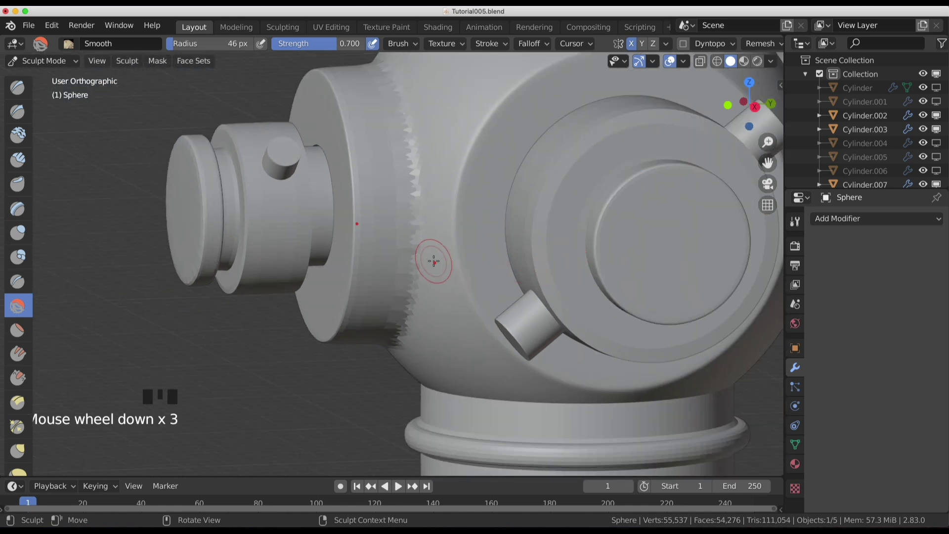
# Enter sculpting, zoom onto the nozzle seams and undo three stray Clay strokes.
pyautogui.press('Tab')
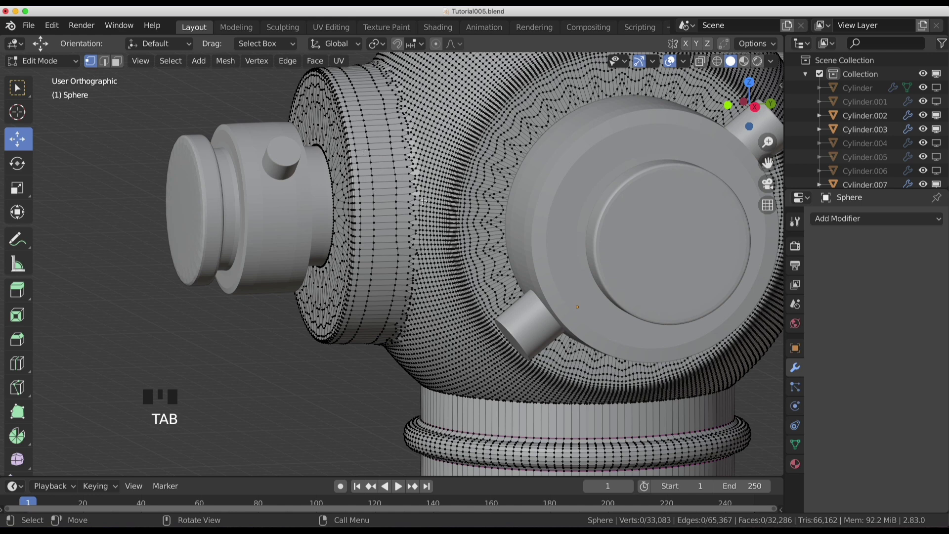
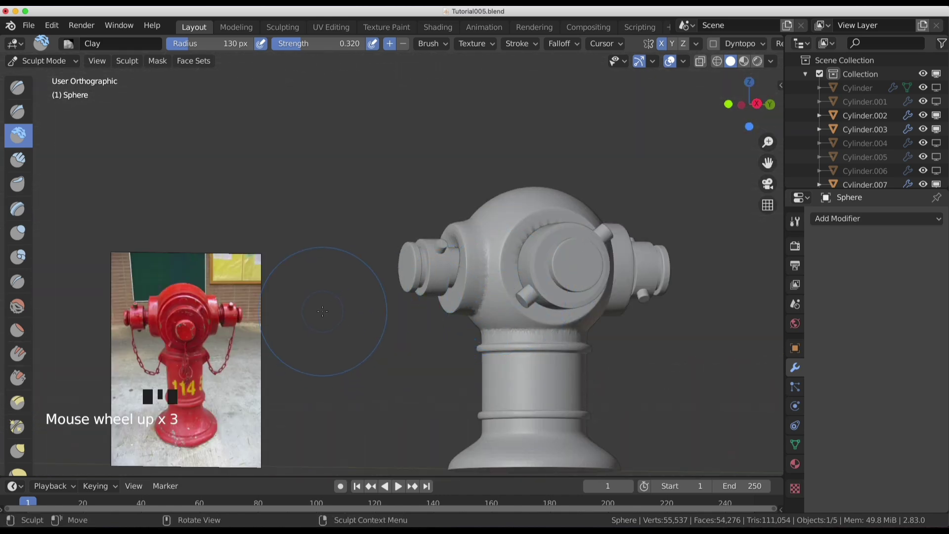
pyautogui.scroll(3)
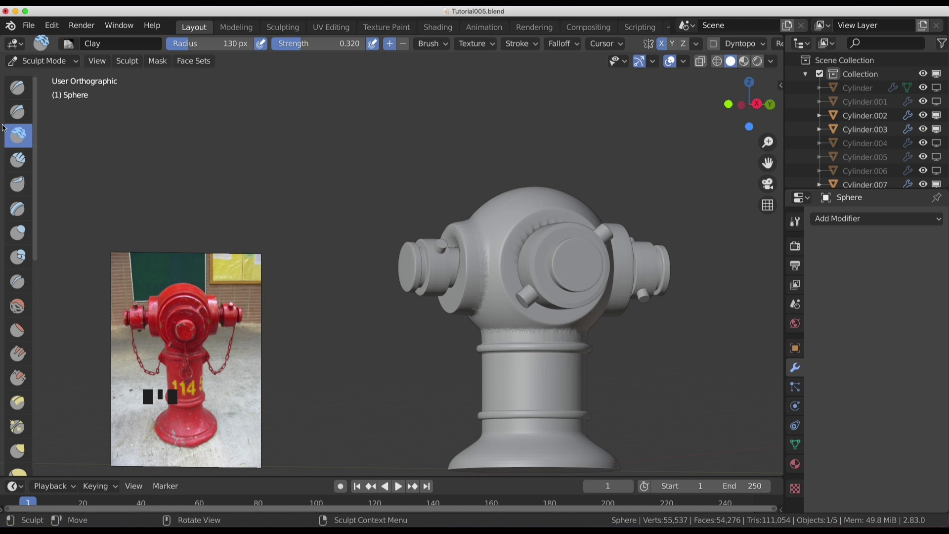
pyautogui.scroll(3)
pyautogui.scroll(3)
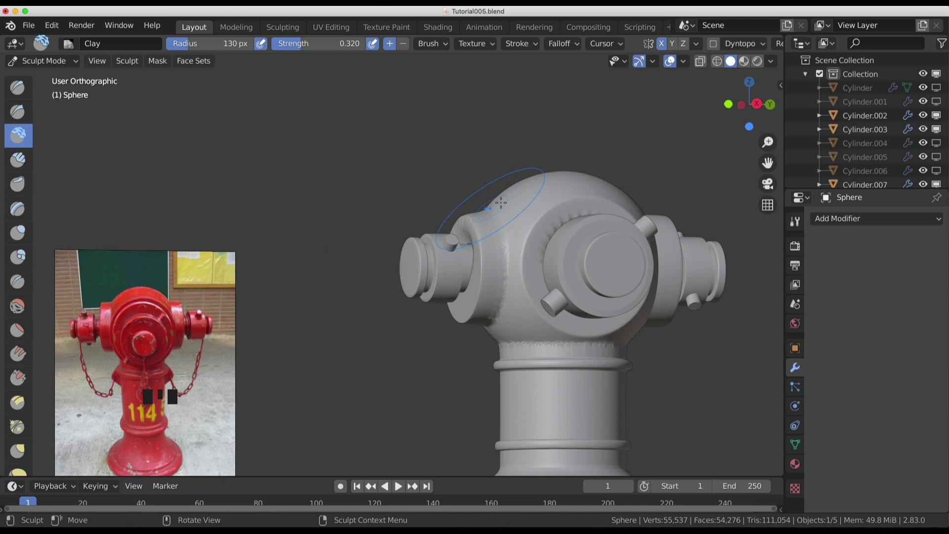
pyautogui.press('ctrl+z')
pyautogui.press('ctrl+z')
pyautogui.press('ctrl+z')
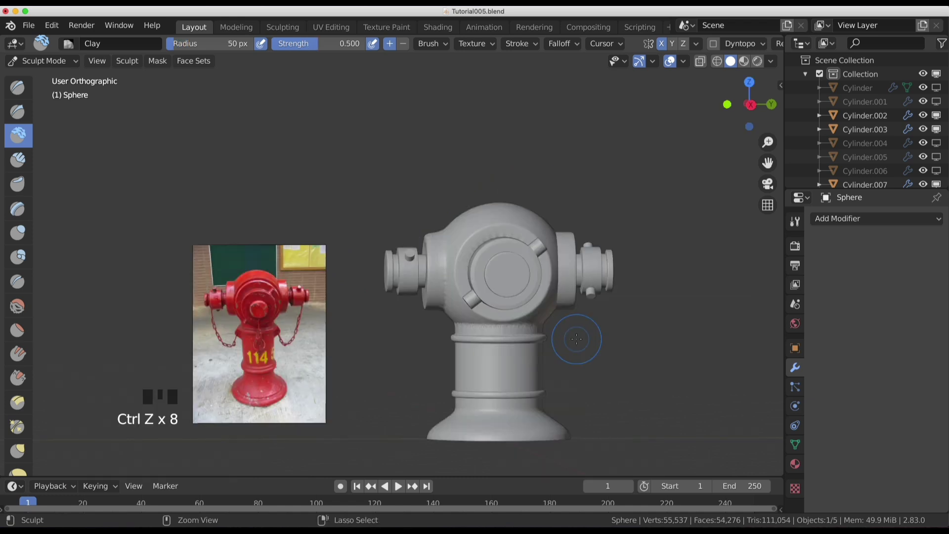